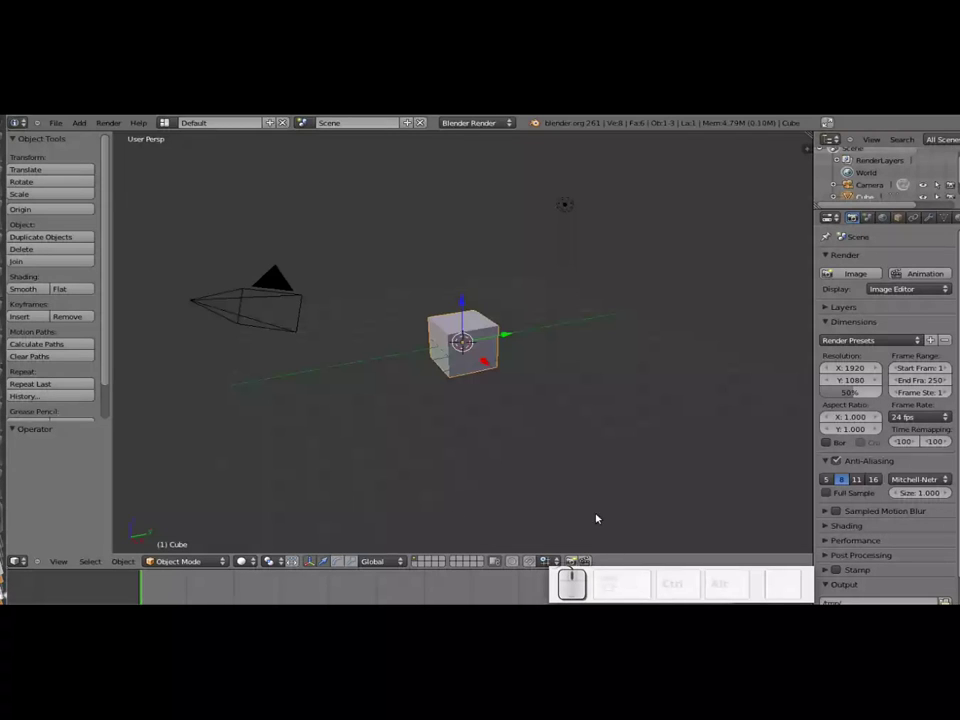
Delete the default cube so only the camera and lamp remain.
key("x")
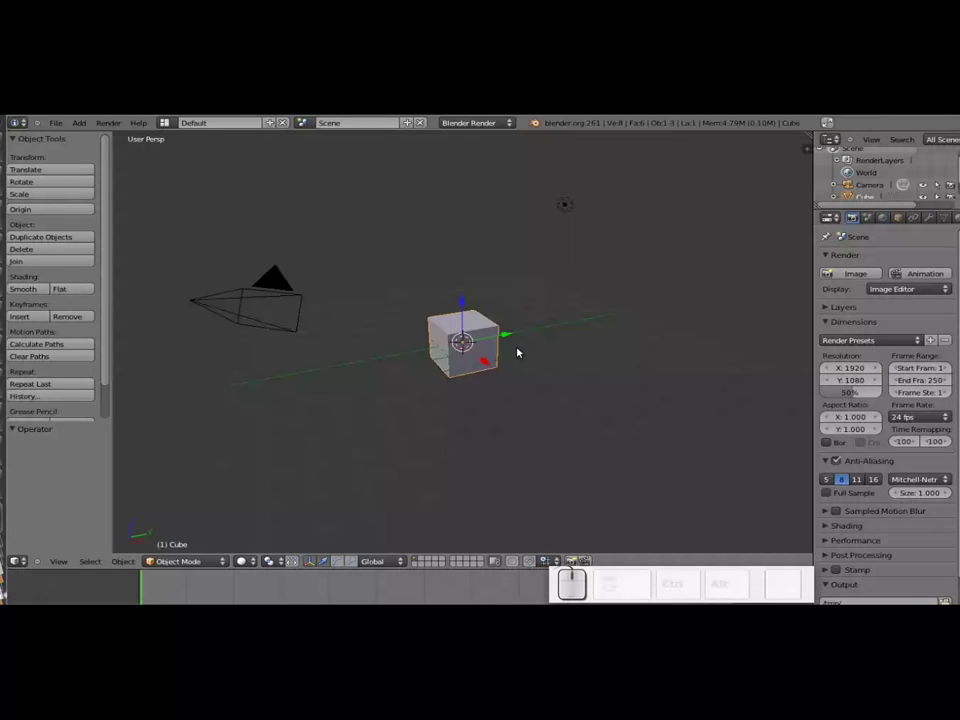
right_click(462, 349)
right_click(465, 359)
key("x")
left_click(465, 359)
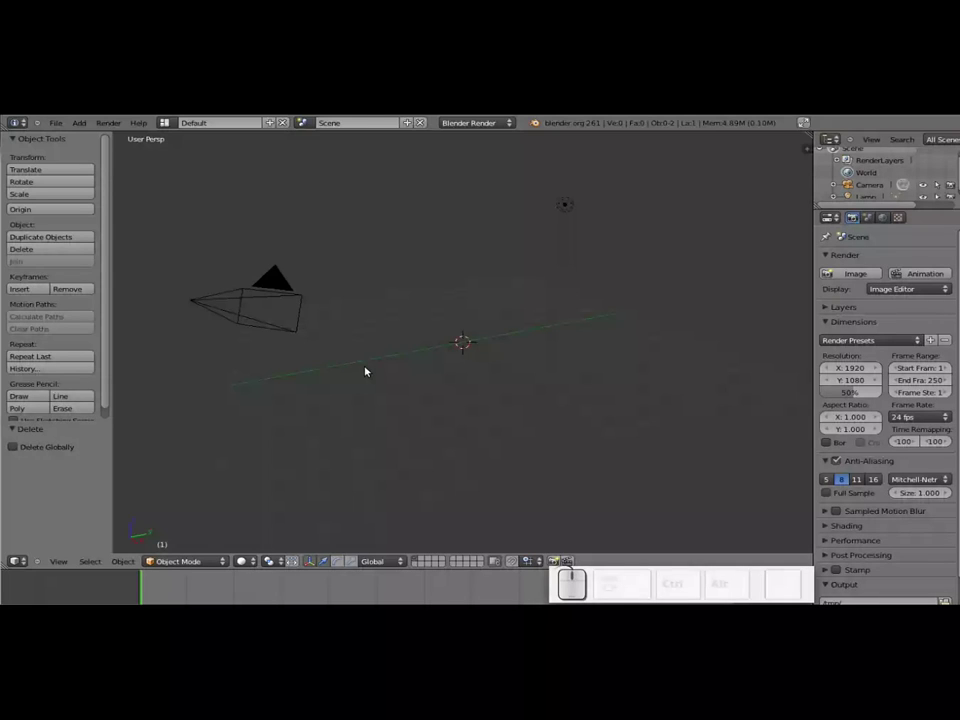
Switch the viewport to the Top view.
key("KP_7")
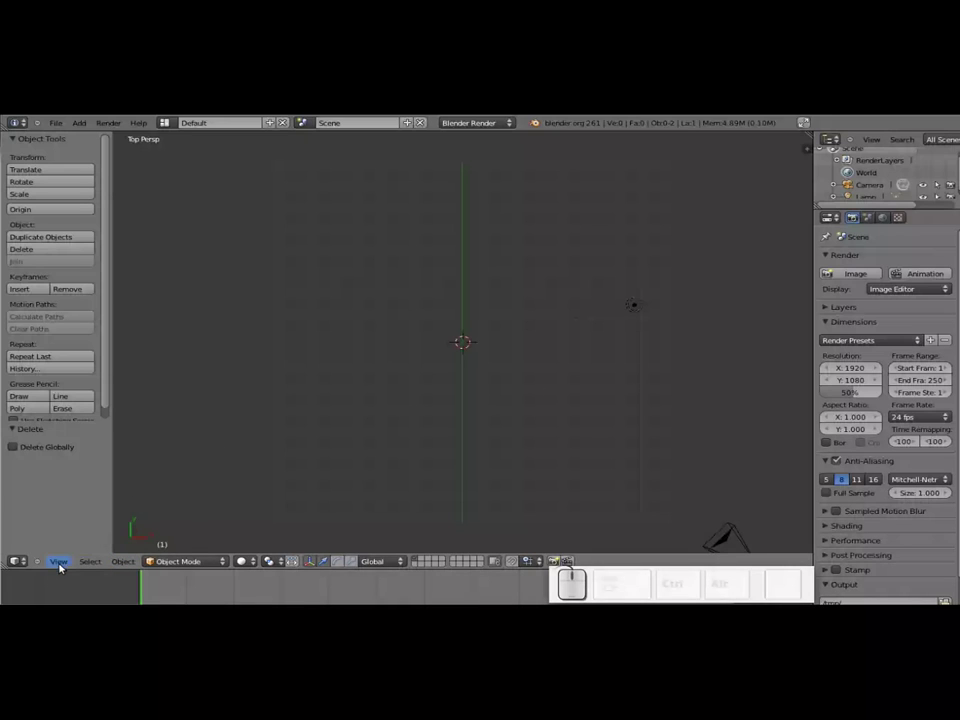
left_click(64, 569)
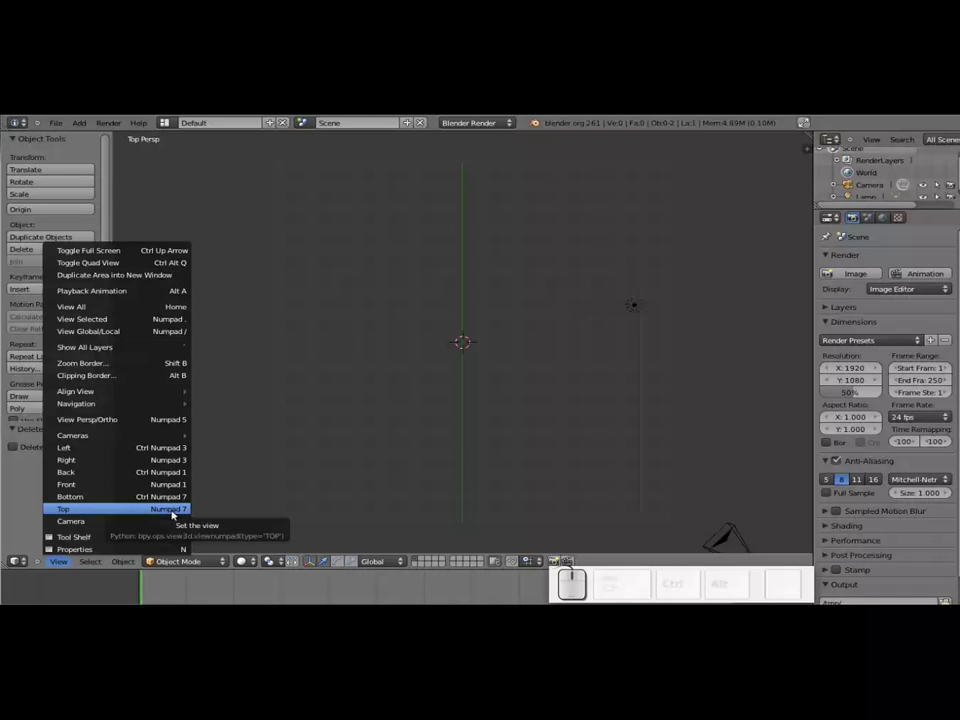
left_click(176, 515)
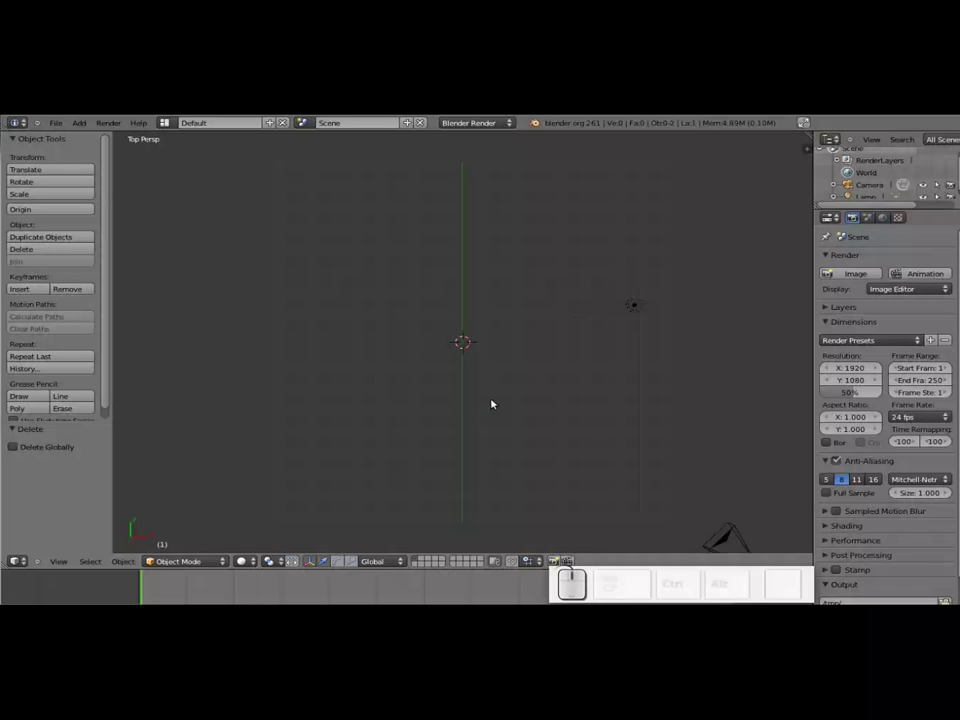
Add a plane and stretch it wide along the X axis.
key("shift+a")
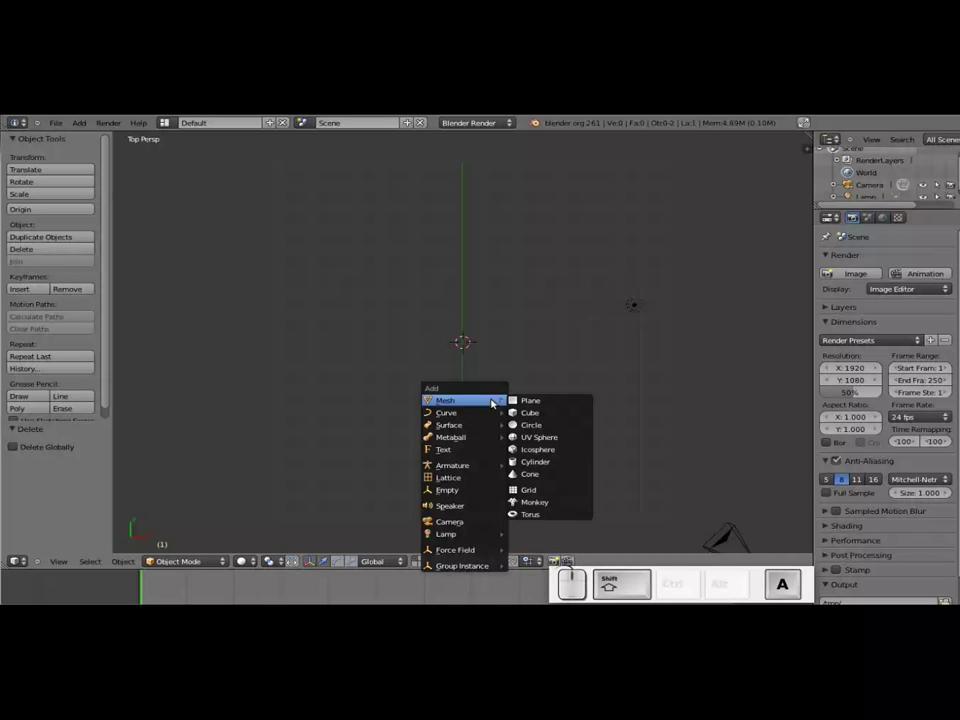
left_click(568, 401)
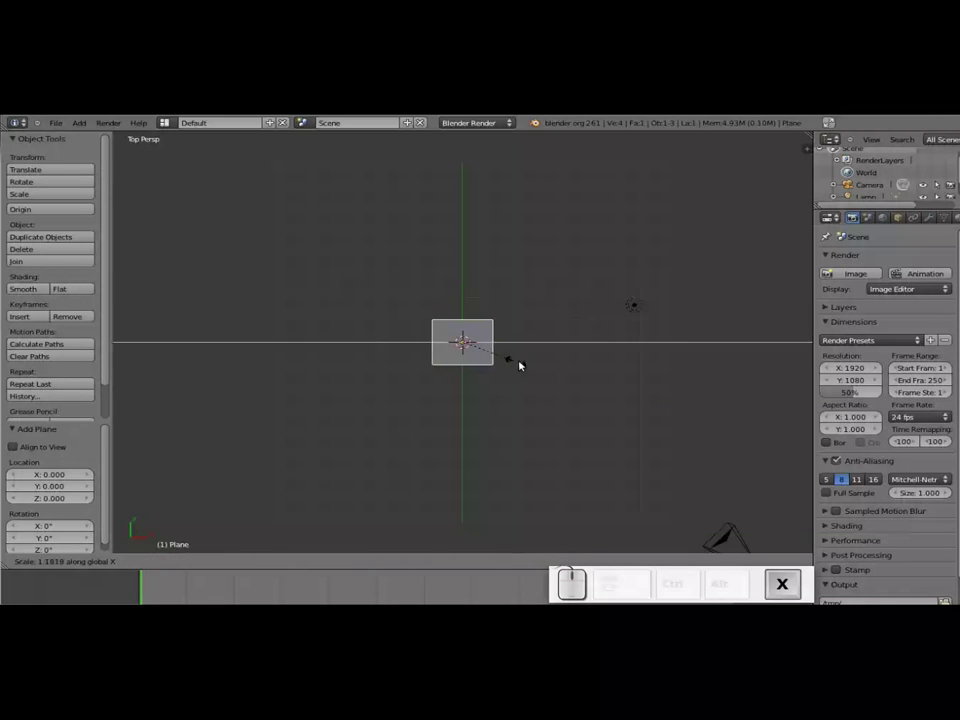
left_click(560, 365)
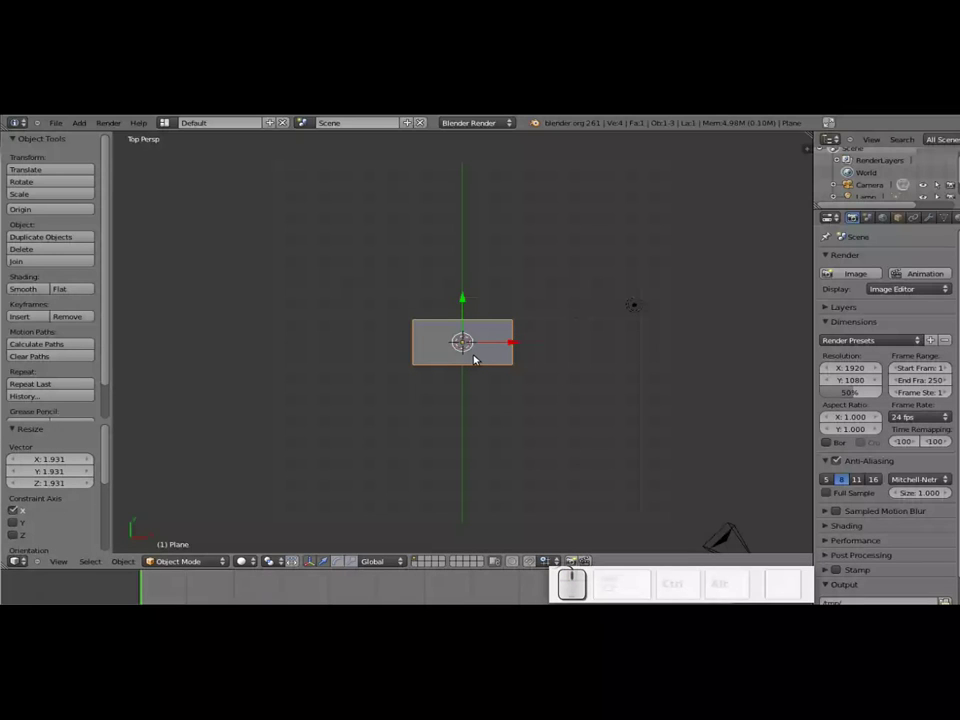
Rotate the plane 90° on X to stand upright, viewed from the front.
key("r")
key("x")
key("KP_9")
key("KP_0")
key("KP_Enter")
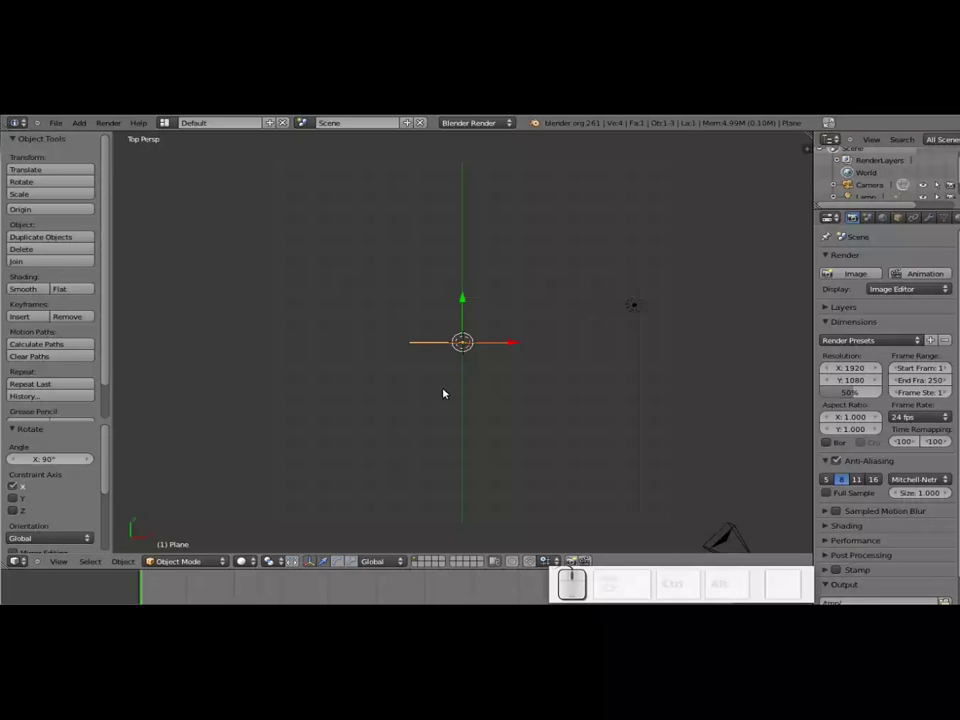
key("KP_1")
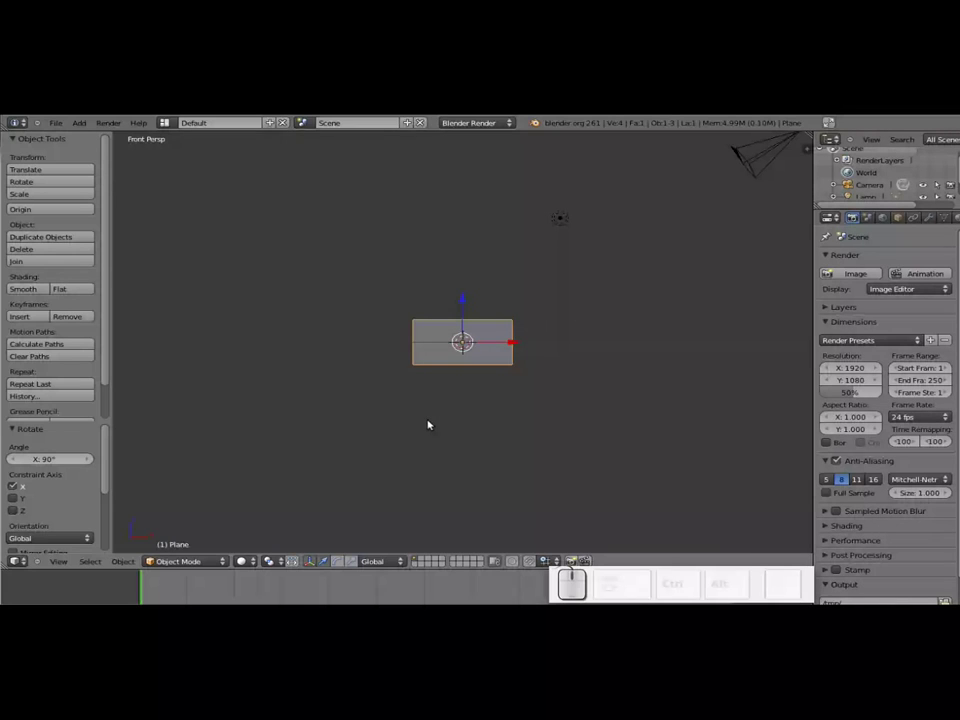
Raise the plane along Z so its bottom edge rests at the origin.
left_click_drag(470, 300, 466, 309)
scroll("up", 3)
left_click_drag(455, 267, 468, 333)
scroll("up", 3)
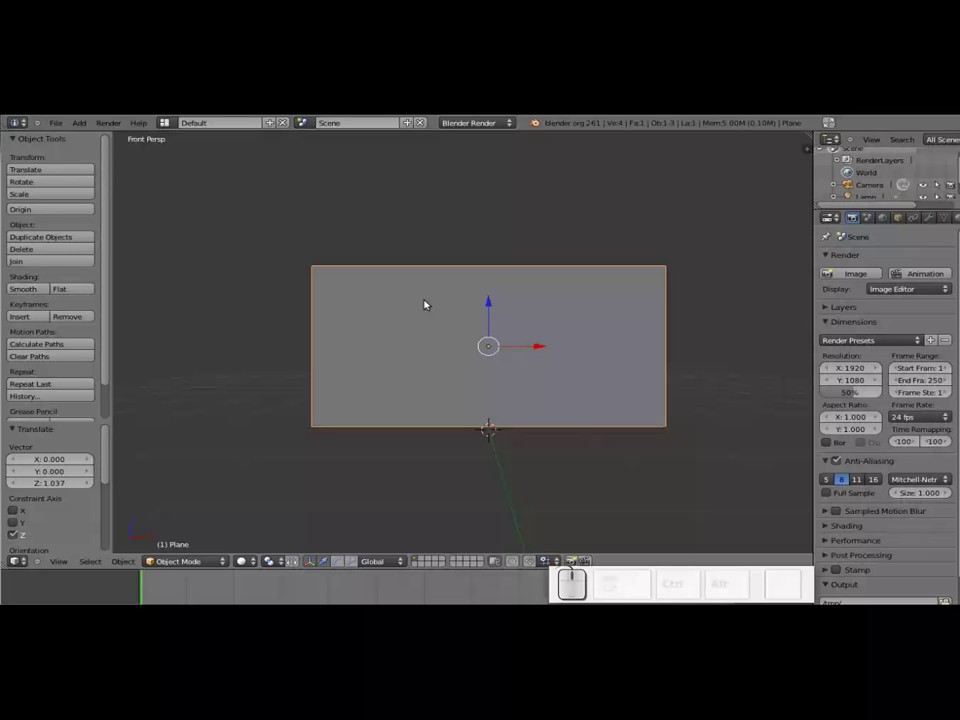
Subdivide the plane with loop cuts into a dense grid of 384 small faces.
key("Tab")
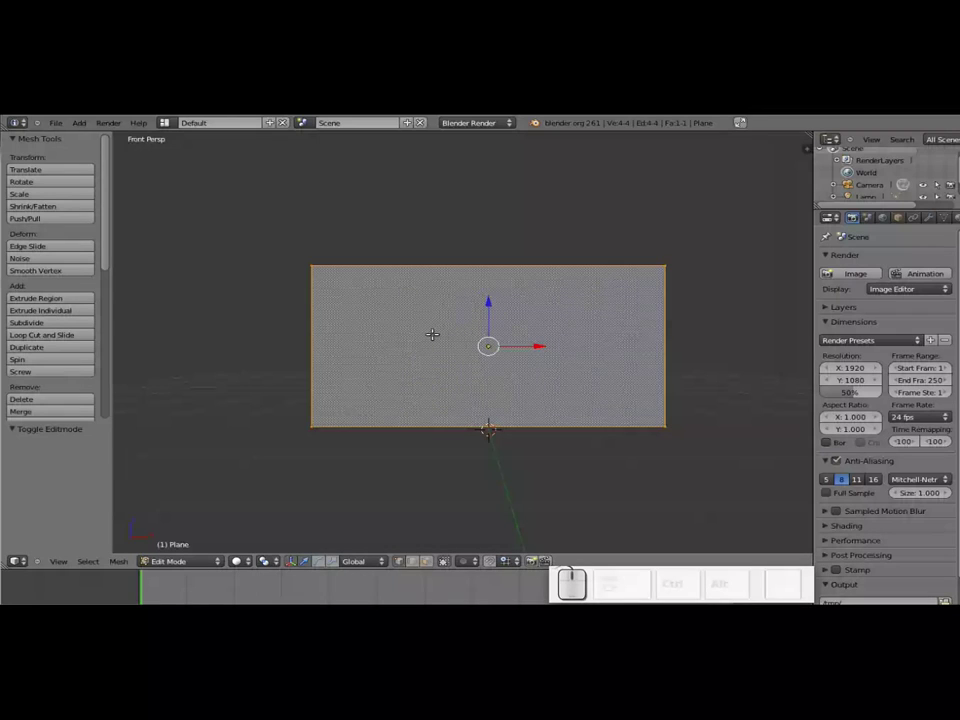
key("w")
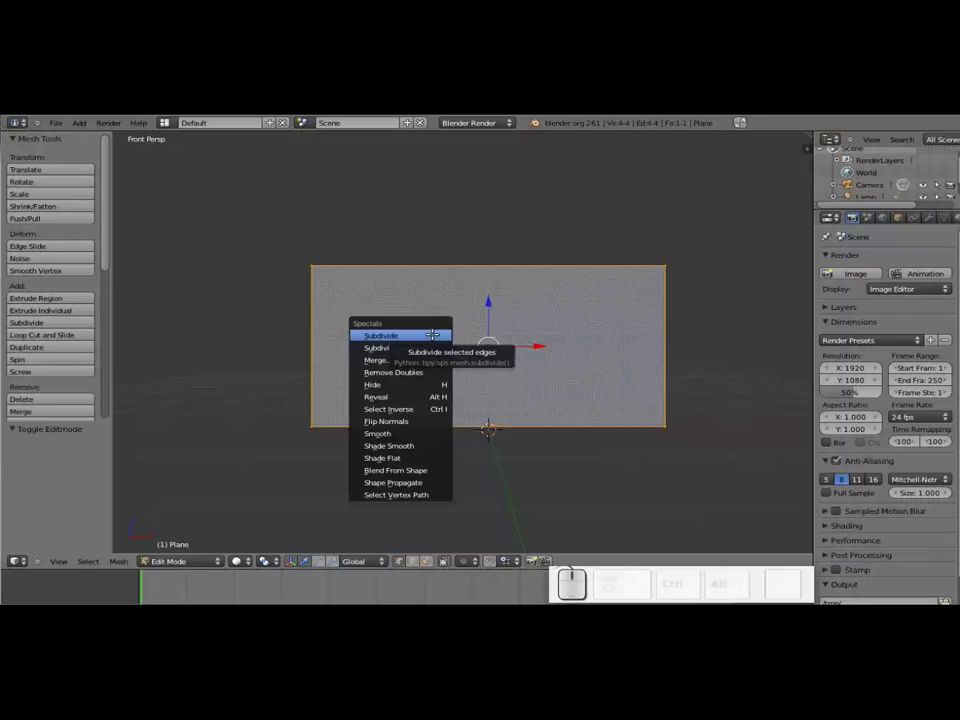
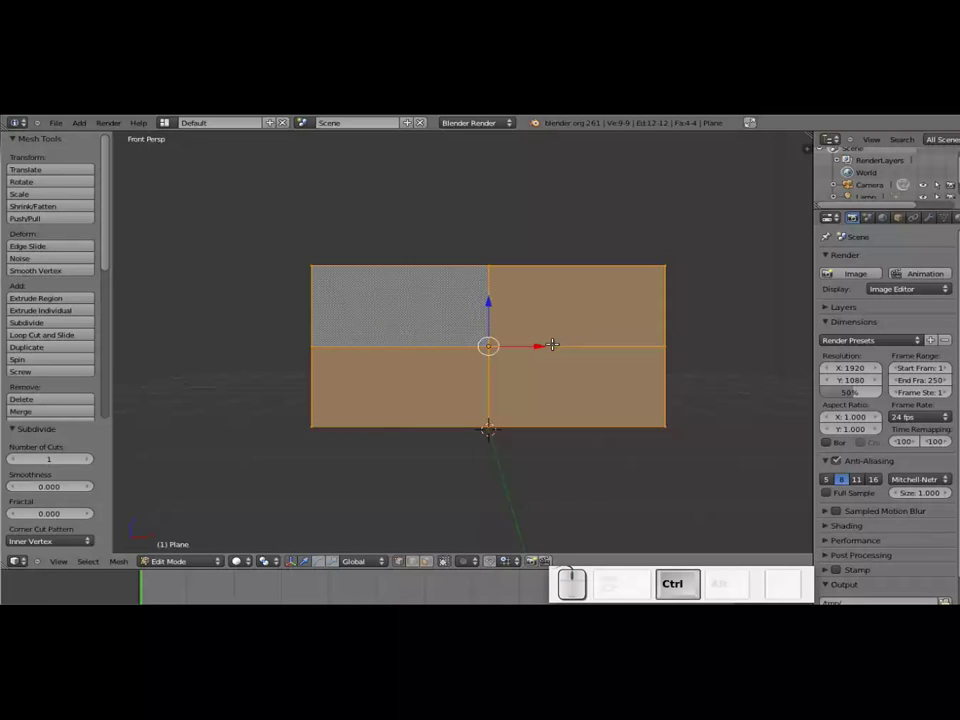
key("ctrl+z")
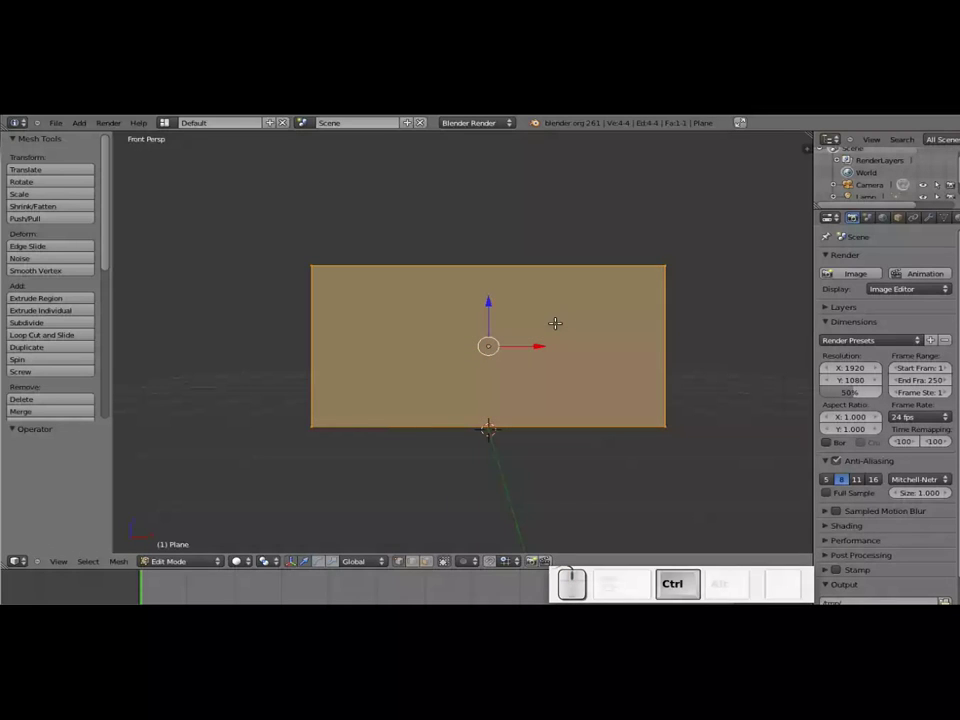
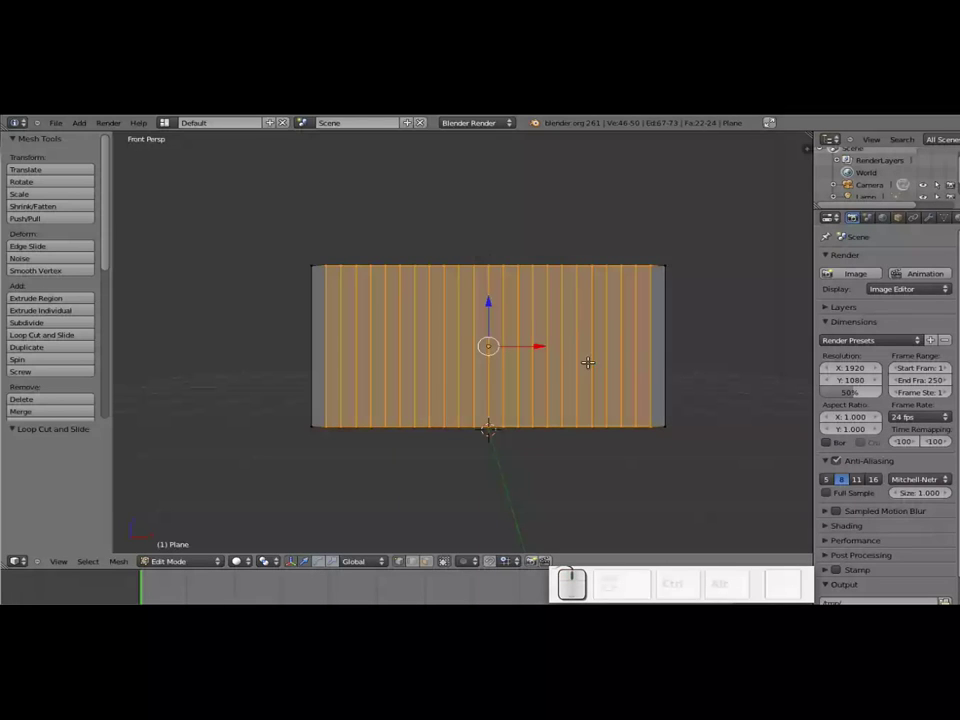
key("ctrl+r")
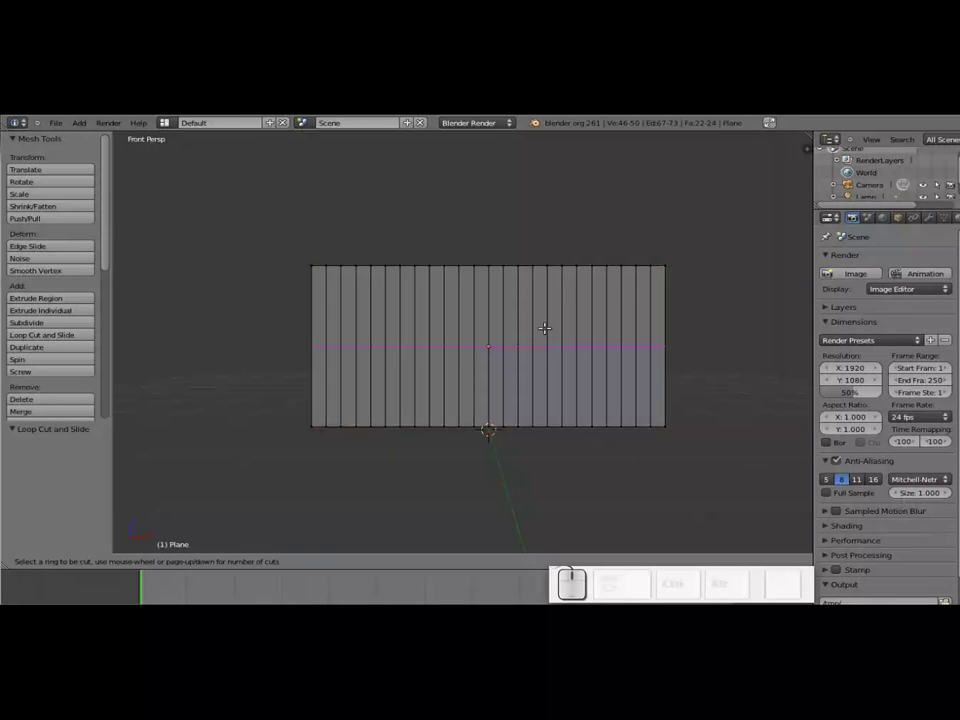
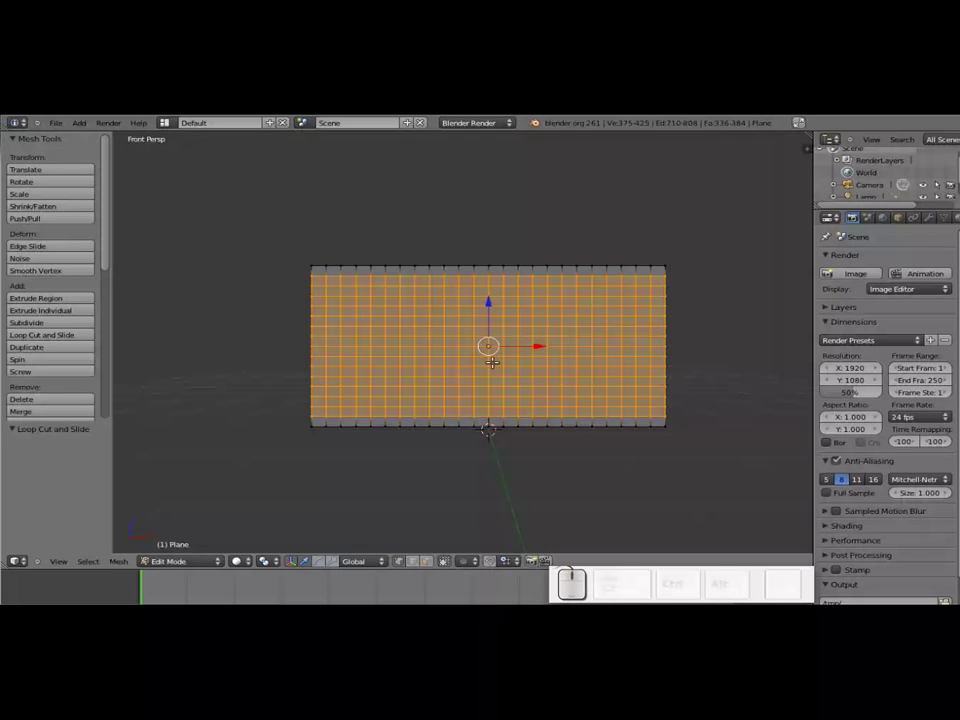
key("Tab")
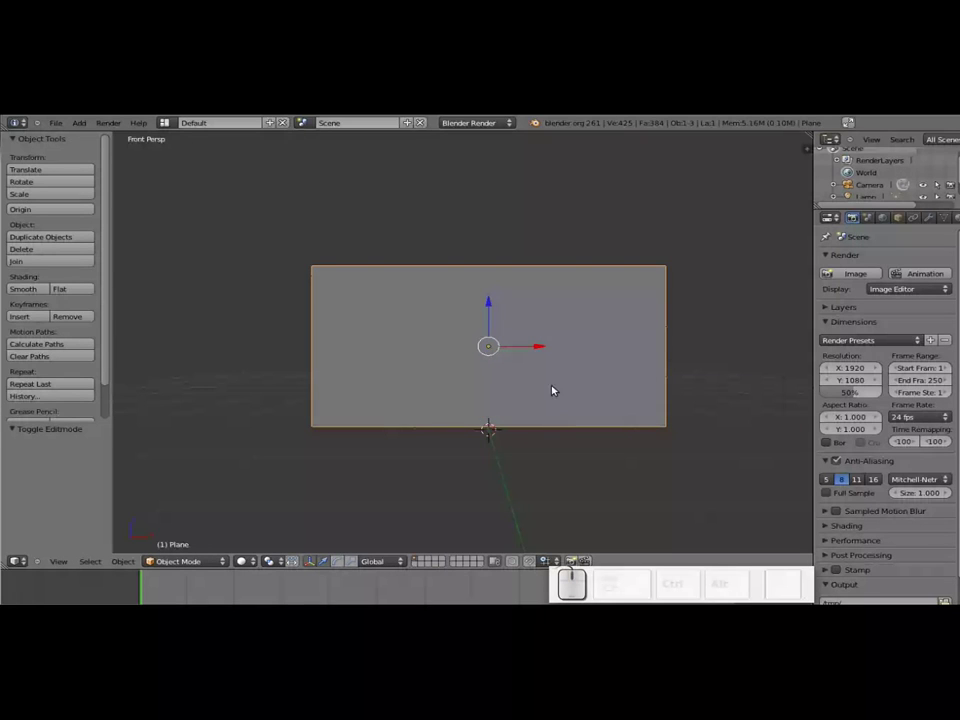
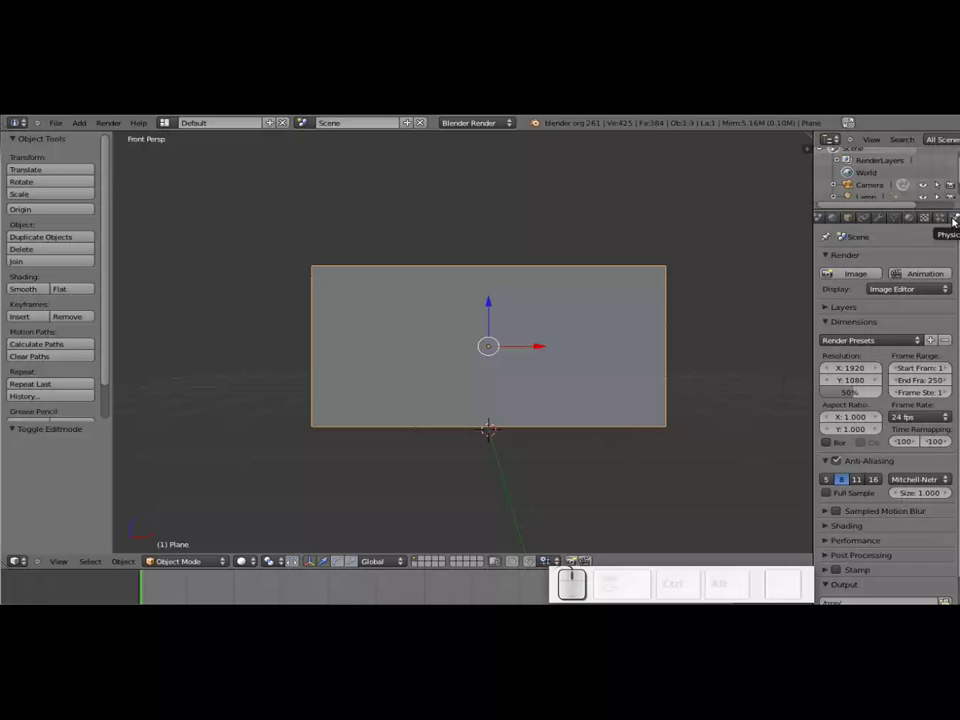
Enable Cloth physics on the plane with the Silk preset.
left_click(957, 223)
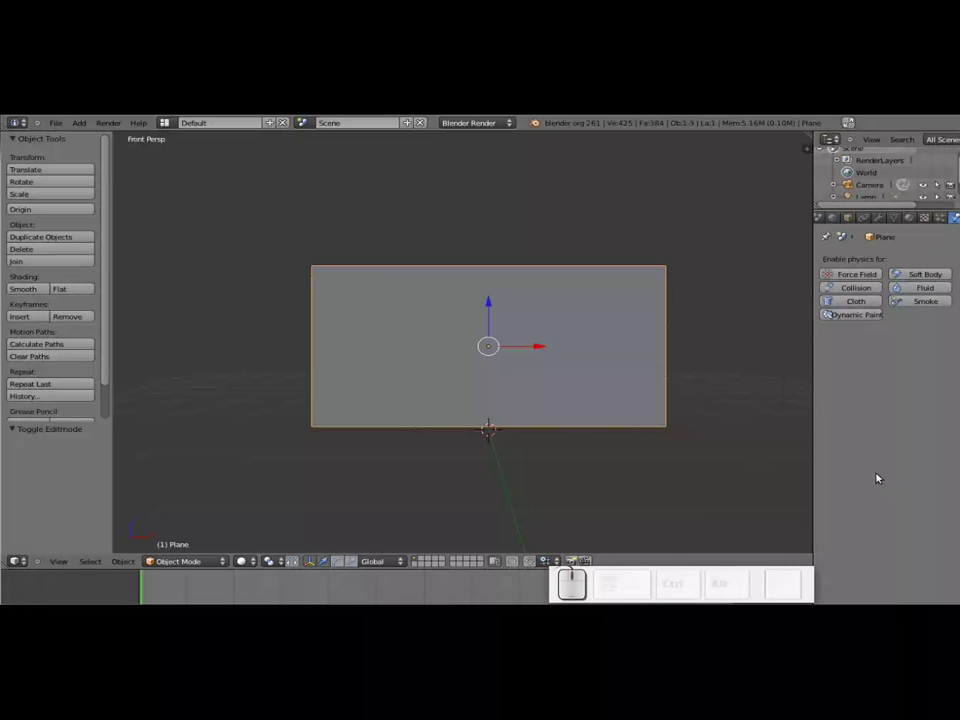
left_click(849, 299)
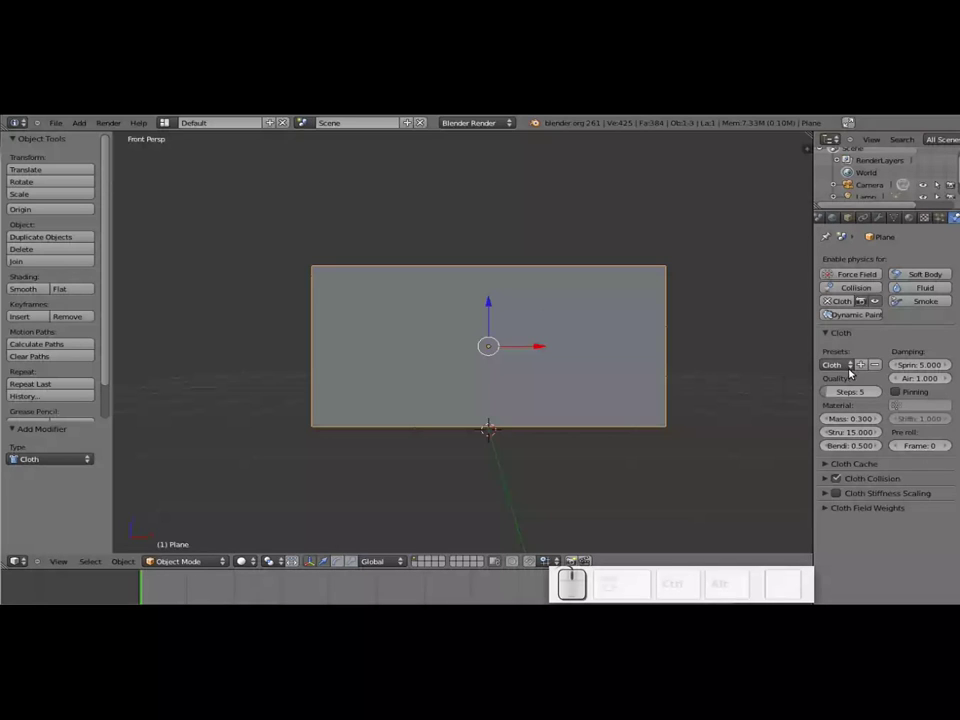
left_click(852, 365)
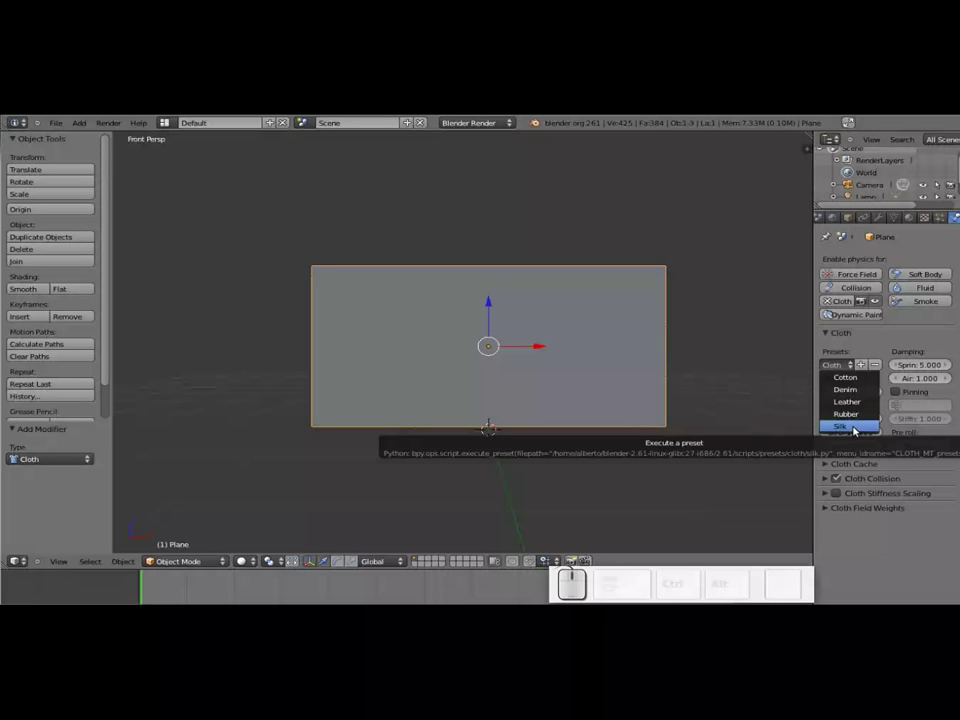
left_click(858, 432)
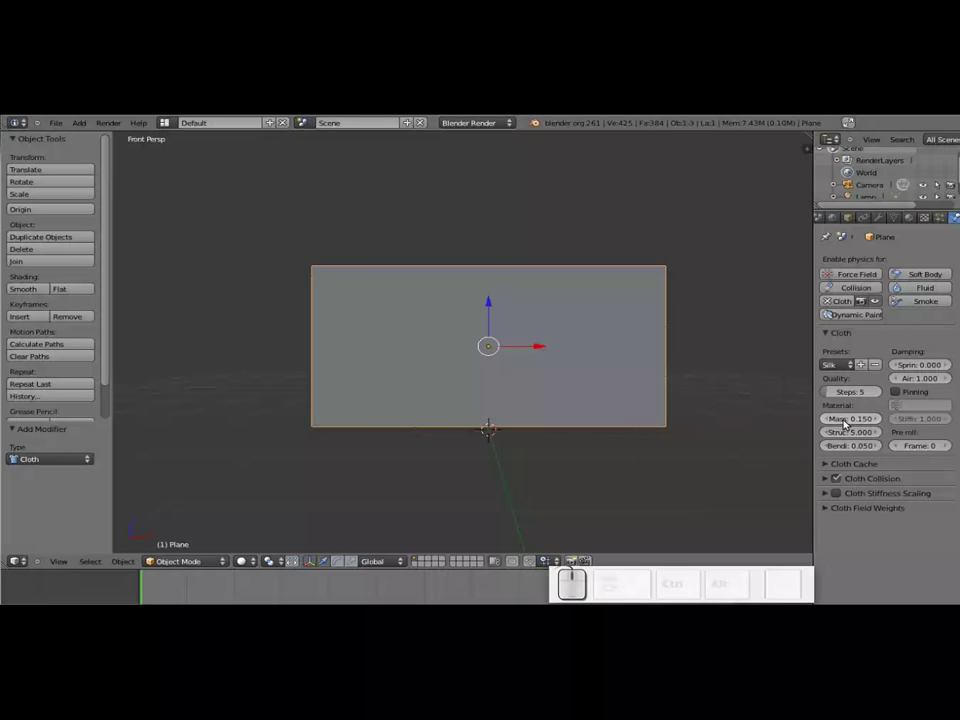
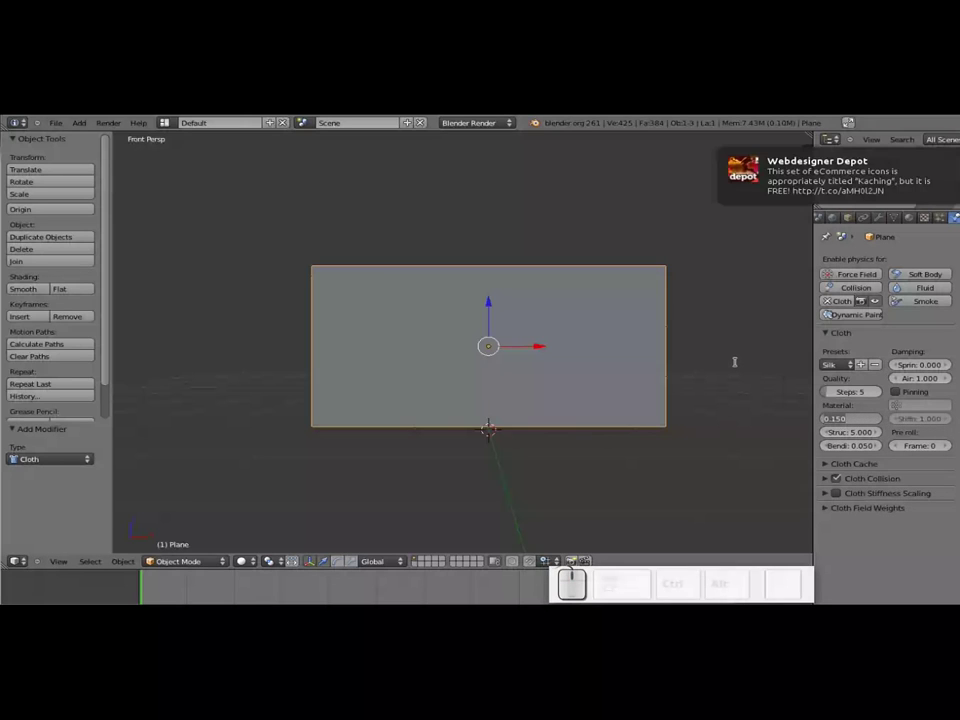
Lower the cloth mass to 0.020.
key("KP_Decimal")
key("KP_0")
key("KP_2")
key("KP_Enter")
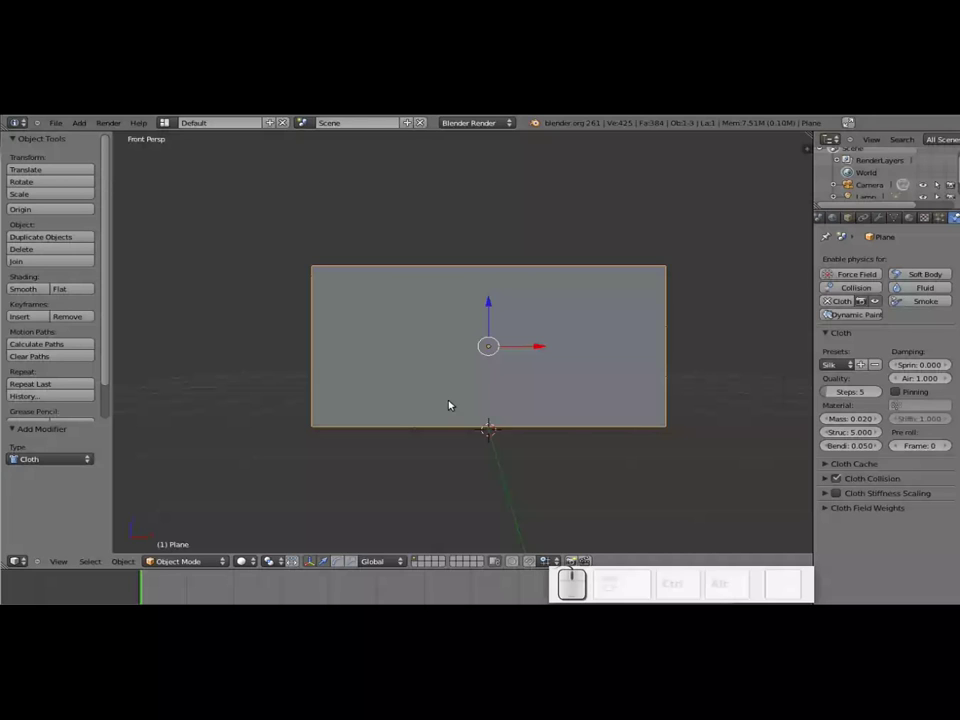
Play the cloth simulation, then stop and return to frame 1.
key("alt+a")
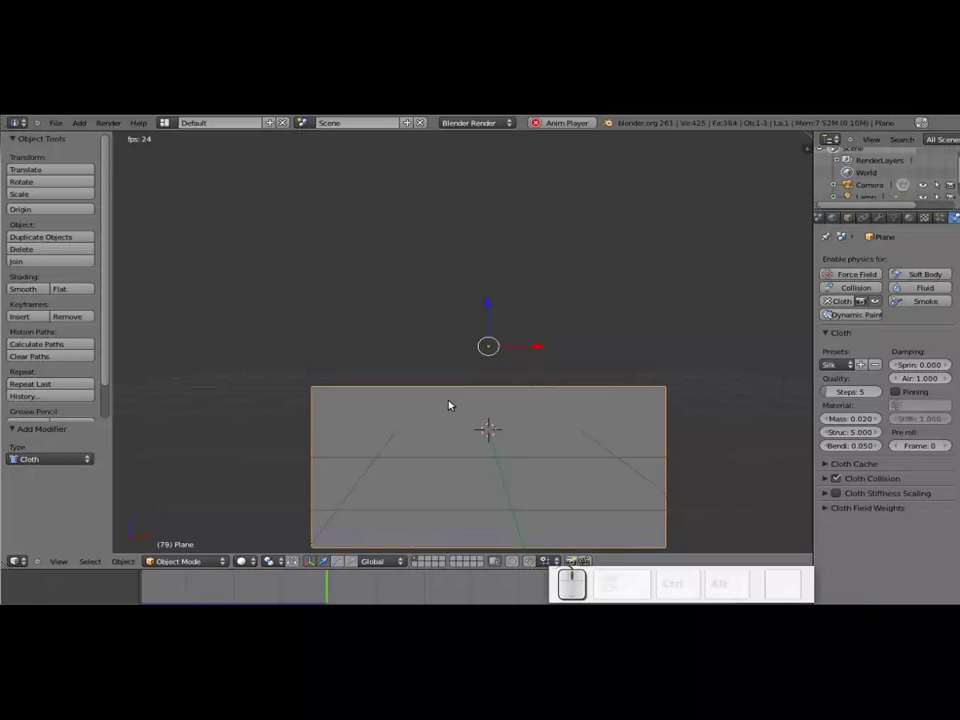
key("Escape")
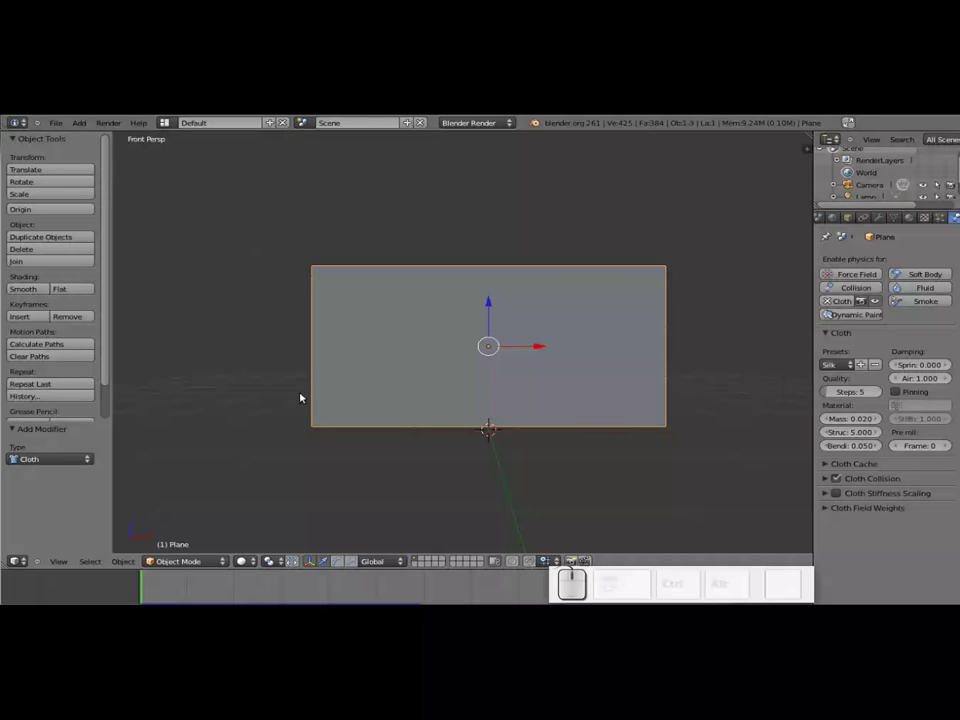
Turn on cloth Pinning, leaving the pin vertex group unchosen.
left_click(898, 395)
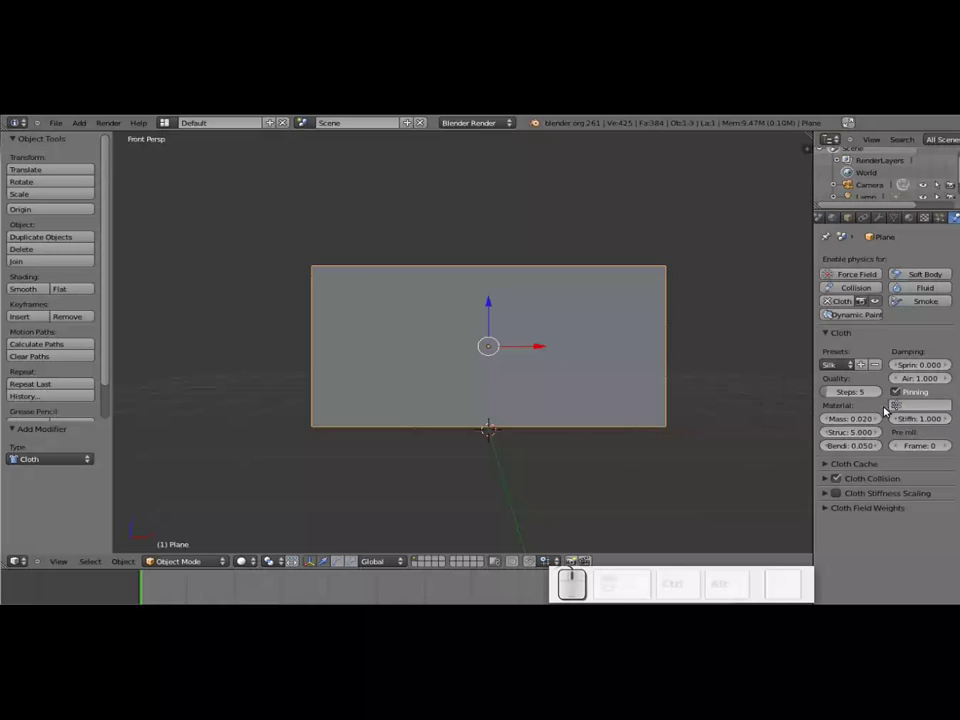
left_click(897, 396)
left_click(904, 389)
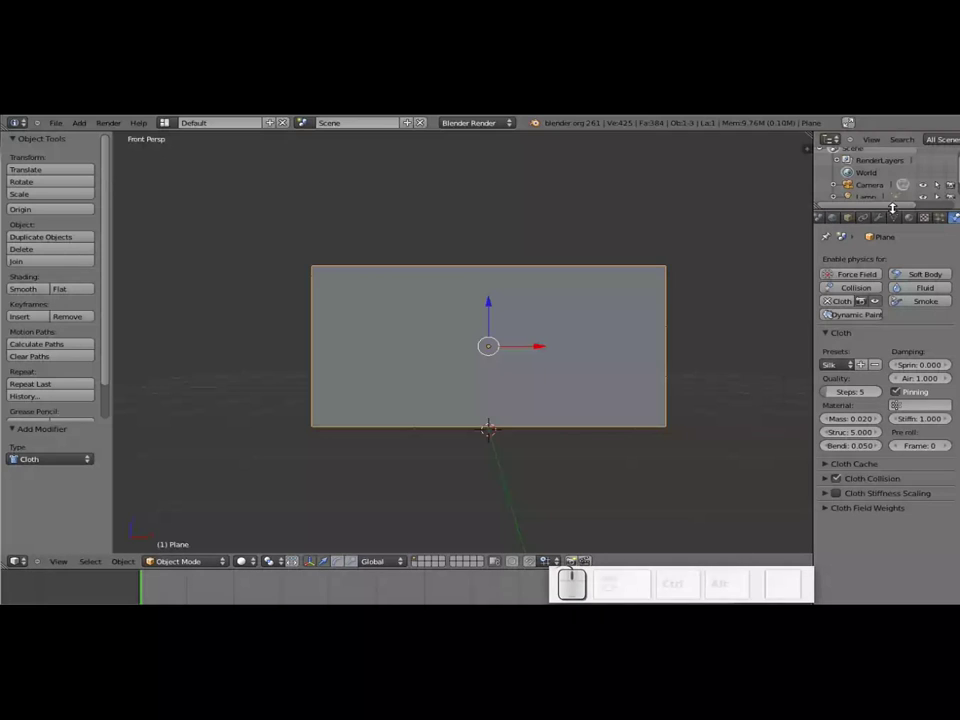
Show the mesh data properties and add then remove a test vertex group.
left_click(900, 222)
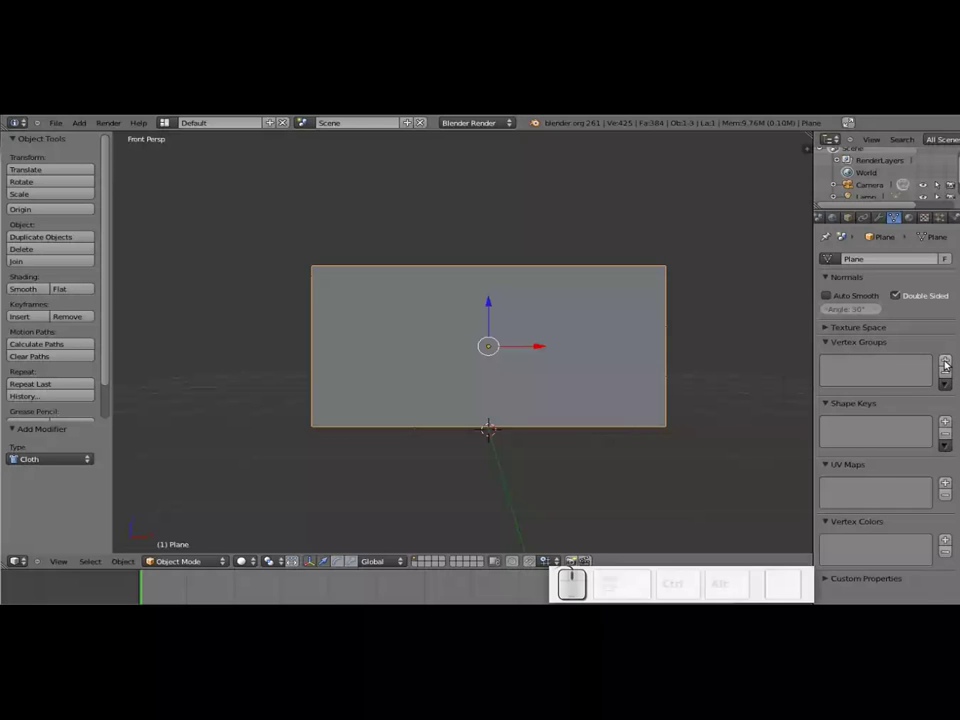
left_click(952, 360)
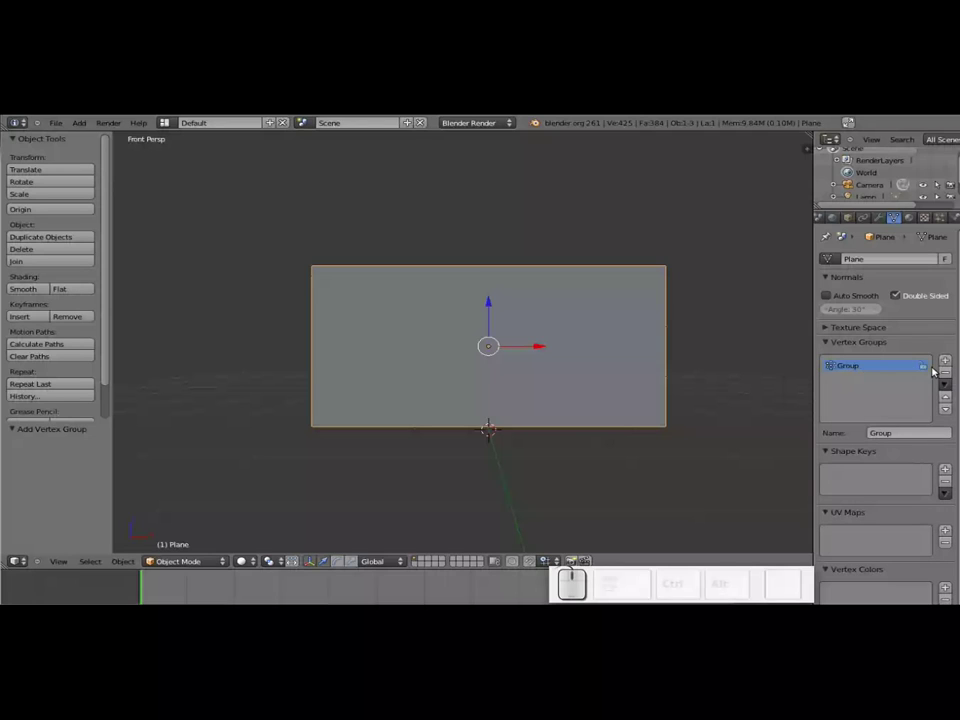
left_click(951, 369)
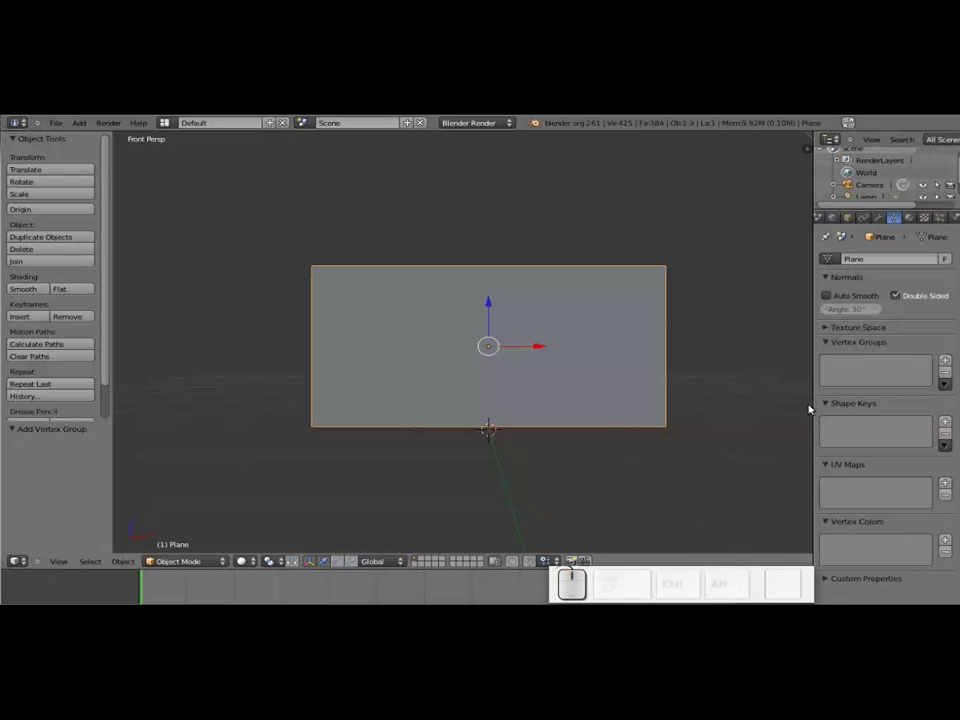
Collapse the Shape Keys, UV Maps and Vertex Colors panels.
left_click(835, 399)
left_click(834, 418)
left_click(834, 432)
left_click(831, 332)
left_click(833, 326)
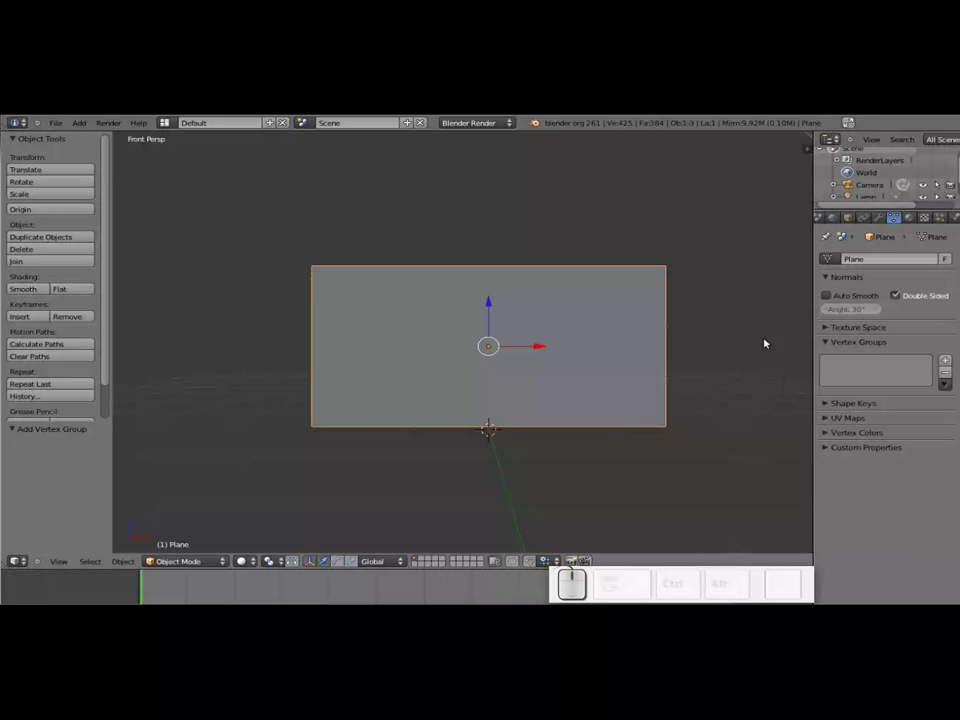
Assign the plane's left edge vertices to a new vertex group named asidero.
key("Tab")
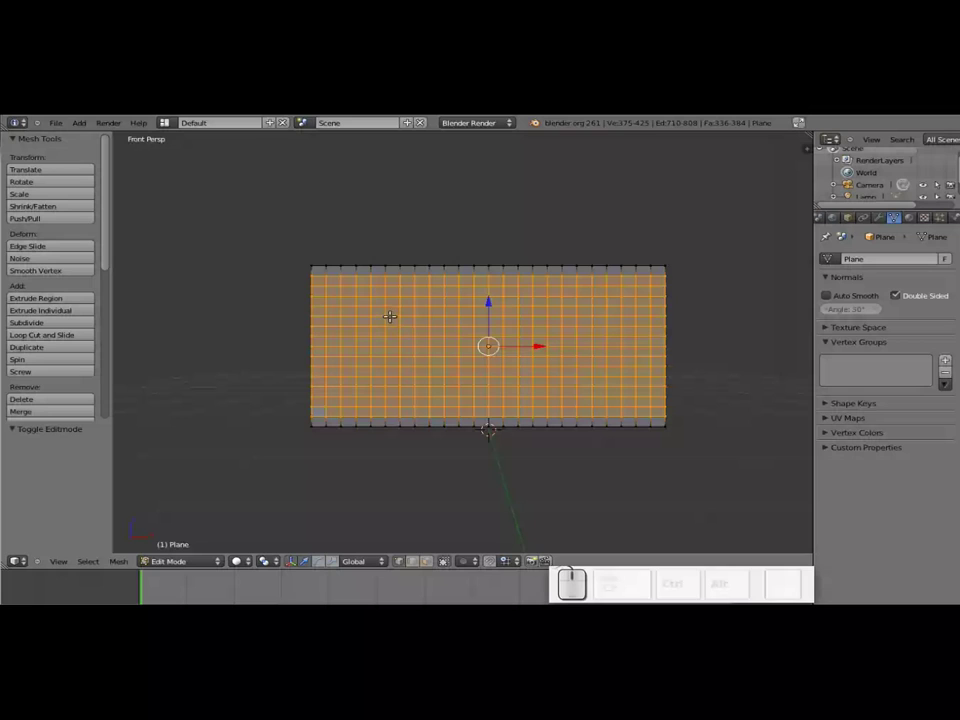
key("a")
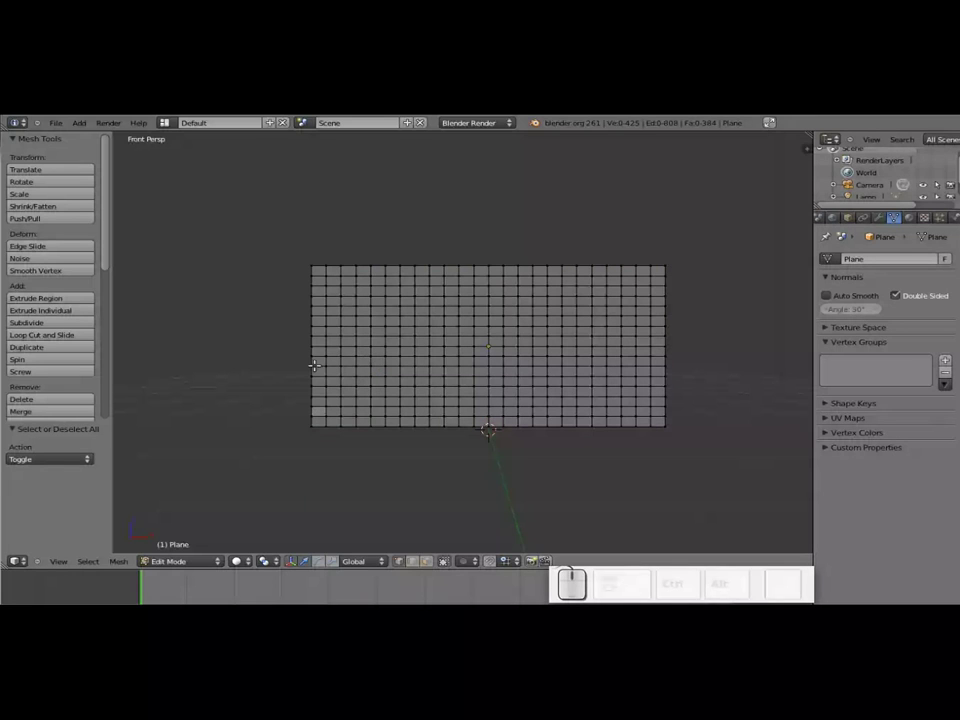
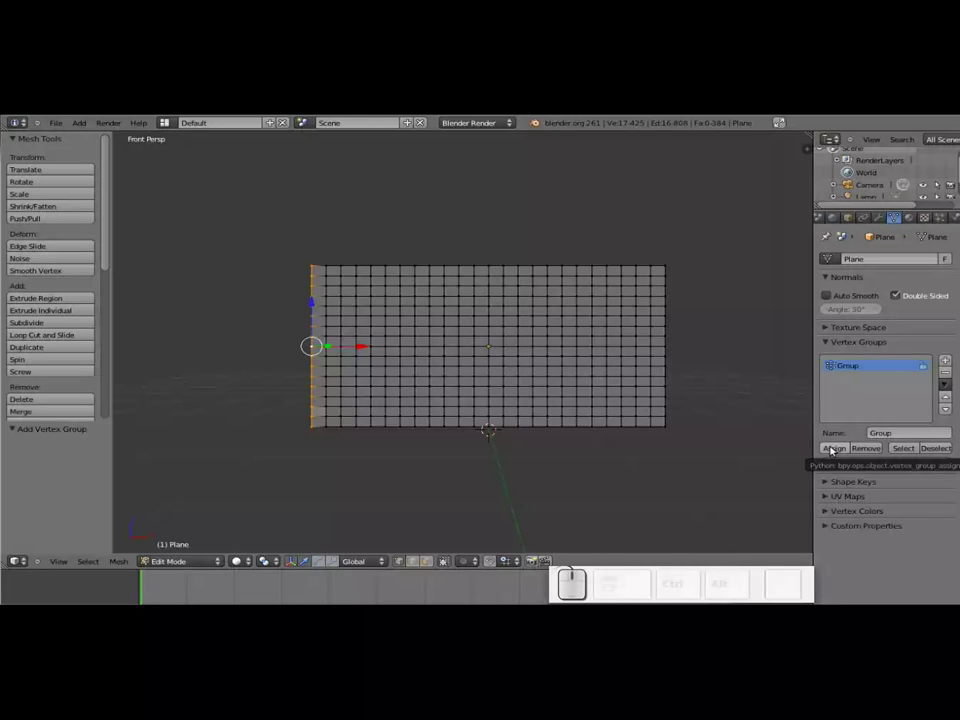
left_click(831, 447)
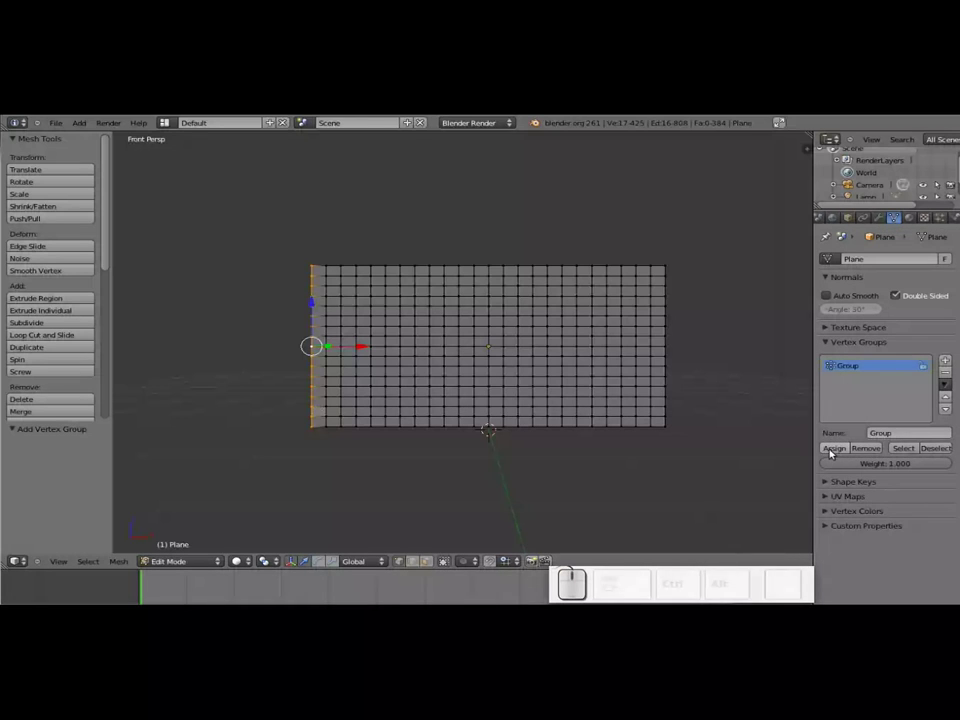
left_click(900, 434)
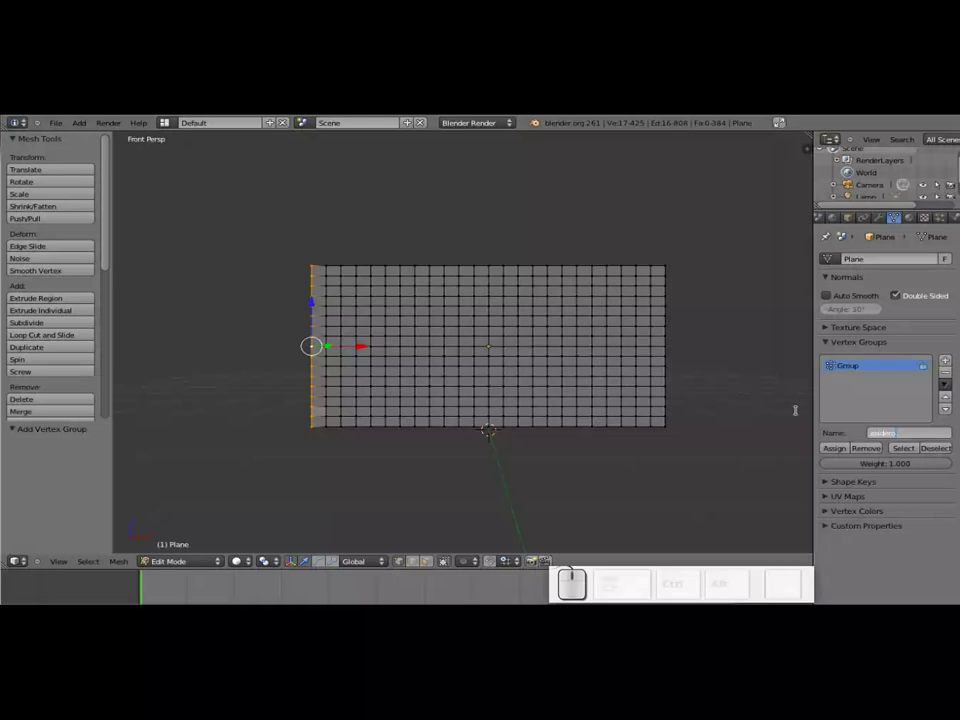
key("Return")
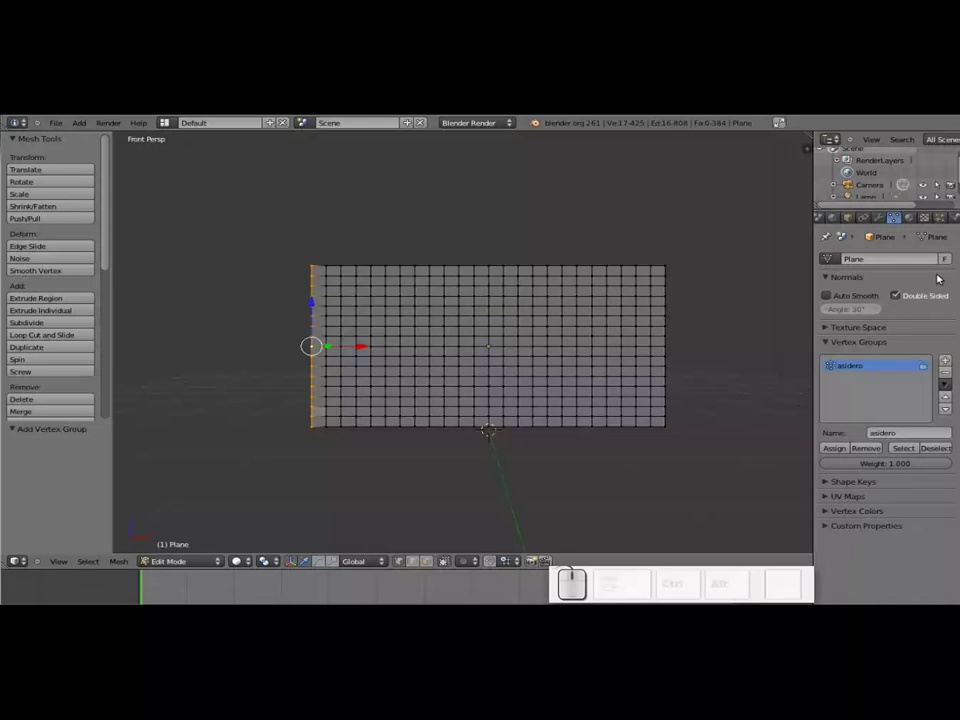
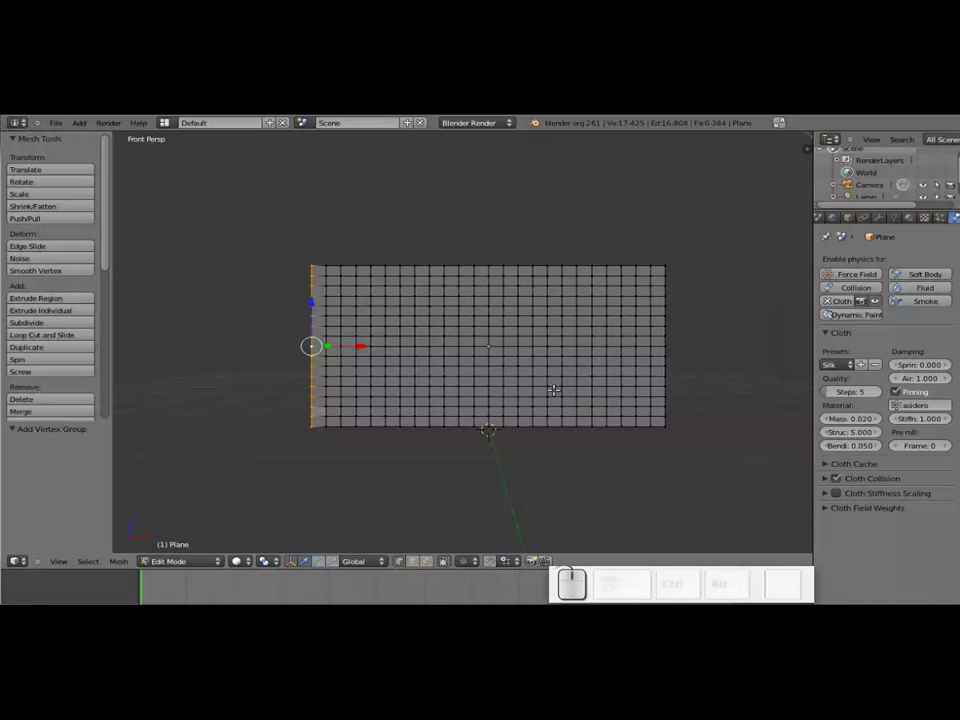
Back in object mode, play the simulation so the cloth hangs from its pinned left edge.
key("Tab")
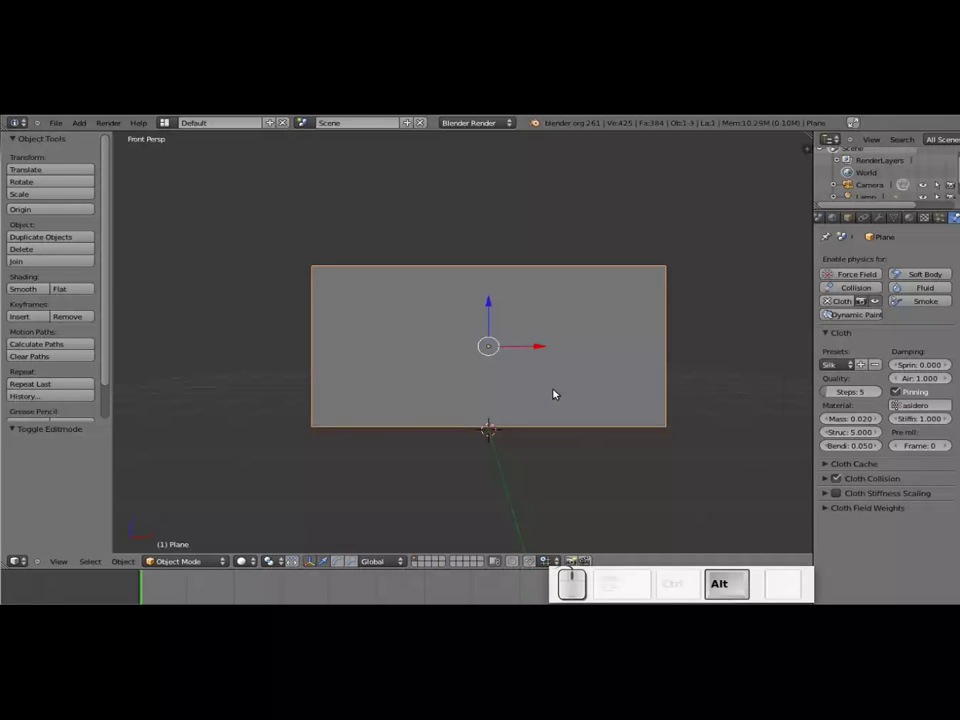
key("alt+a")
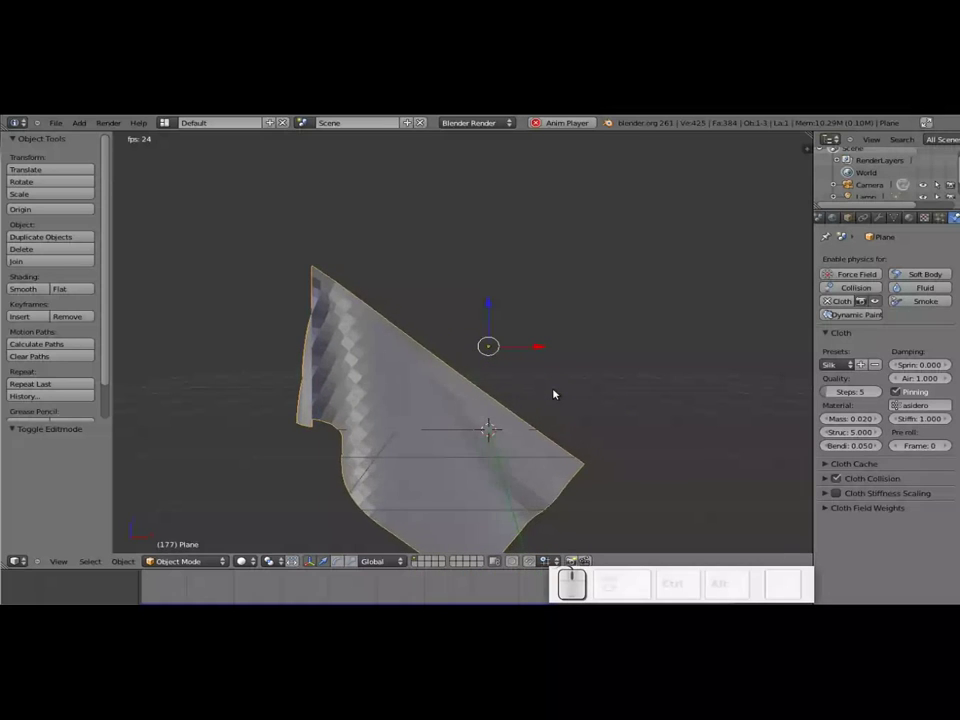
key("Escape")
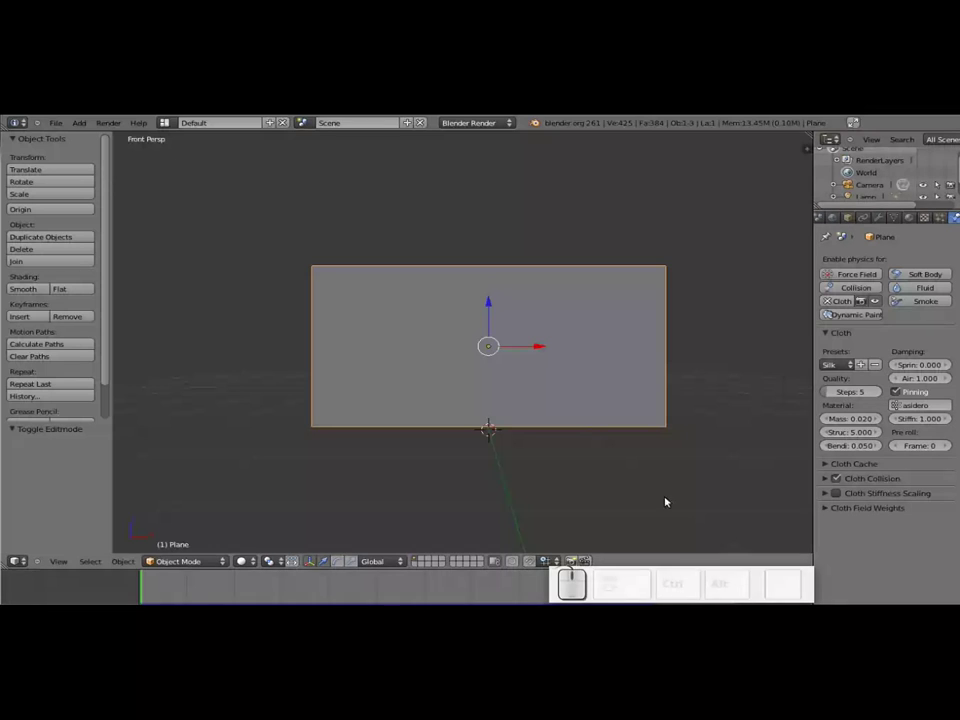
scroll("down", 3)
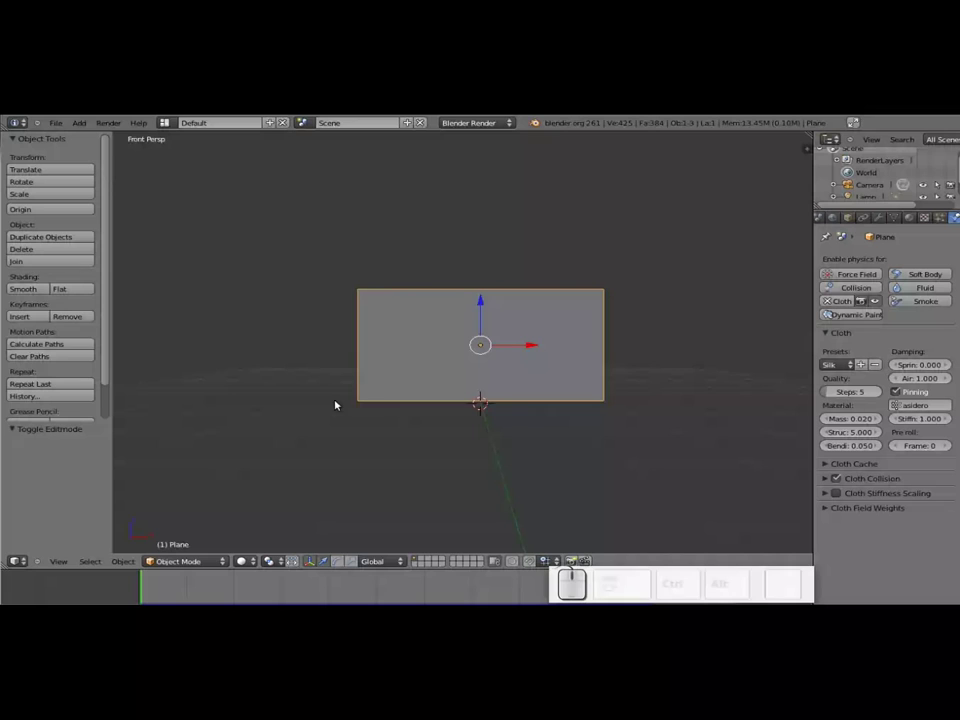
Add a wind force field and move it left of the cloth plane.
key("shift+a")
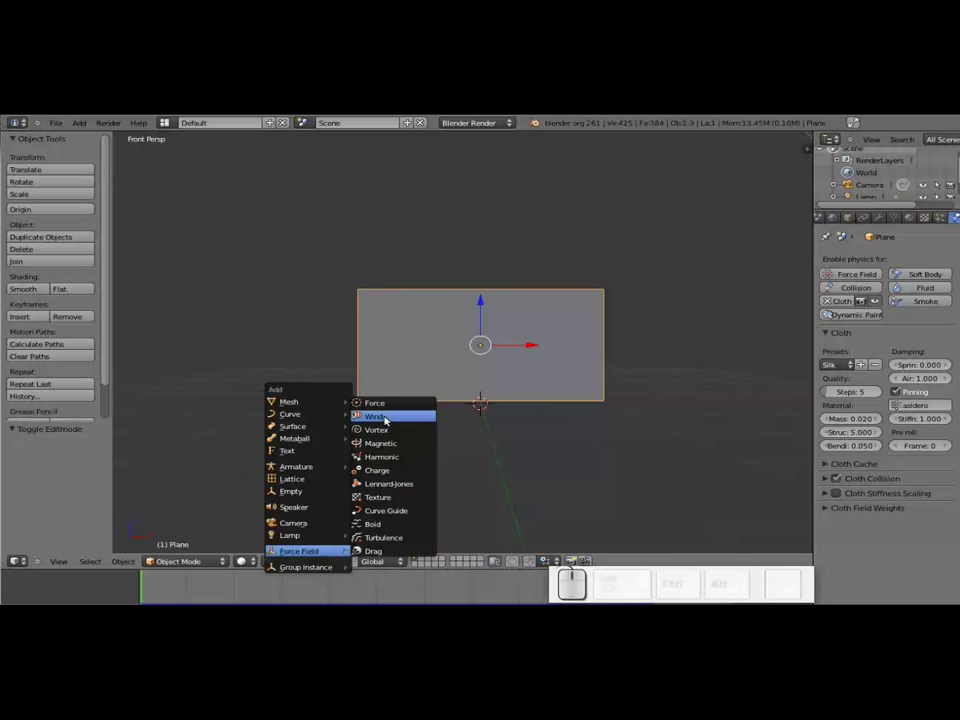
left_click(392, 416)
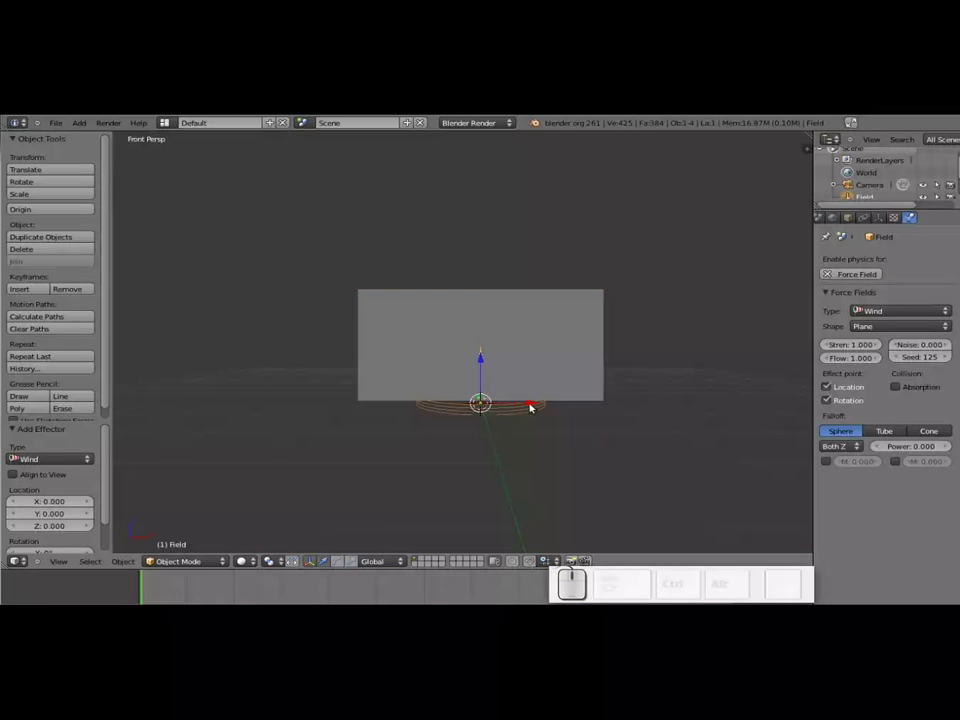
left_click_drag(536, 403, 322, 401)
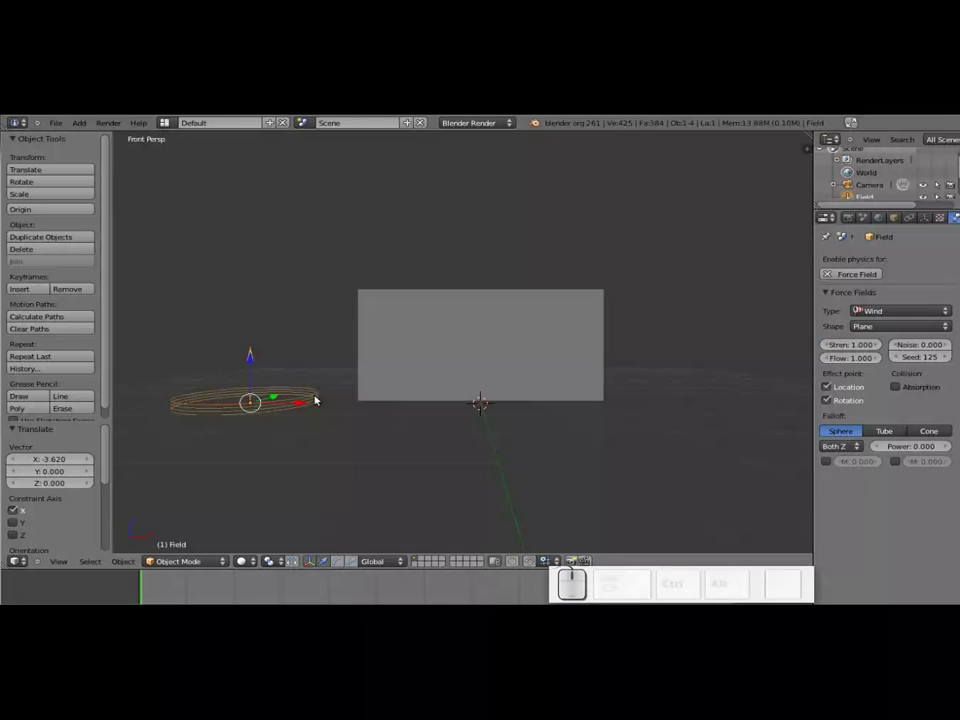
key("KP_7")
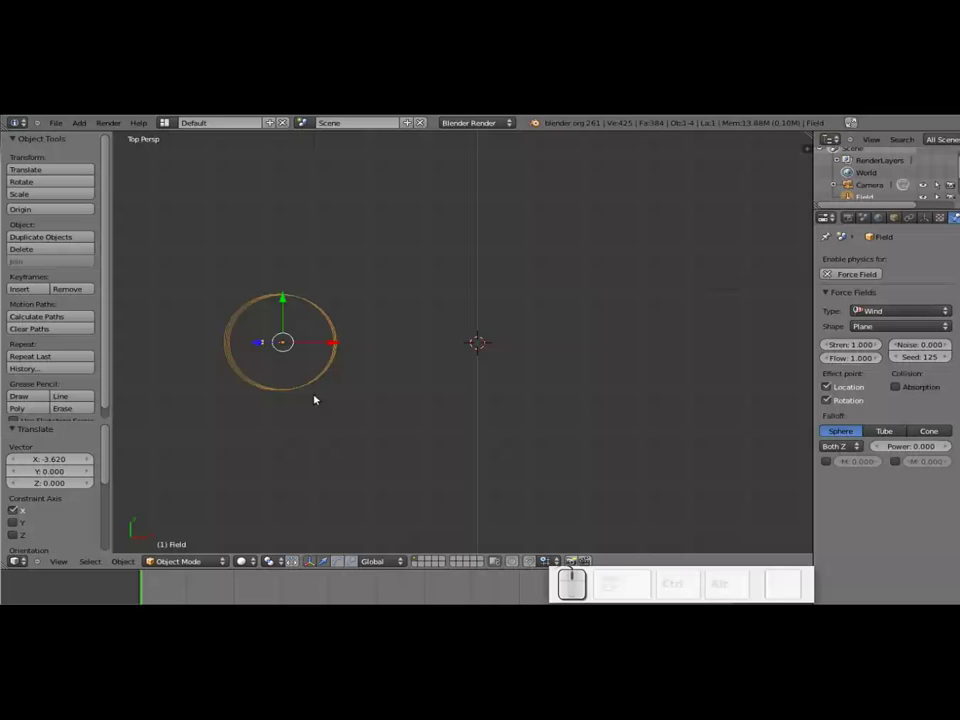
Rotate the wind field 90° on Y to stand upright, aimed at the cloth.
key("r")
key("y")
key("KP_9")
key("KP_0")
key("KP_Enter")
scroll("down", 3)
left_click_drag(405, 400, 365, 329)
left_click_drag(359, 328, 400, 431)
middle_click(348, 341)
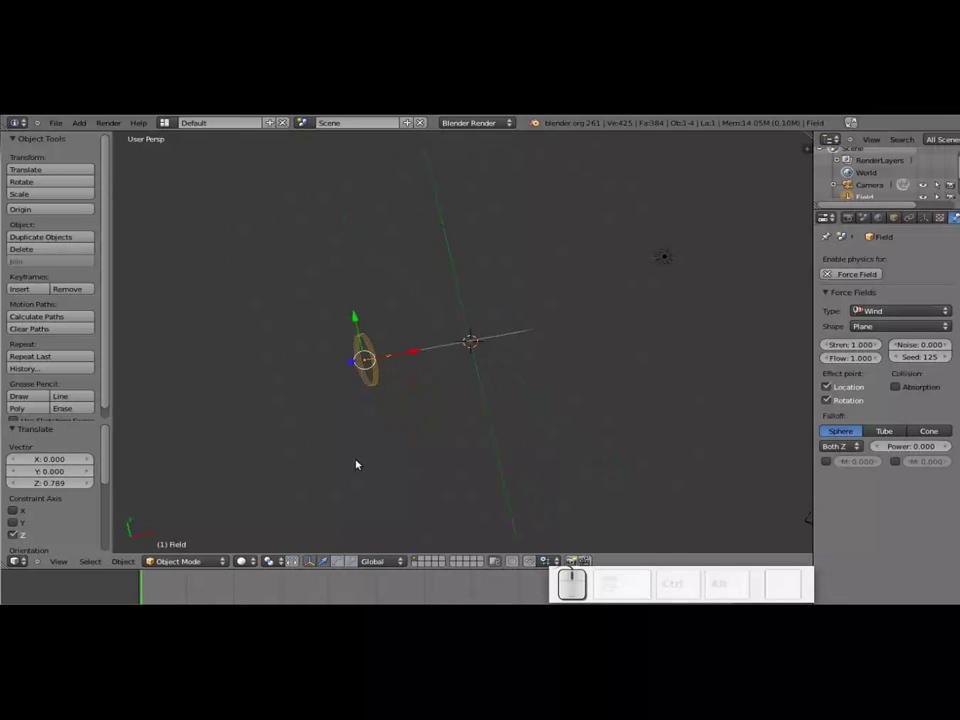
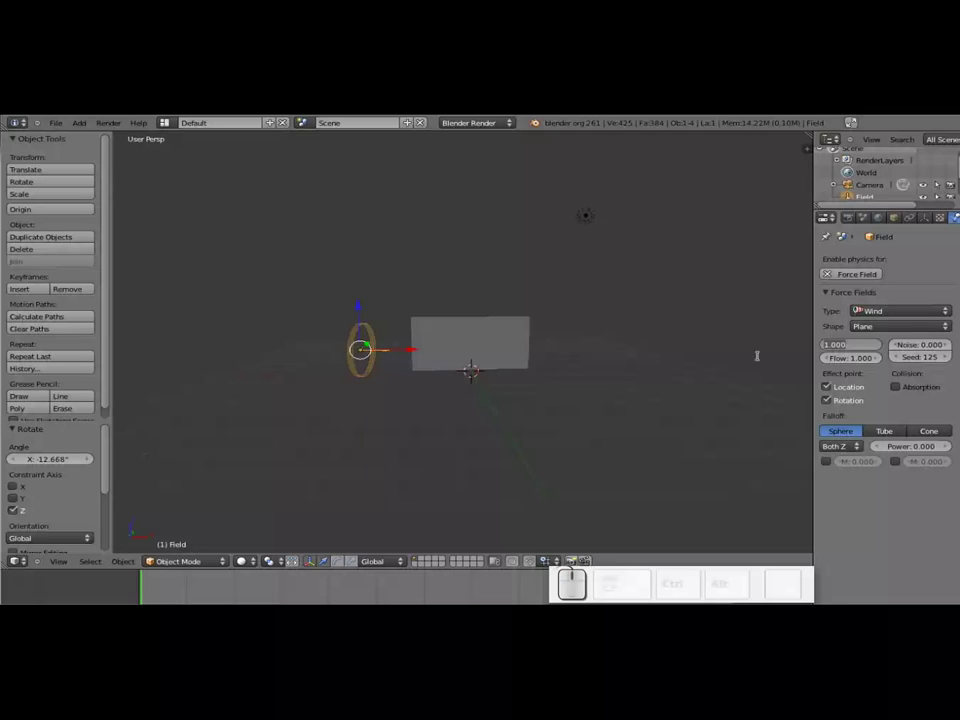
Preview the wind on the cloth, then lower the wind strength to about 256 and replay.
key("Escape")
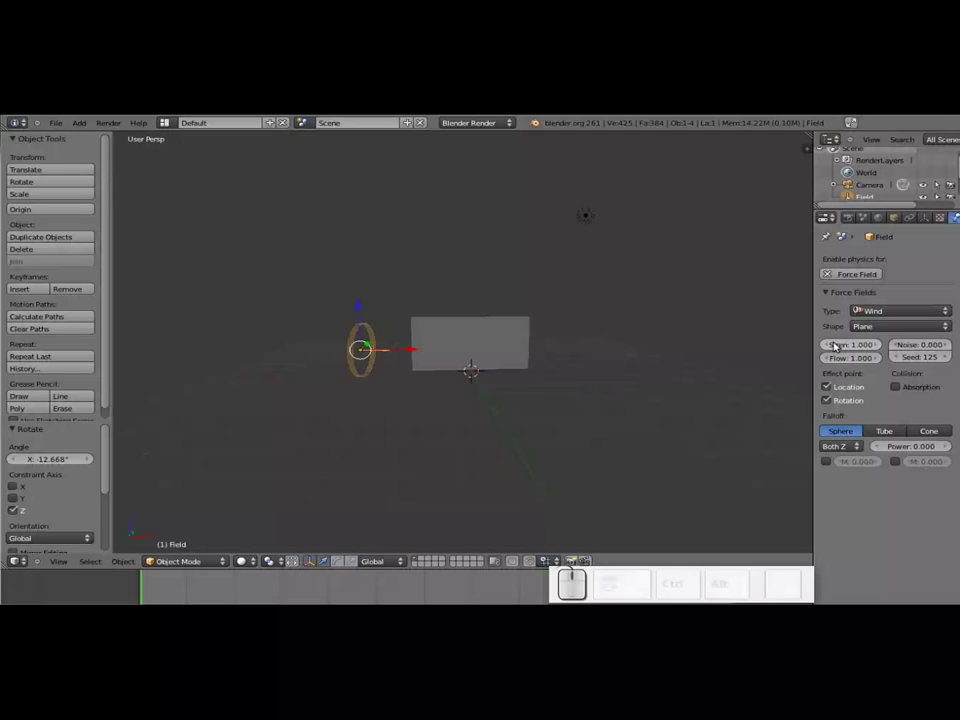
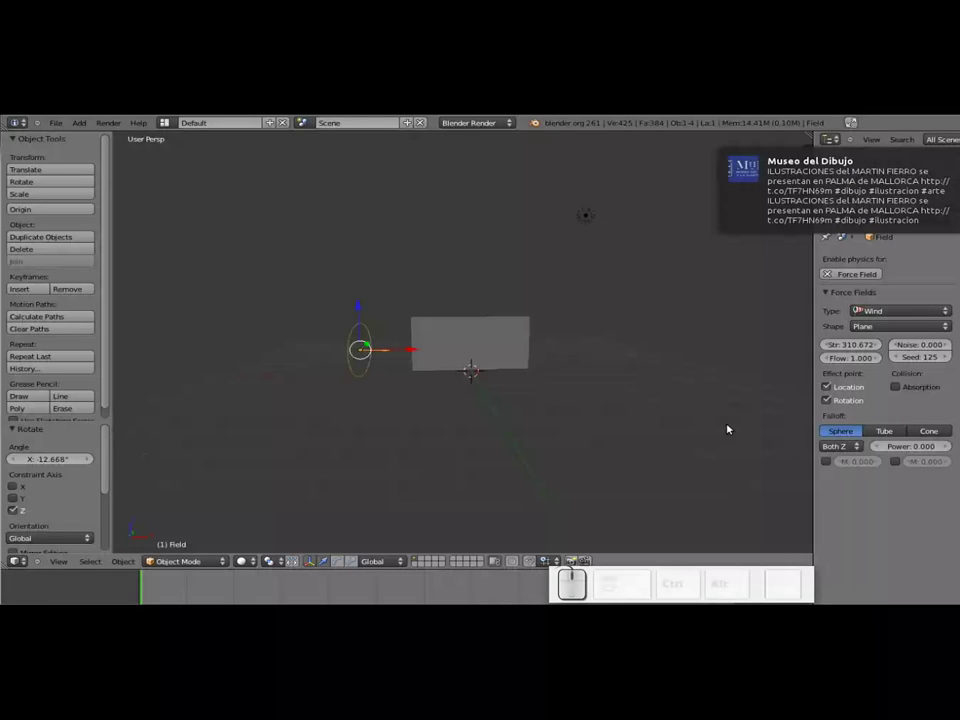
scroll("up", 3)
key("alt+a")
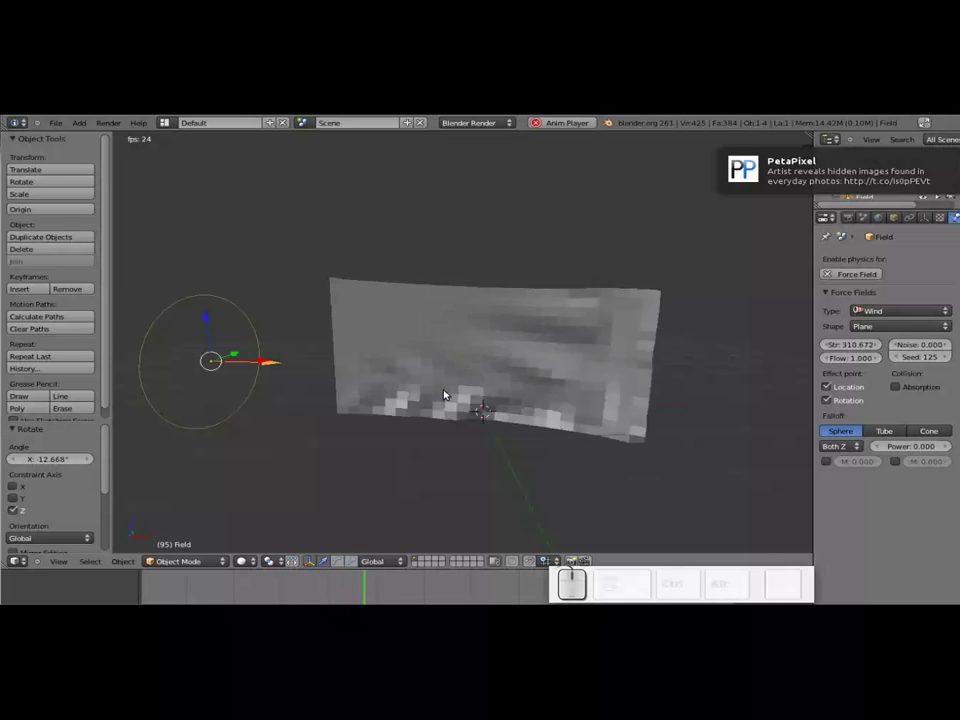
key("Escape")
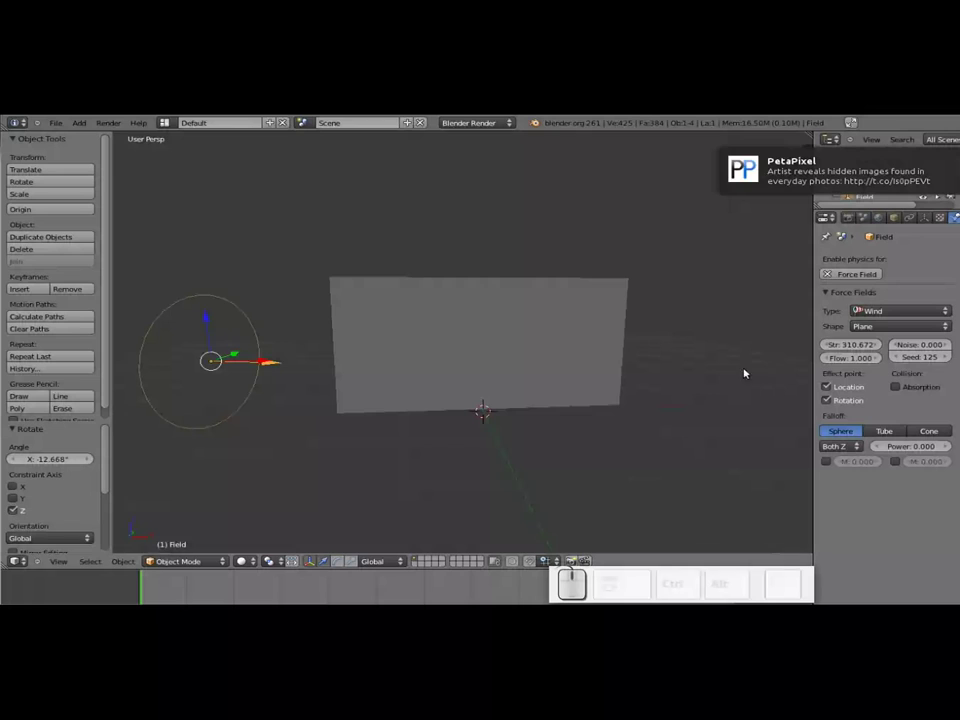
left_click_drag(870, 350, 534, 369)
key("alt+a")
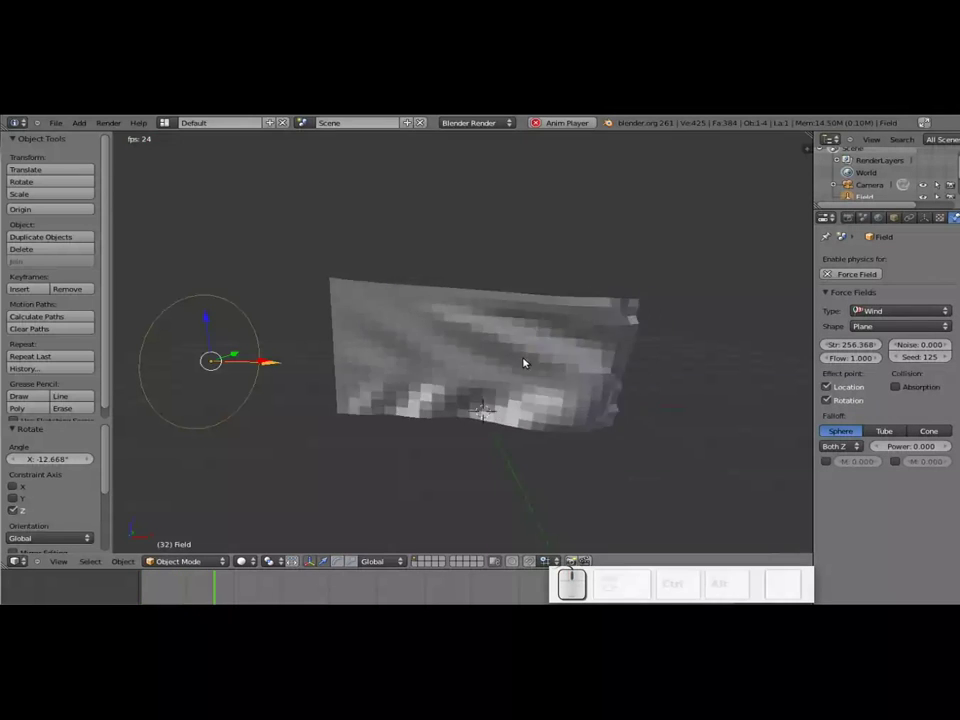
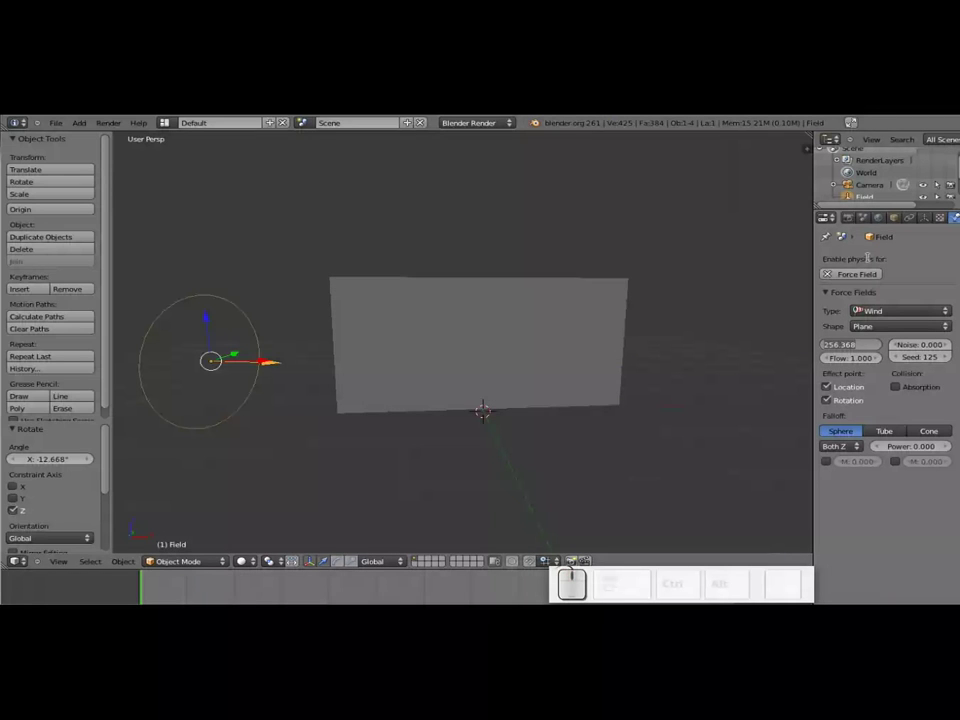
Set the wind strength to 150 and play the simulation so the pinned cloth ripples.
key("KP_1")
key("KP_5")
key("KP_0")
key("KP_Enter")
key("alt+a")
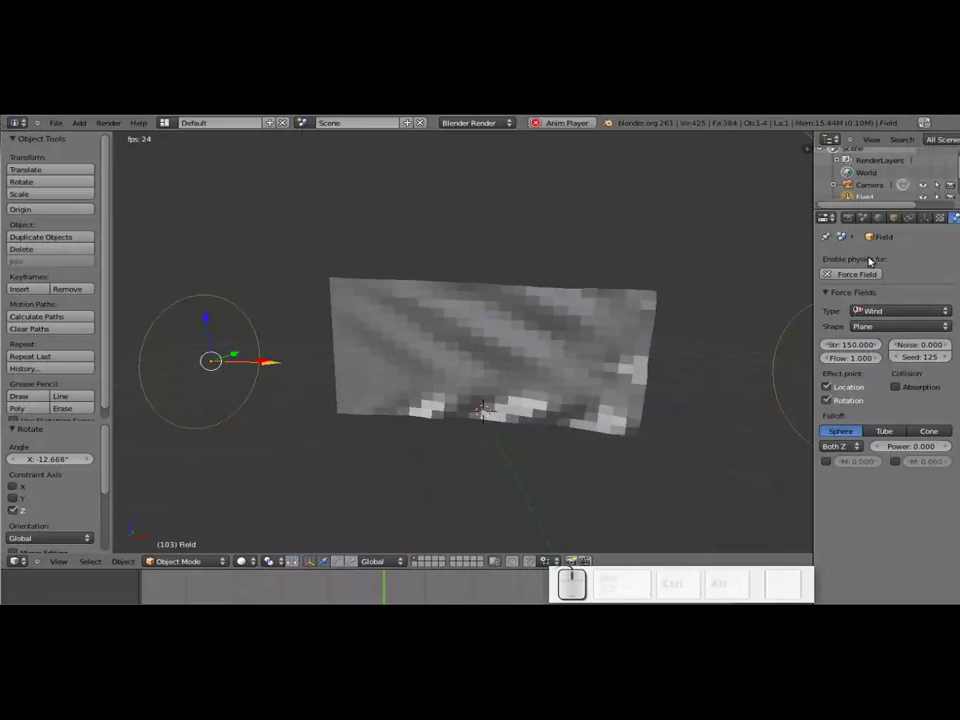
key("Escape")
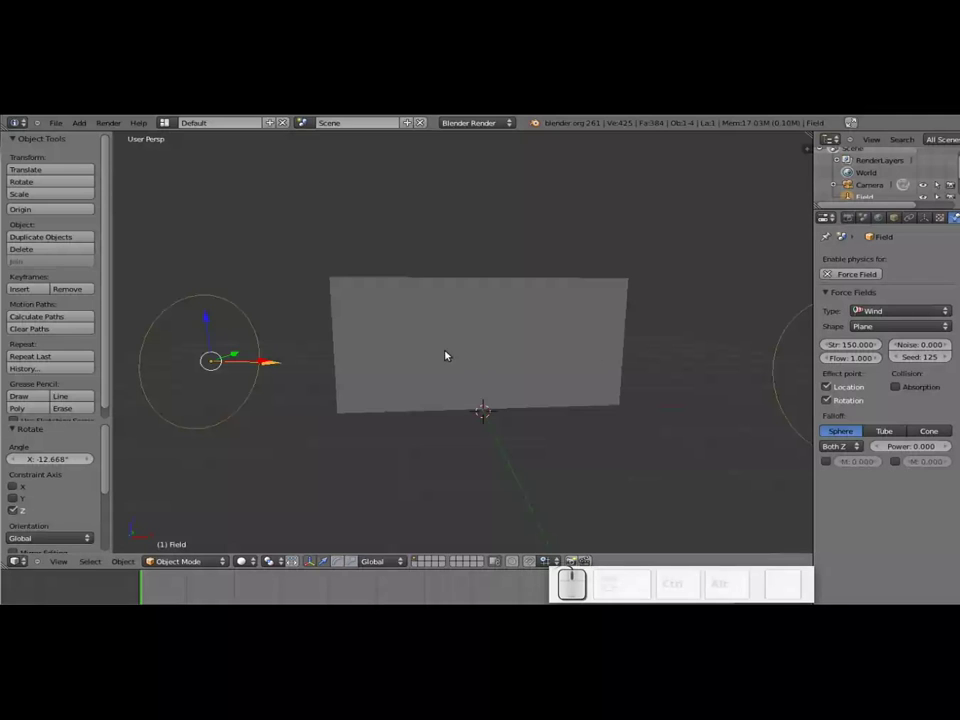
key("alt+a")
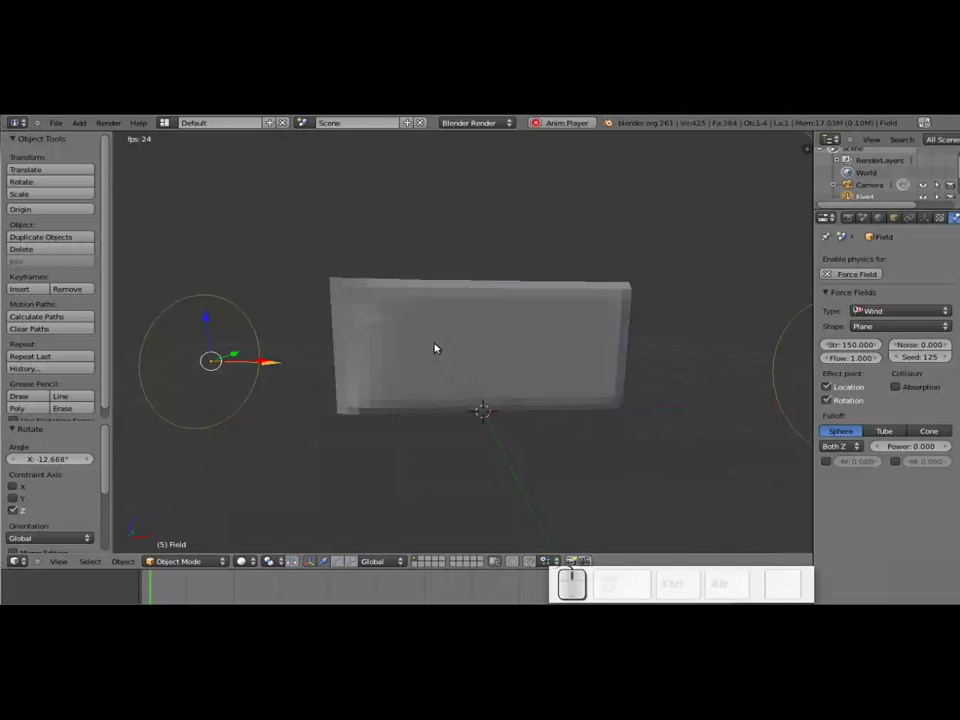
Shade the cloth flag smooth and show its modifier settings.
right_click(441, 342)
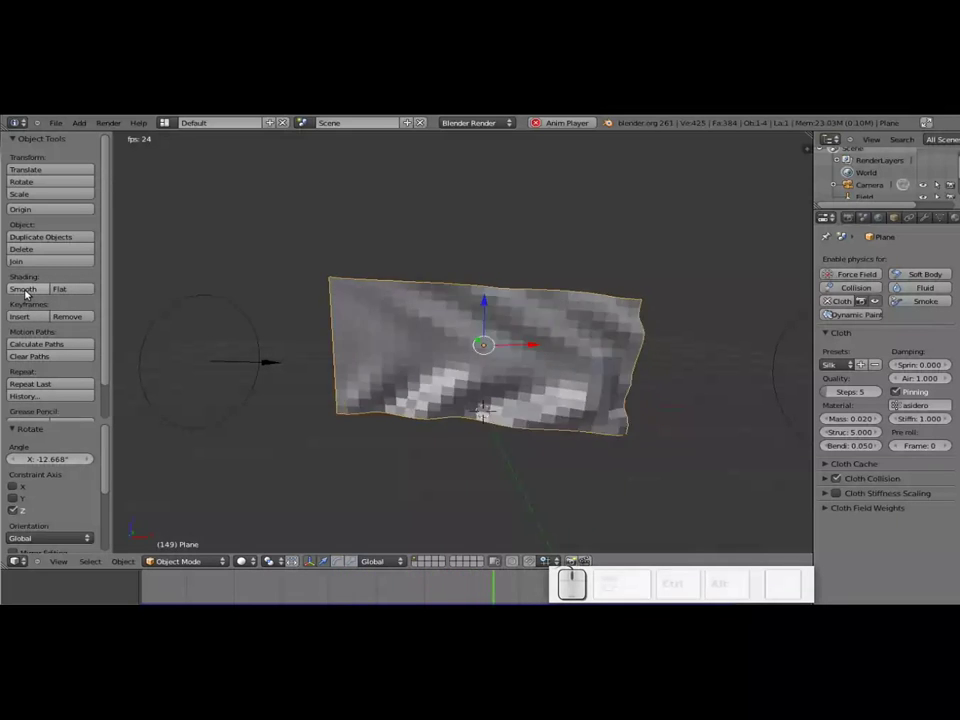
left_click(30, 292)
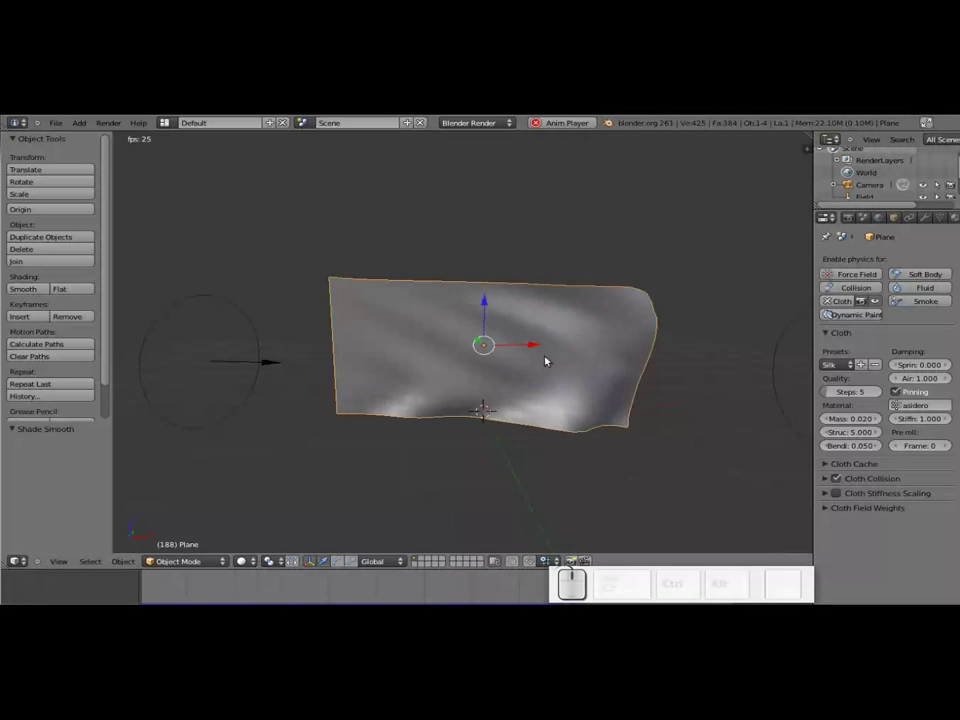
left_click(929, 222)
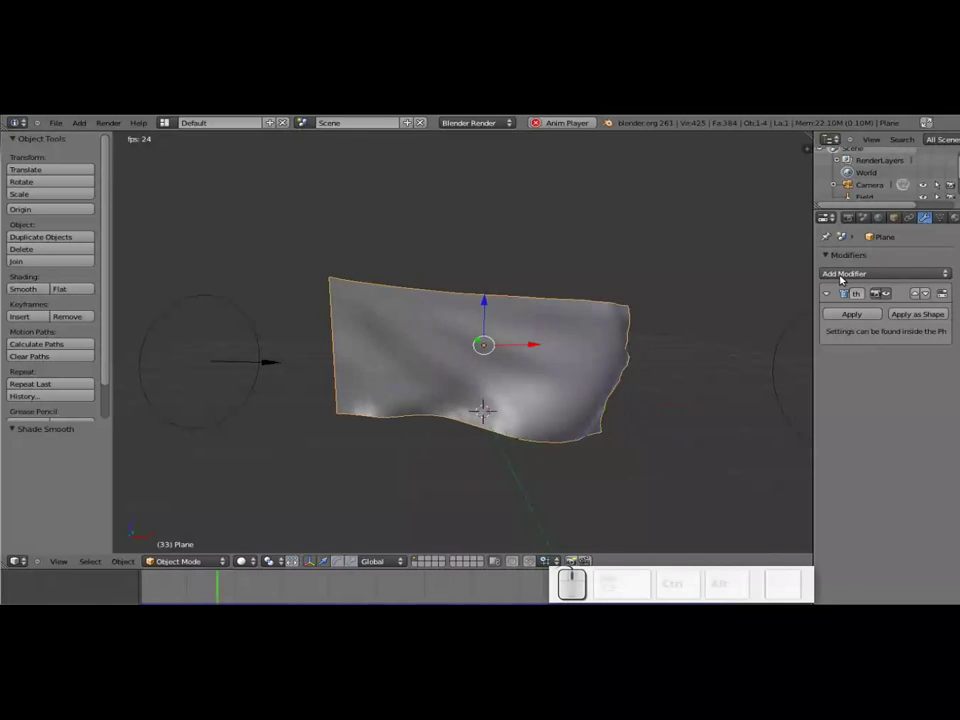
Add a Subdivision Surface modifier with 2 viewport levels, toggling its live display off and on.
left_click(865, 271)
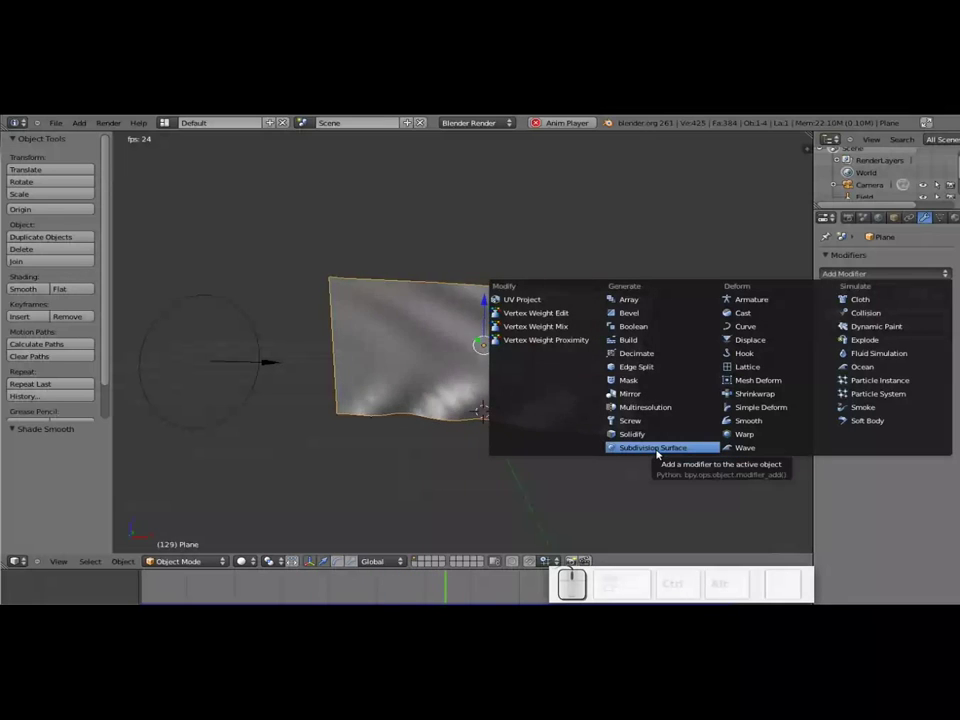
left_click(661, 455)
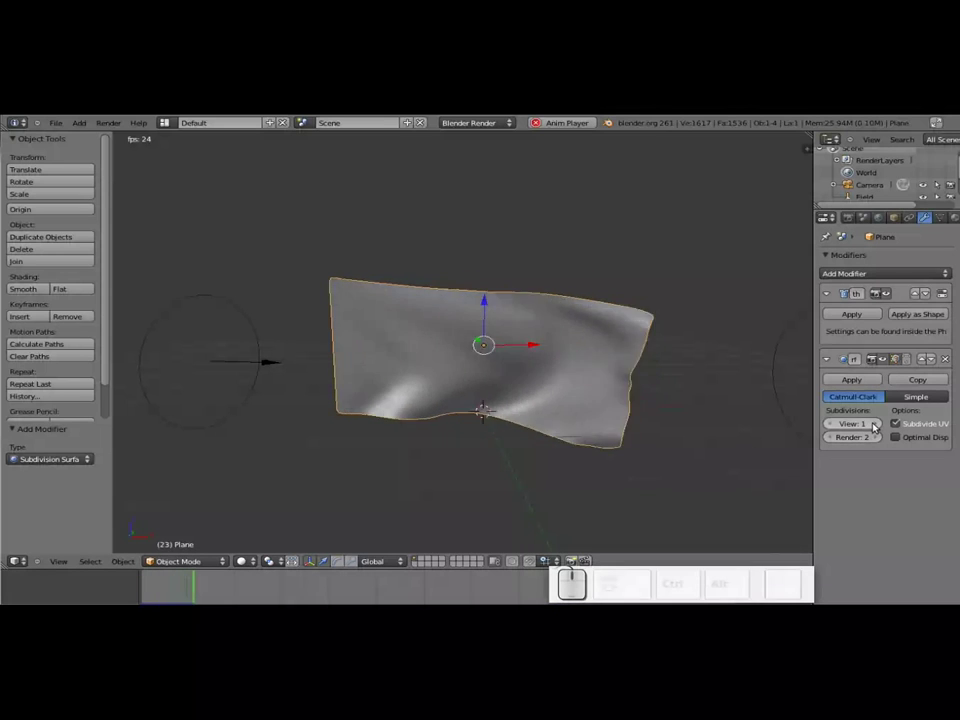
left_click(881, 427)
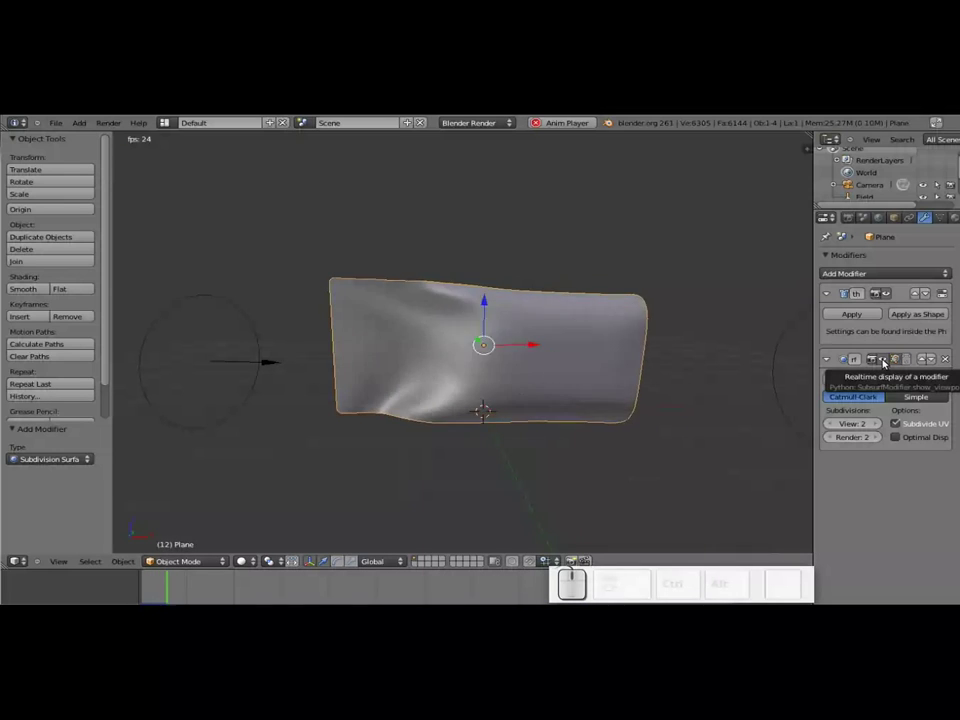
left_click(887, 364)
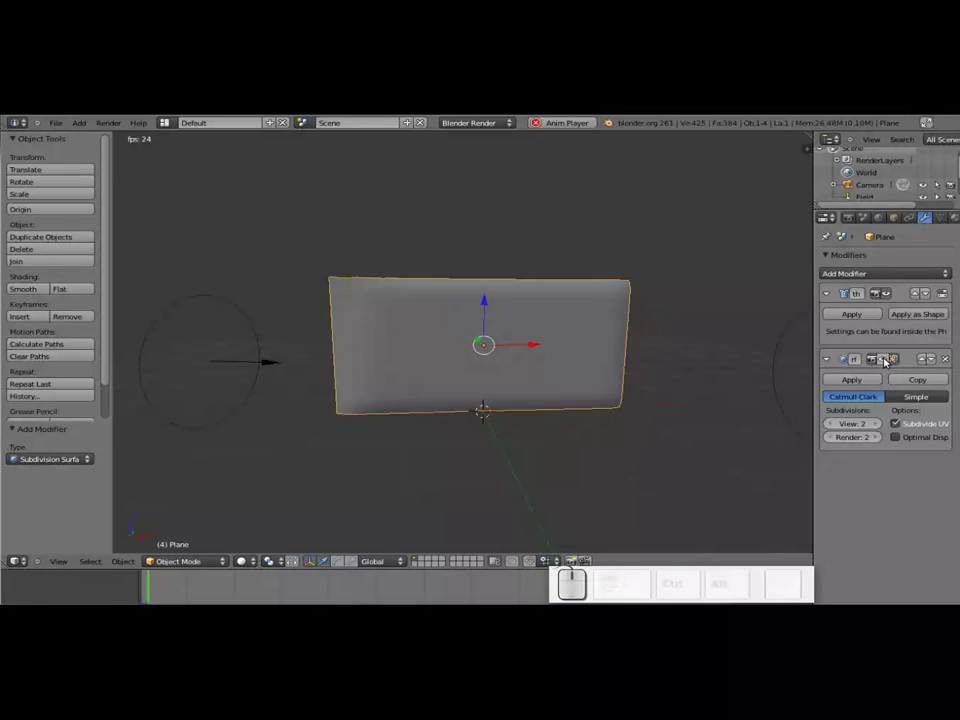
left_click(885, 358)
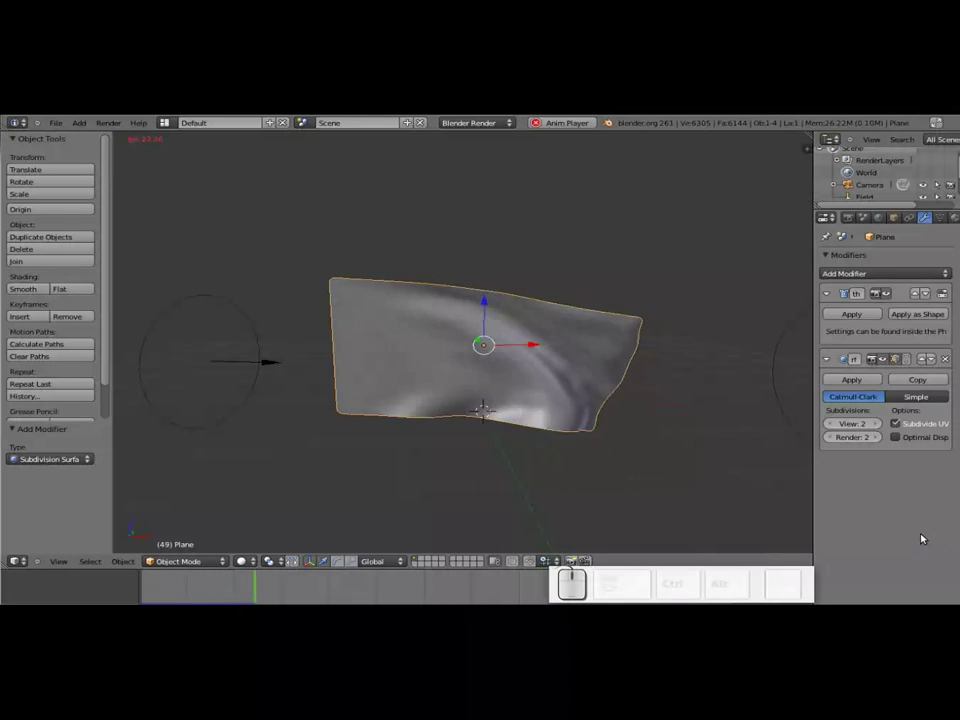
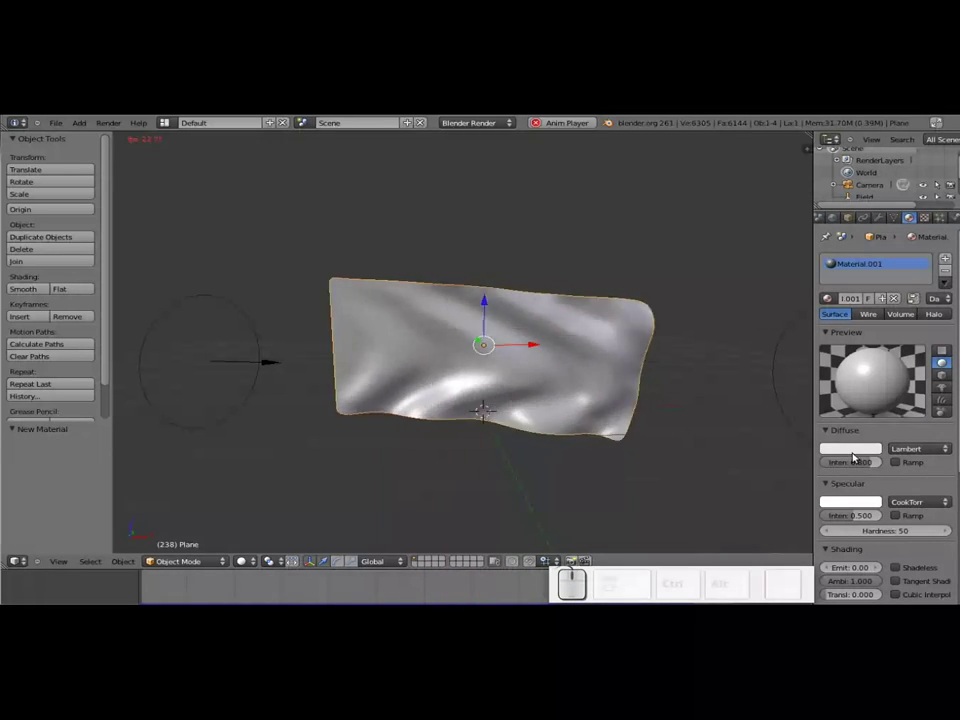
Pick a bright red diffuse colour for the flag's material.
left_click(856, 455)
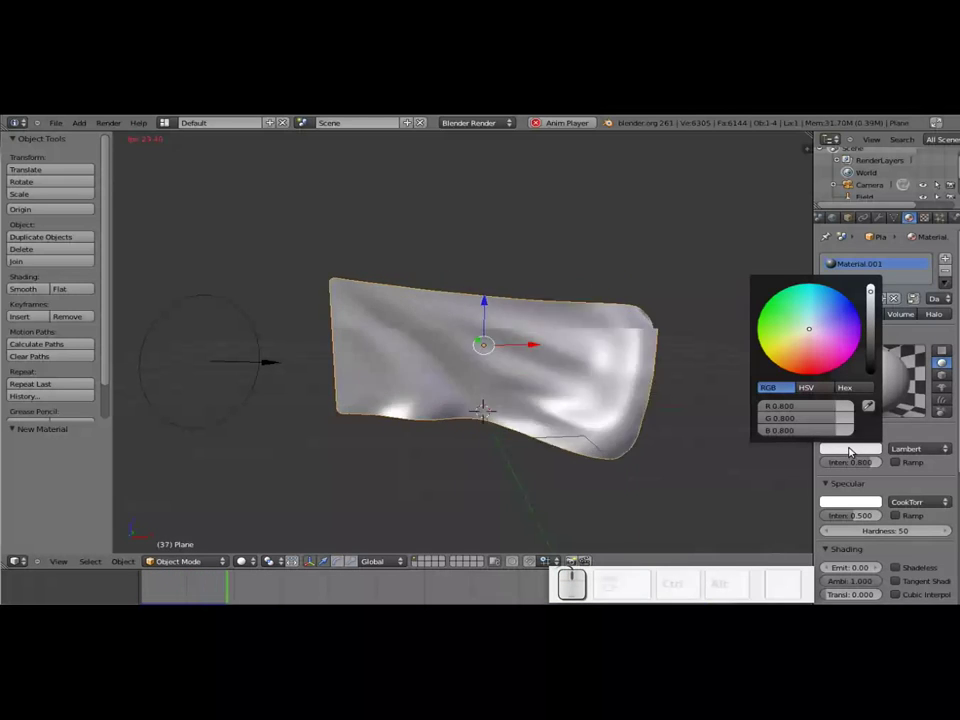
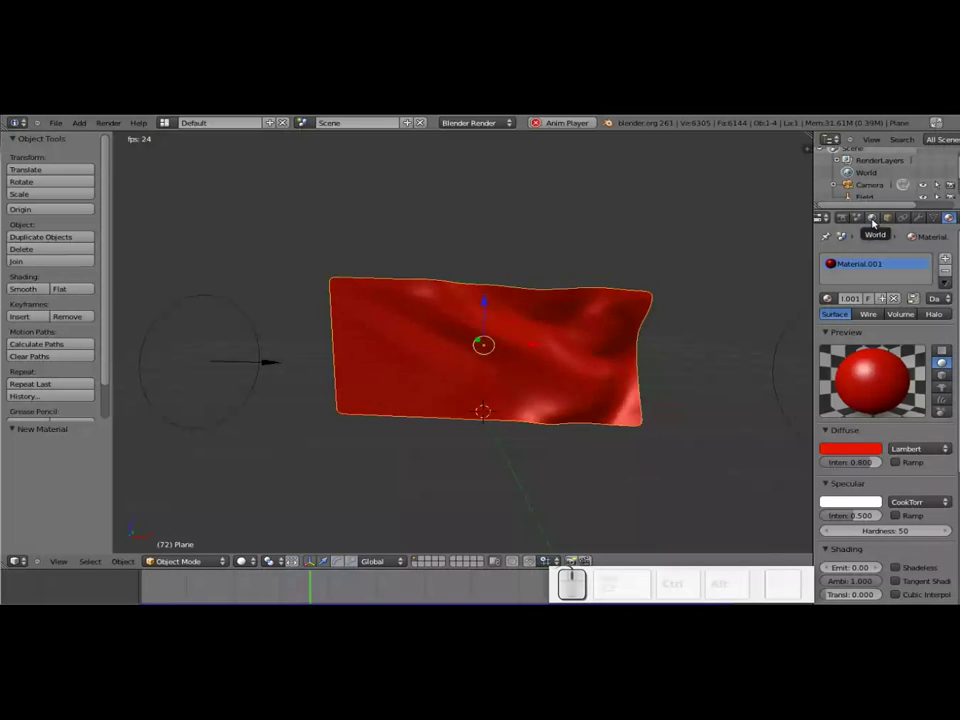
scroll("down", 3)
Delete the lamp and enable sky-colour environment lighting with Blend Sky in the world settings.
right_click(668, 178)
key("x")
left_click(689, 243)
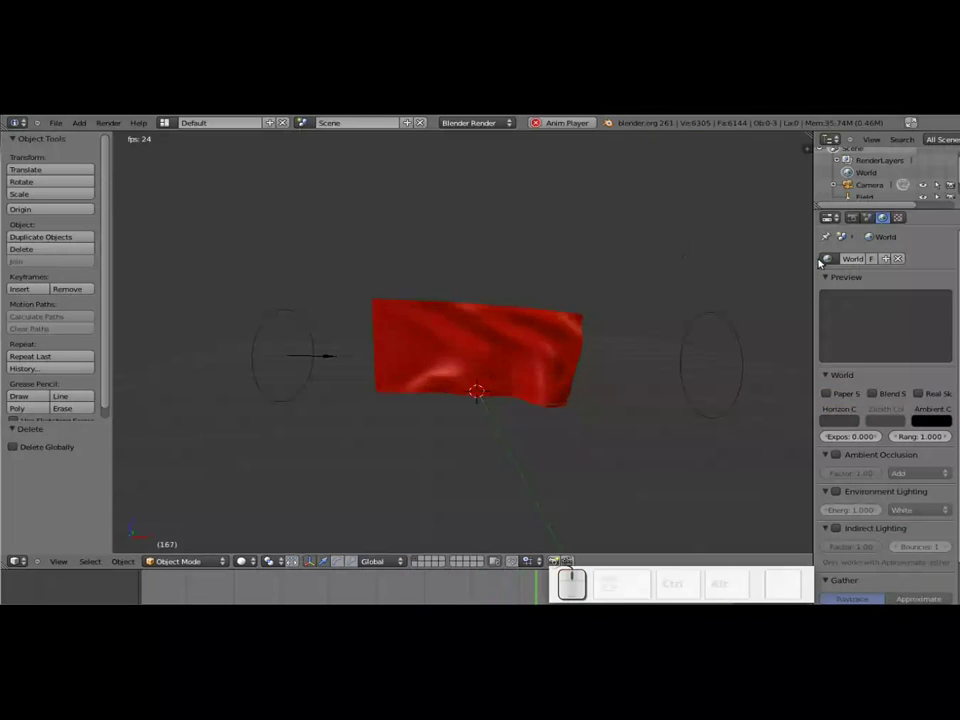
scroll("down", 3)
left_click(846, 410)
left_click(940, 431)
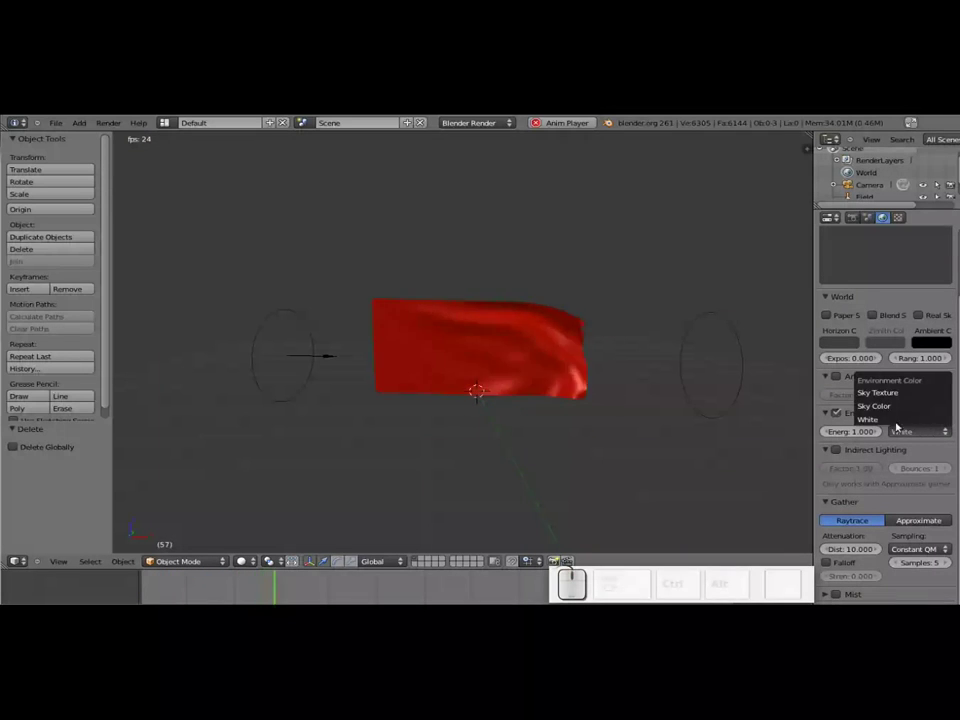
left_click(887, 407)
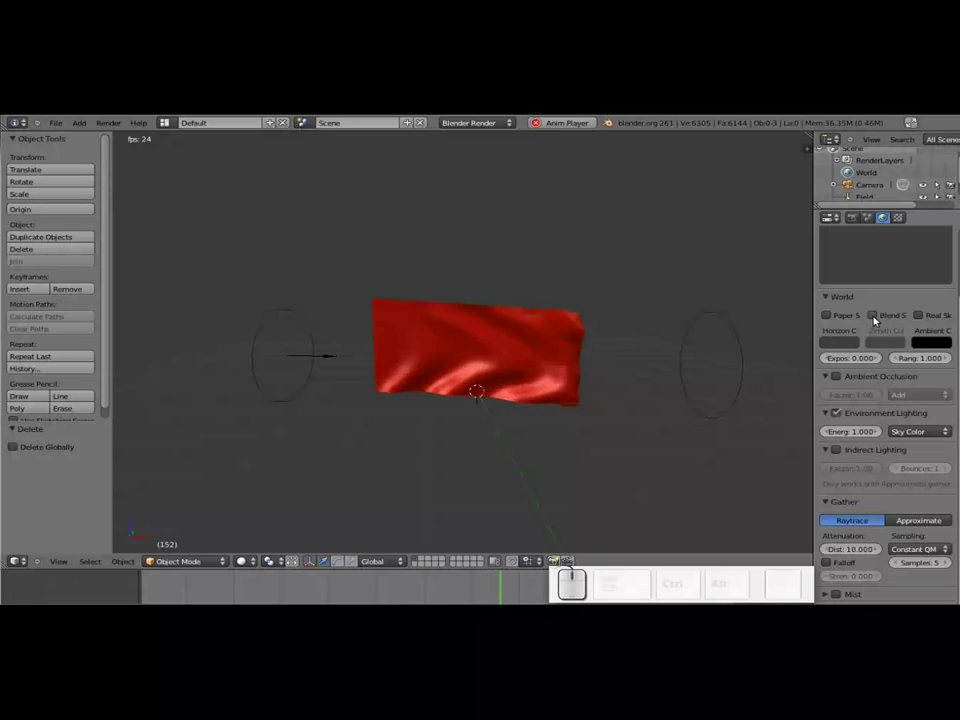
left_click(877, 321)
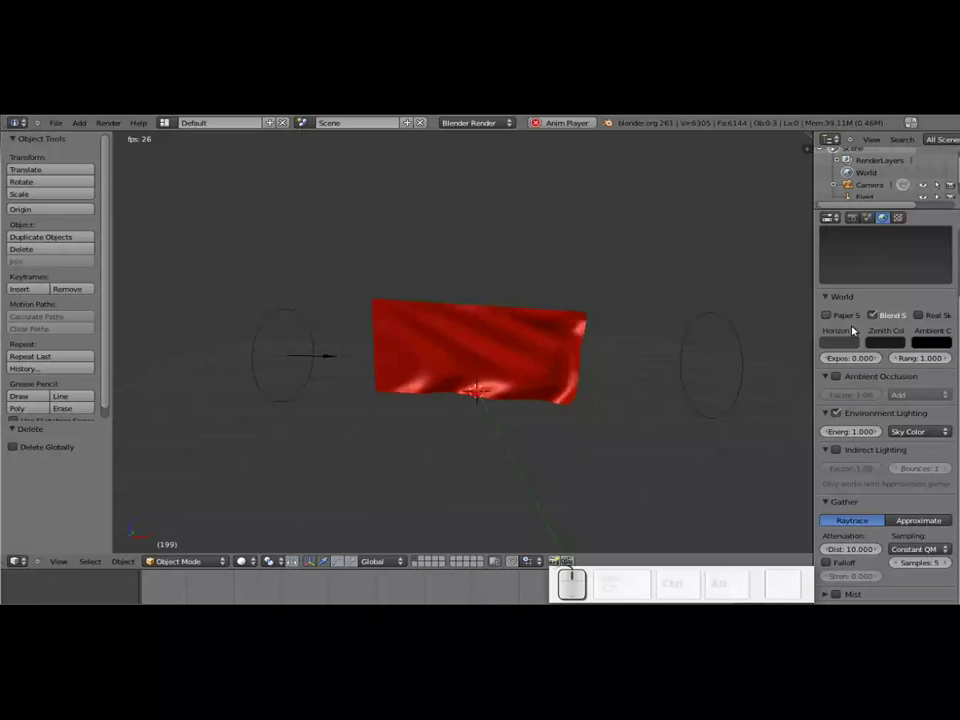
Tint the horizon a warm beige and the zenith a deep orange.
left_click(849, 342)
left_click(851, 207)
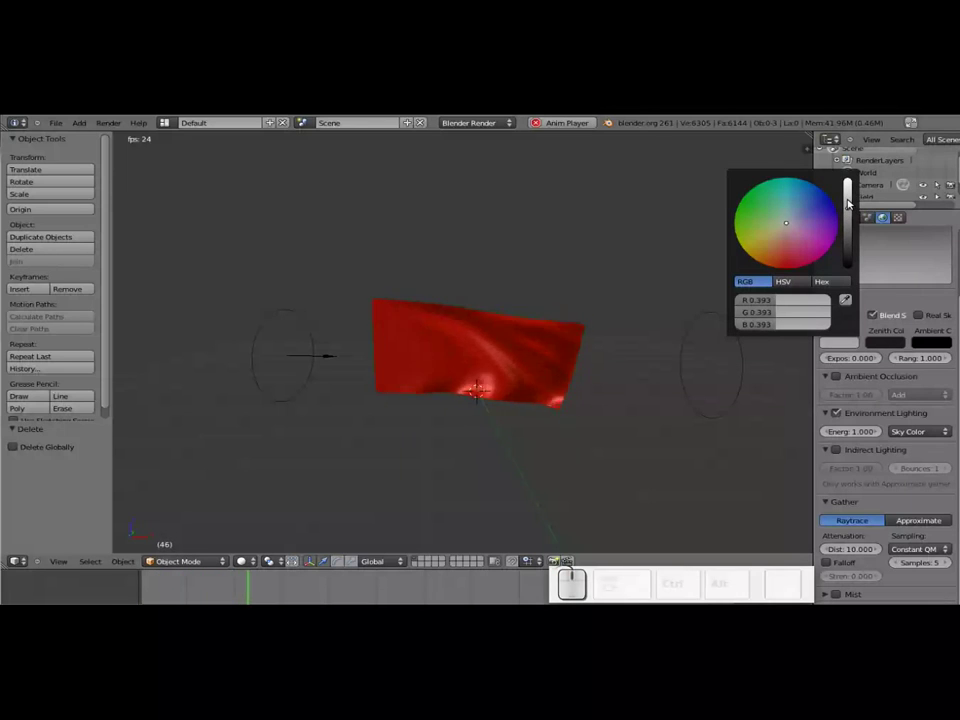
left_click(855, 197)
left_click(774, 244)
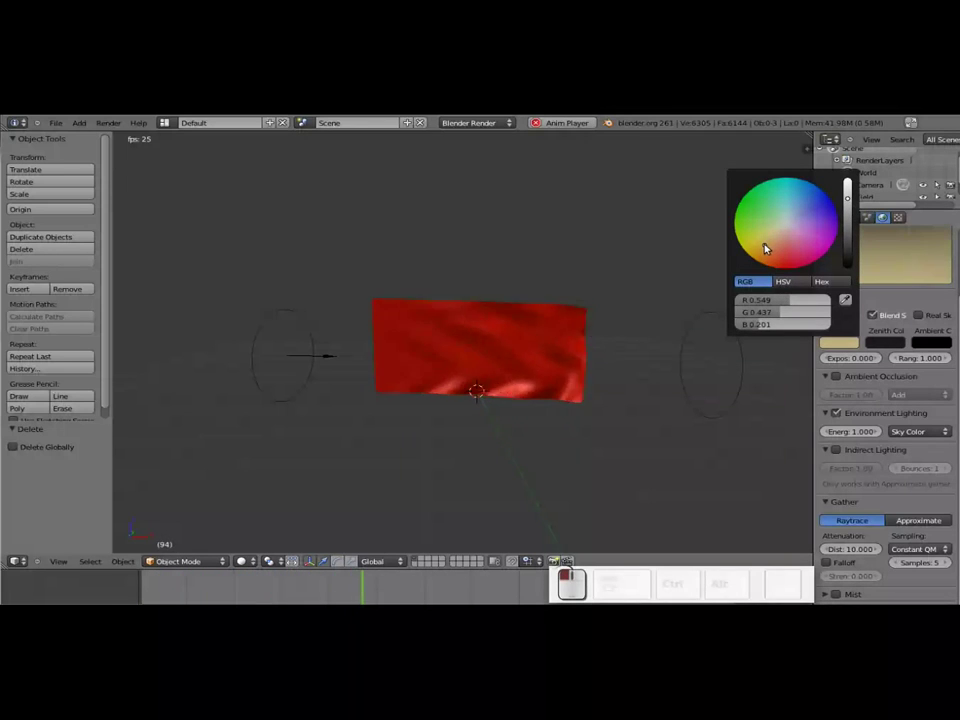
left_click(894, 342)
left_click(893, 217)
left_click_drag(821, 247, 884, 212)
left_click(896, 202)
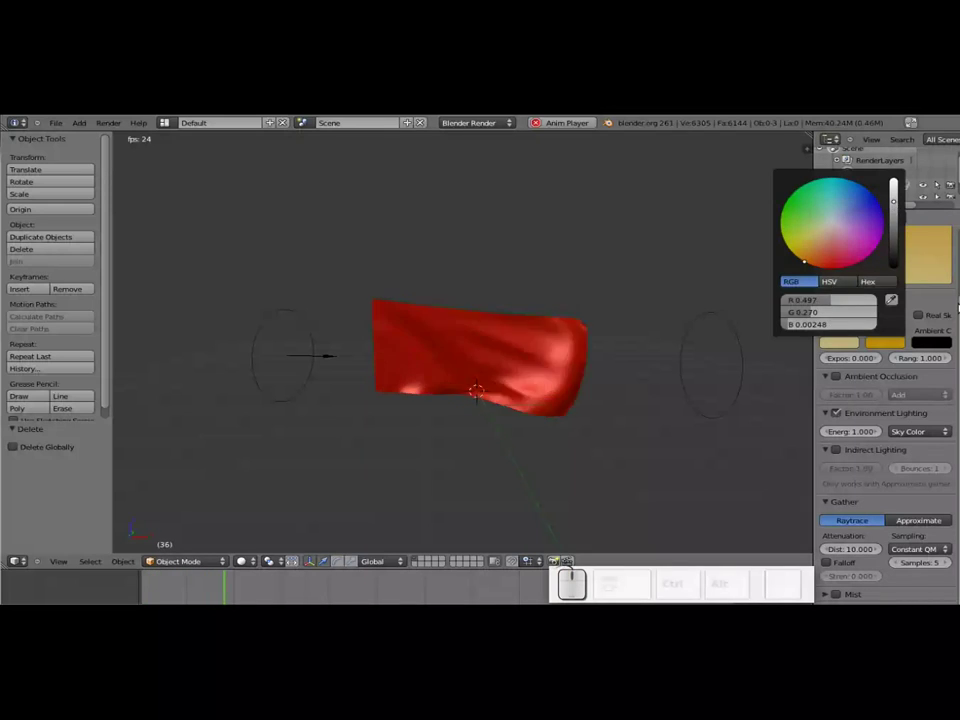
Refine the horizon colour and lighten the zenith to near white.
left_click(848, 341)
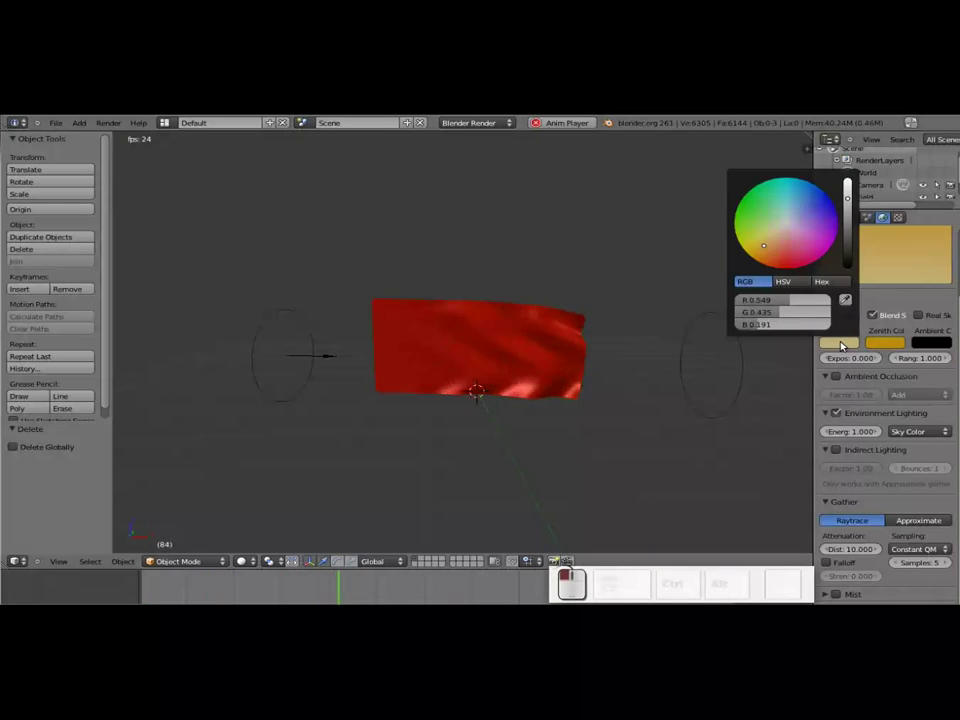
left_click(761, 260)
left_click(892, 344)
left_click(825, 246)
left_click_drag(826, 246, 882, 200)
left_click(895, 193)
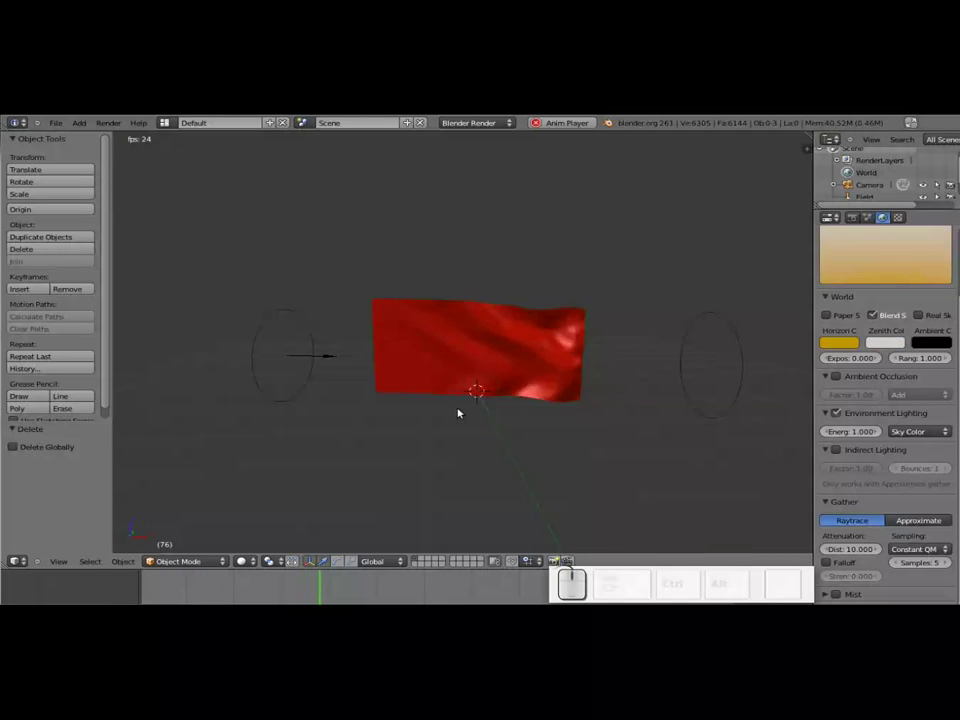
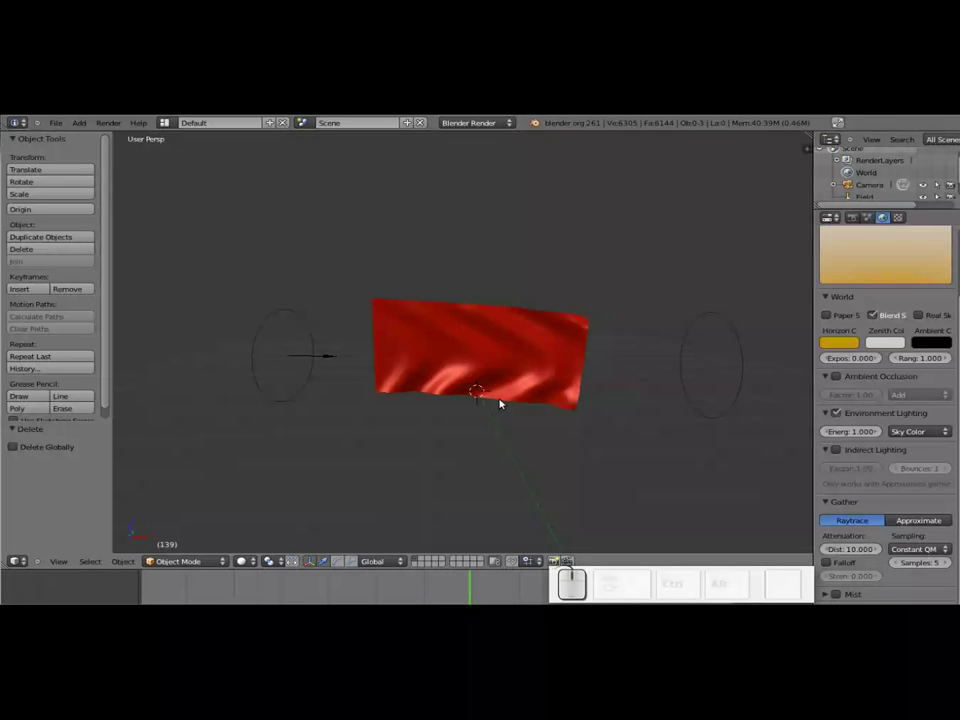
Switch the viewport to the front view facing the red flag, toggling camera view.
key("KP_1")
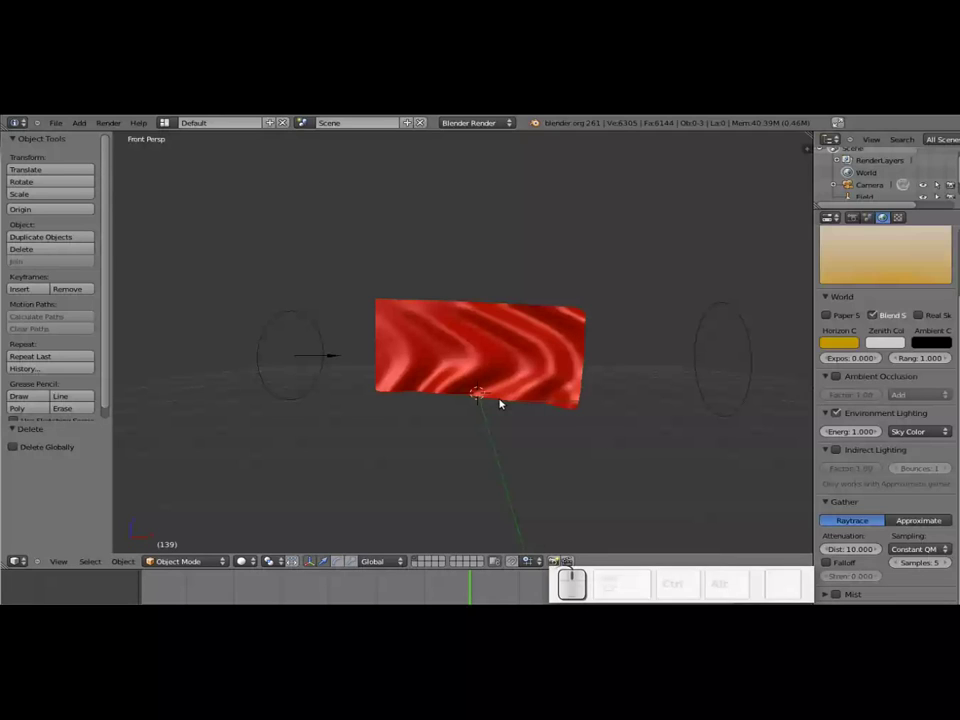
key("ctrl+alt+KP_0")
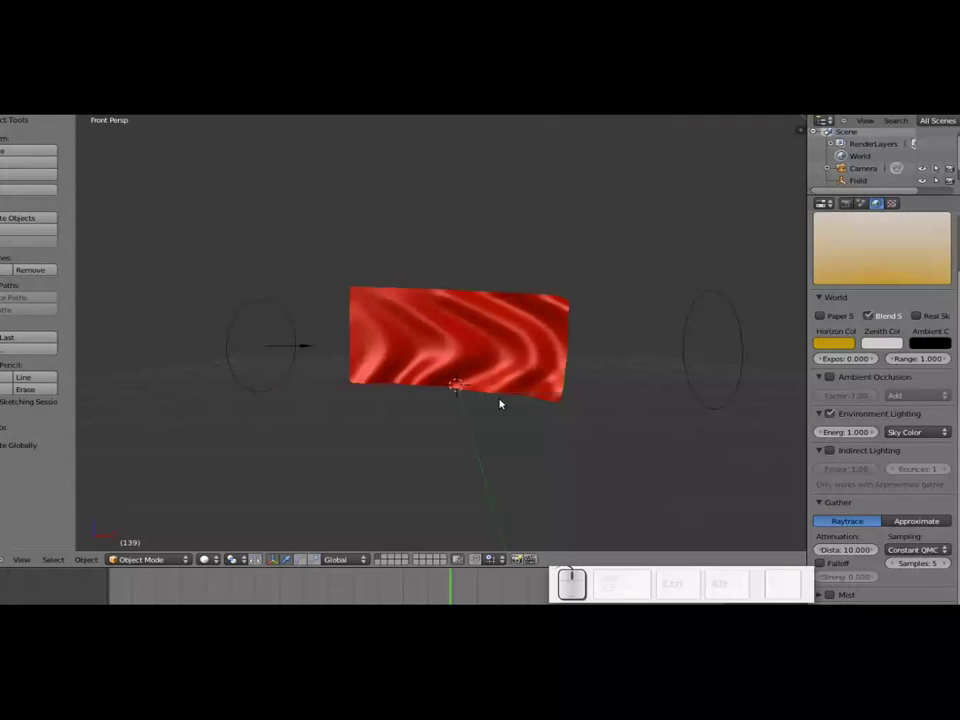
key("KP_0")
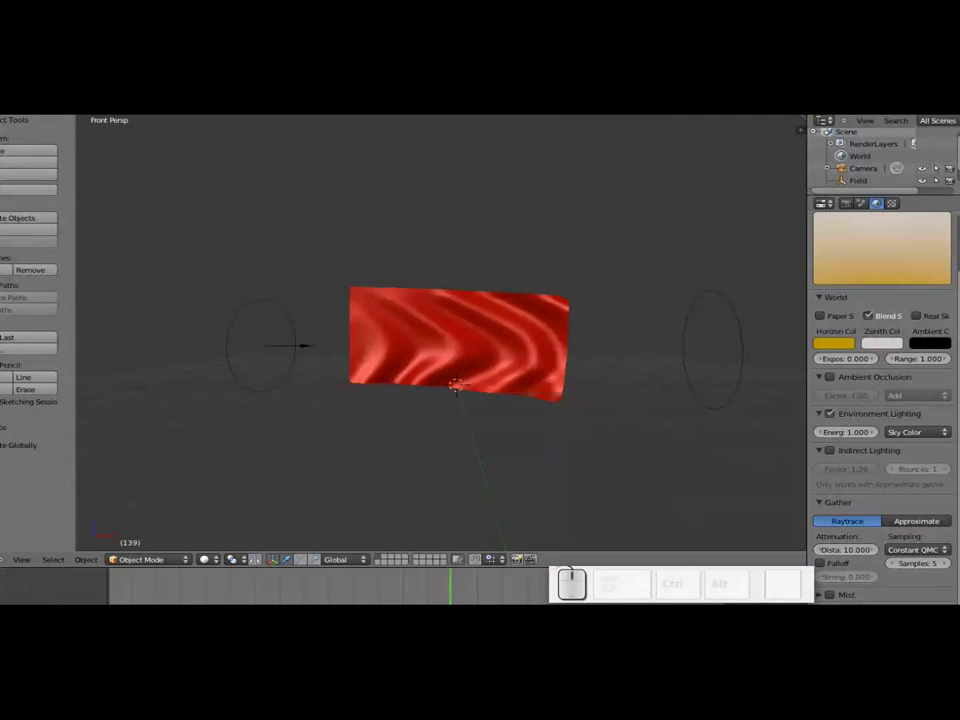
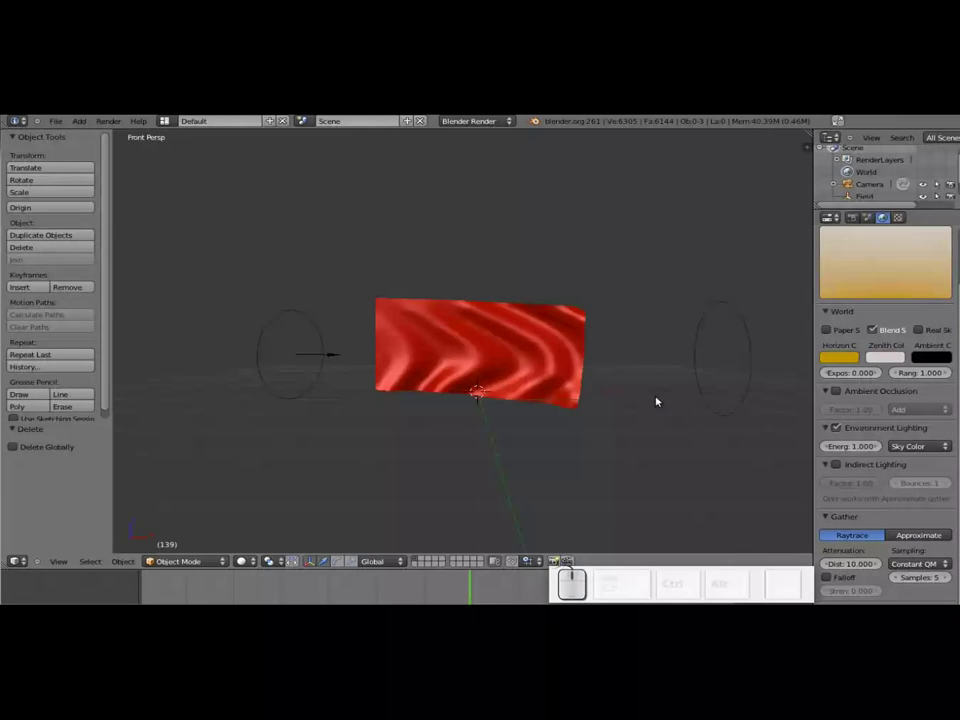
key("shift+alt+KP_0")
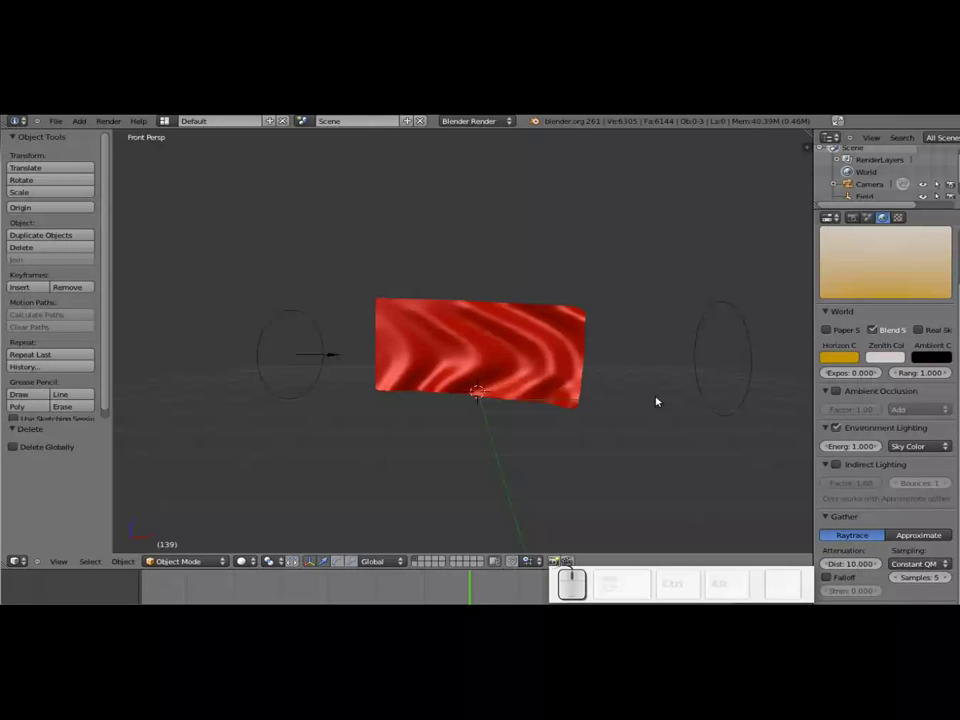
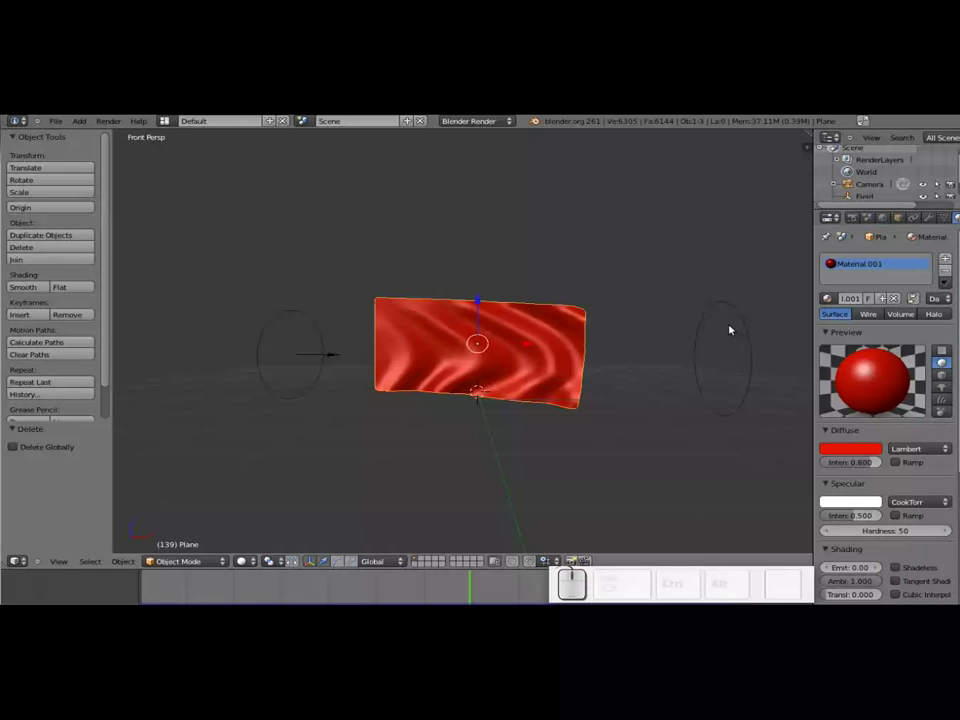
Zoom out and orbit the view to show the whole scene including the camera.
key("ctrl+shift+KP_0")
key("alt+KP_0")
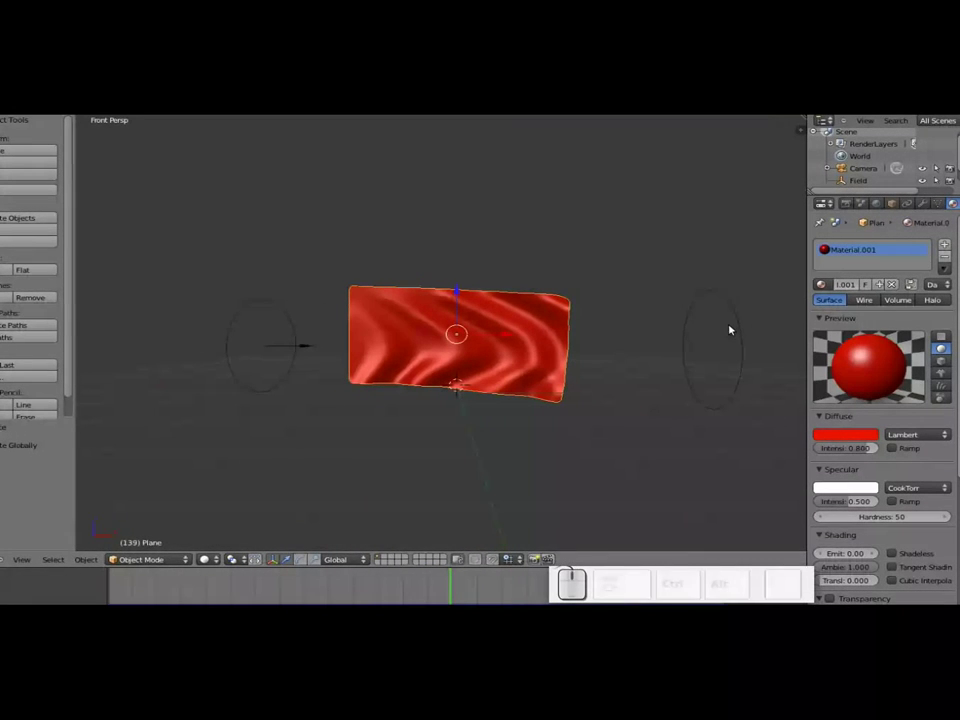
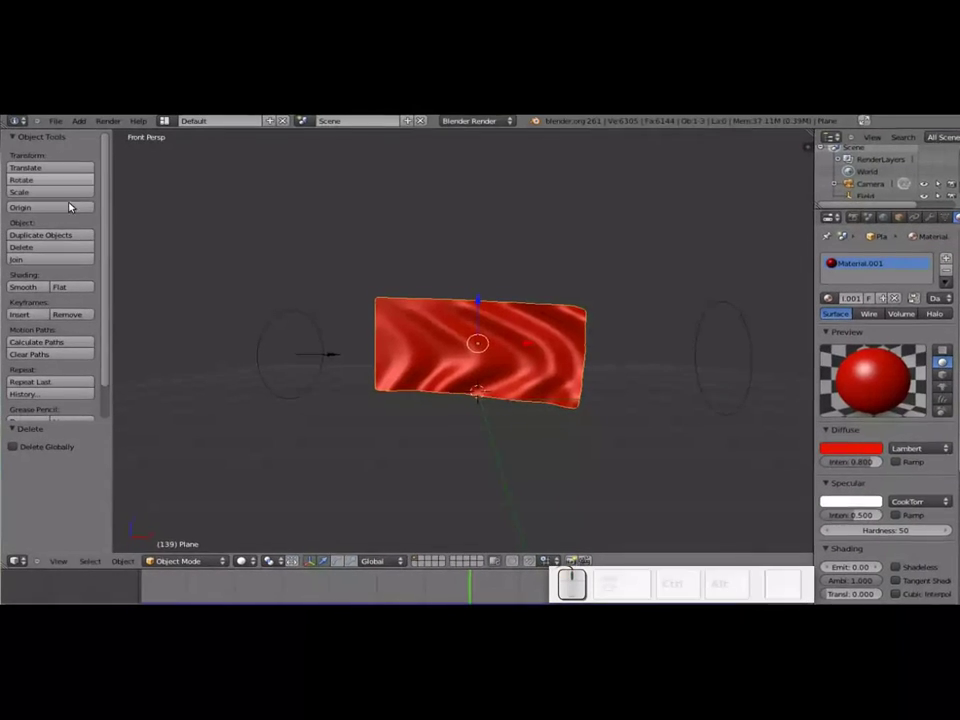
scroll("down", 3)
scroll("up", 3)
scroll("down", 3)
middle_click(494, 318)
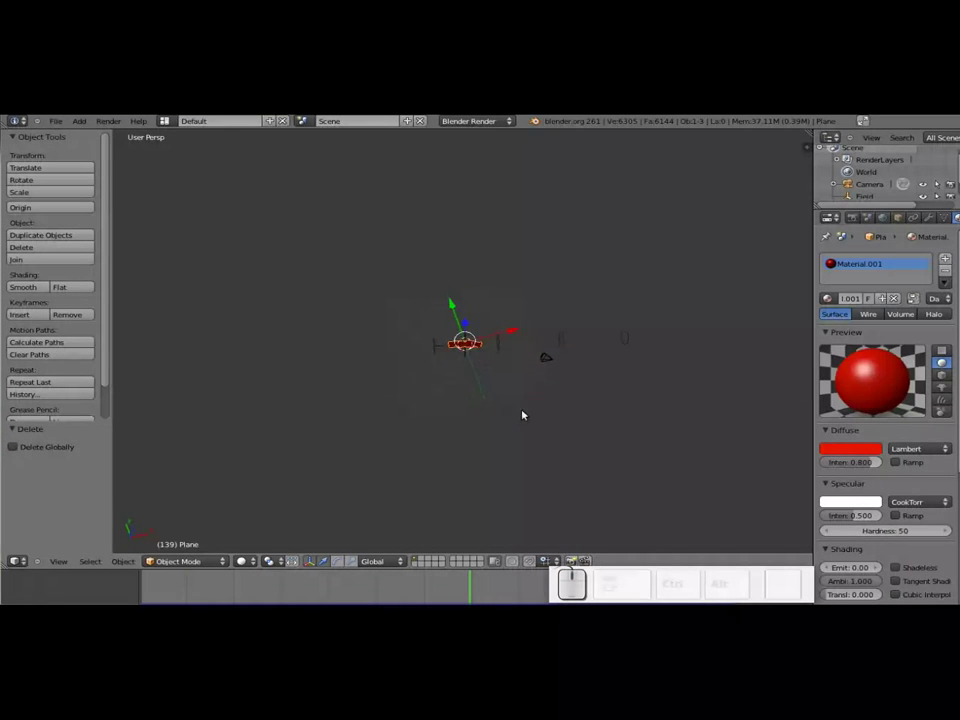
Select the camera, move it and tilt it toward the flag.
right_click(559, 361)
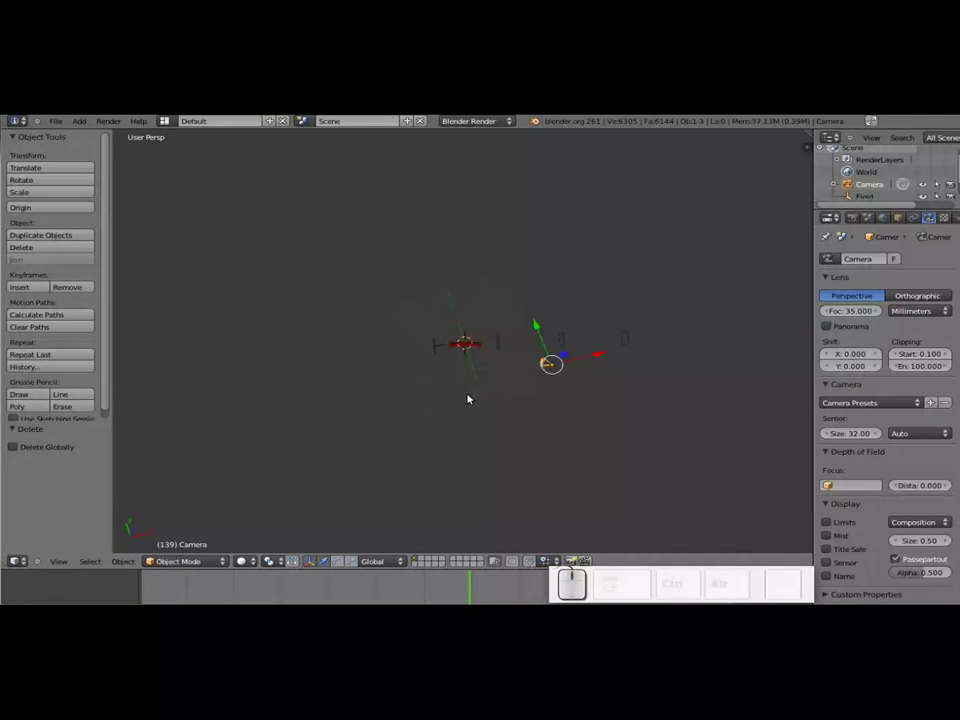
key("g")
left_click(479, 379)
middle_click(476, 417)
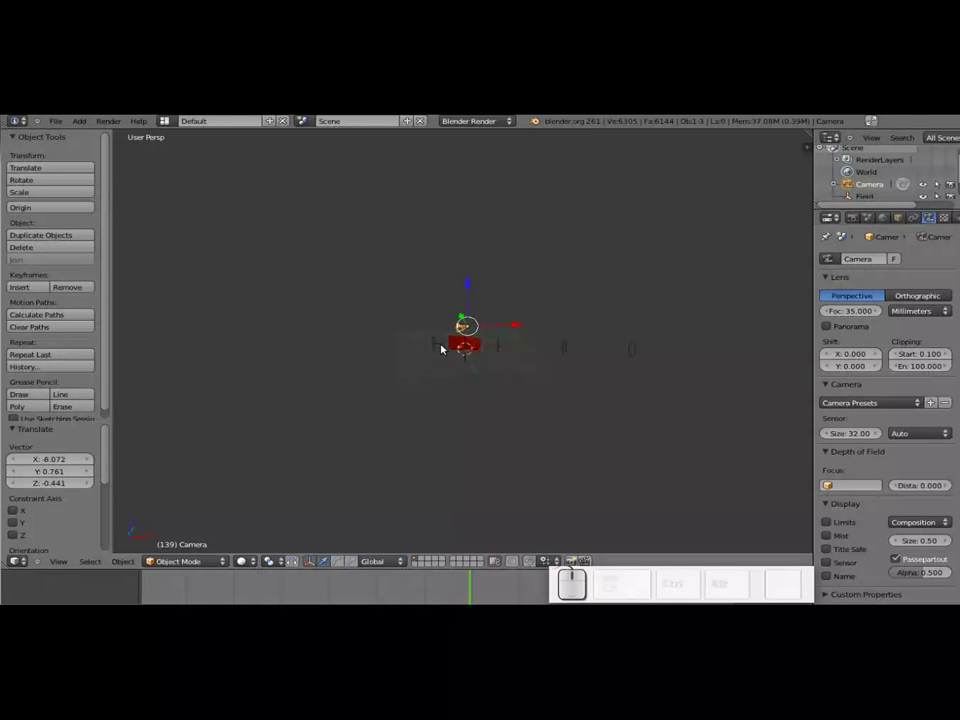
left_click_drag(479, 280, 496, 395)
middle_click(430, 381)
middle_click(535, 393)
key("r")
left_click(524, 368)
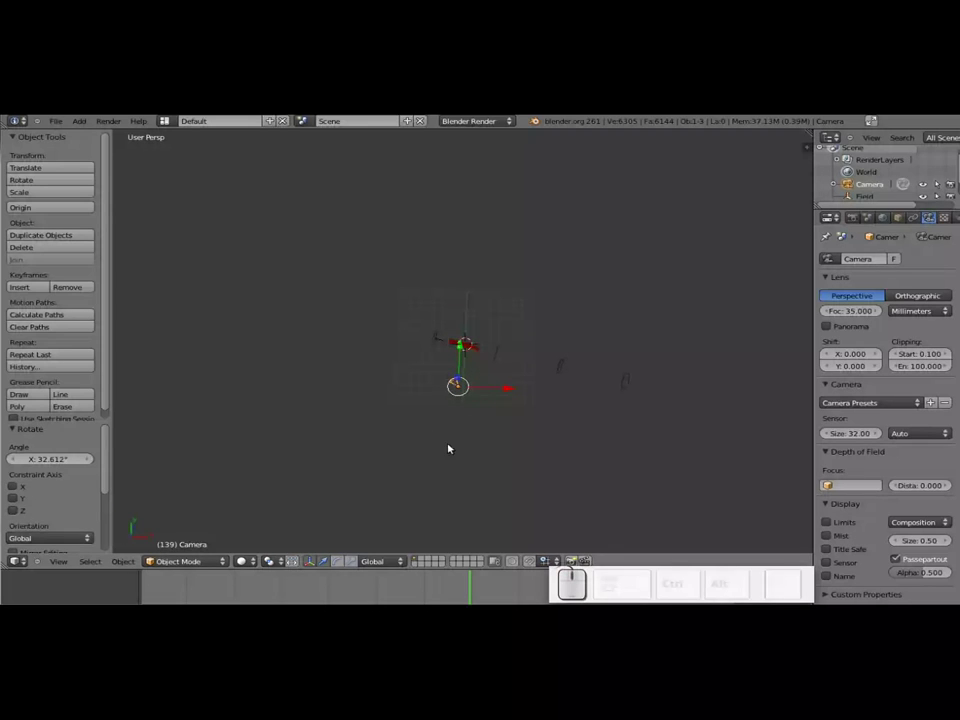
key("r")
left_click(519, 373)
Look through the camera and reposition and rotate it so the red flag fills the frame.
key("KP_0")
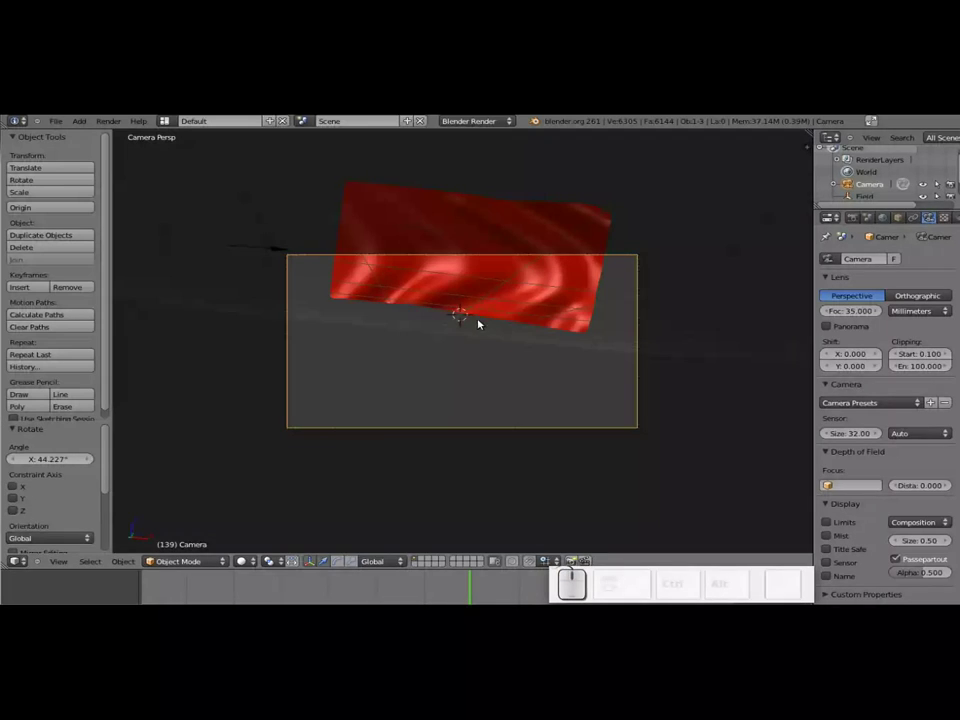
key("g")
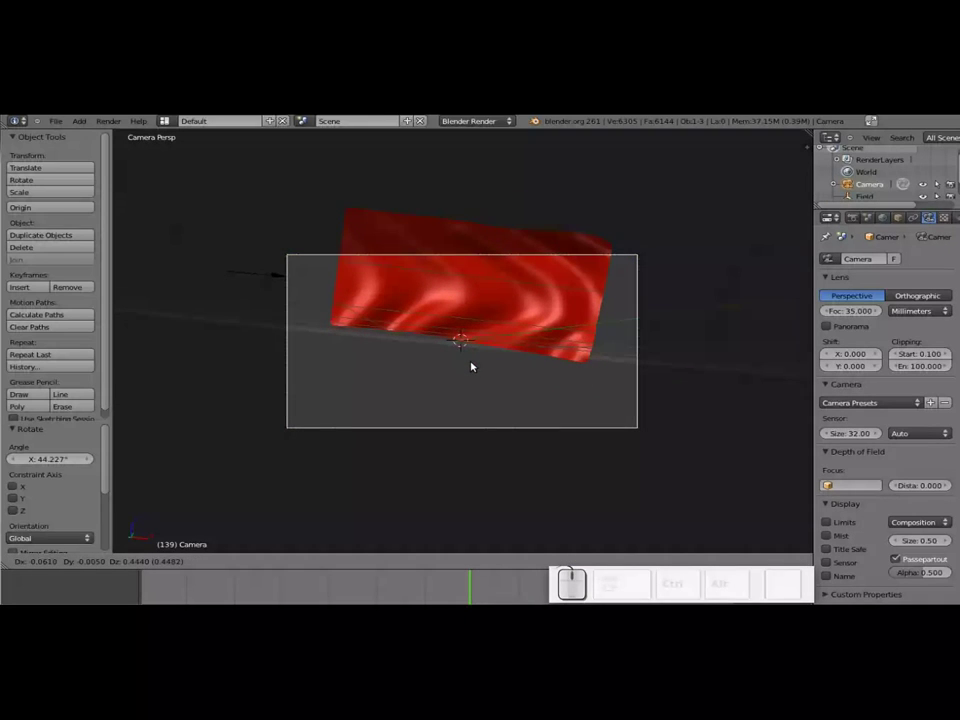
left_click(472, 363)
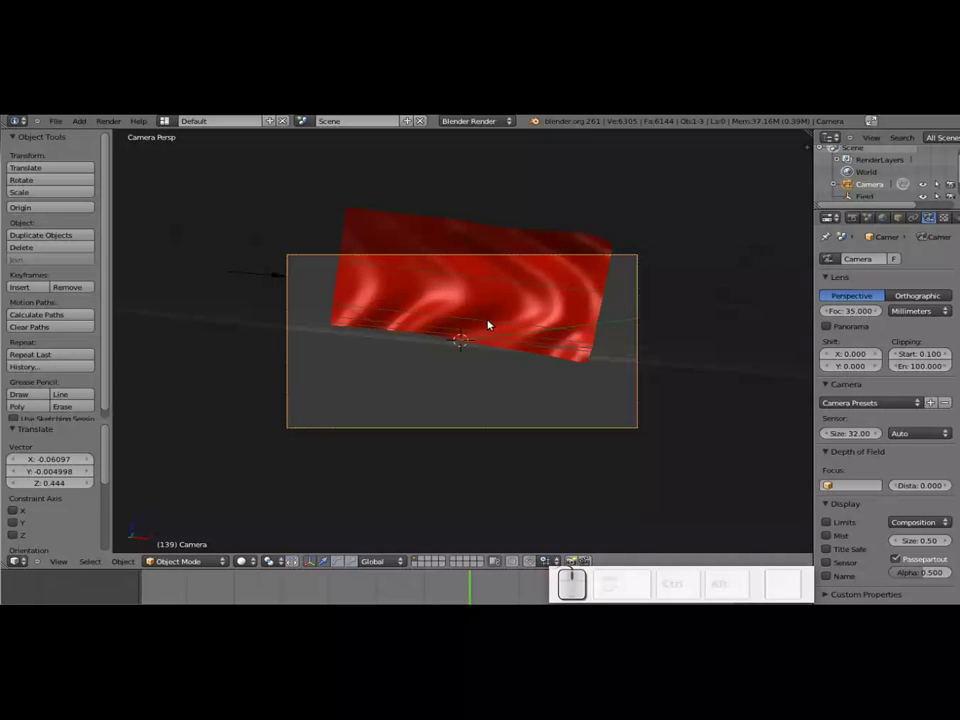
key("r")
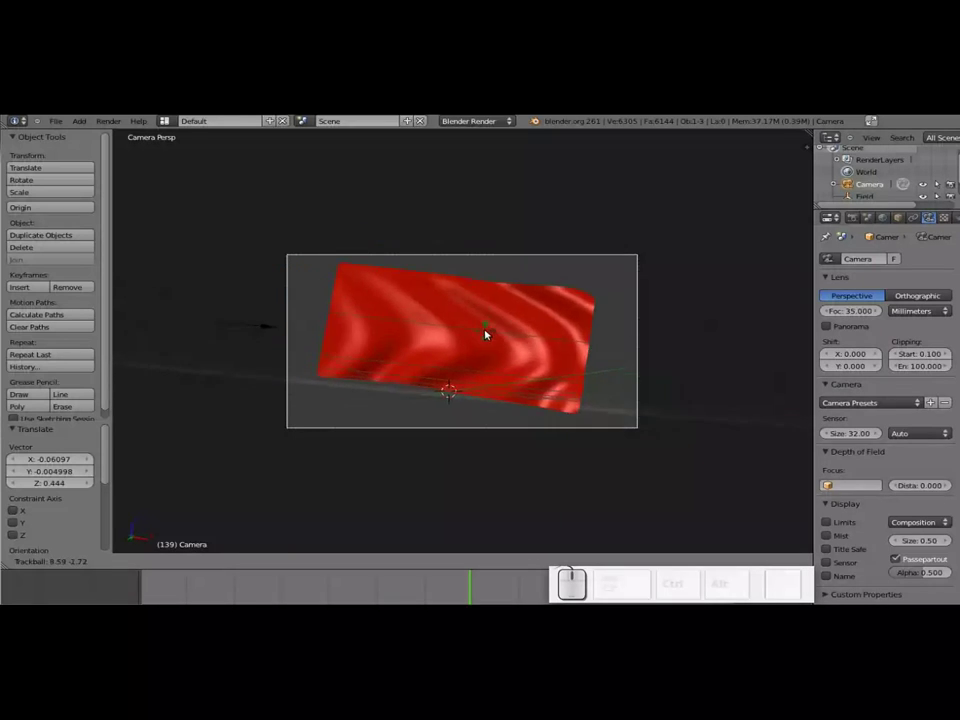
left_click(492, 329)
Play the cloth animation through the camera, then stop playback.
key("alt+a")
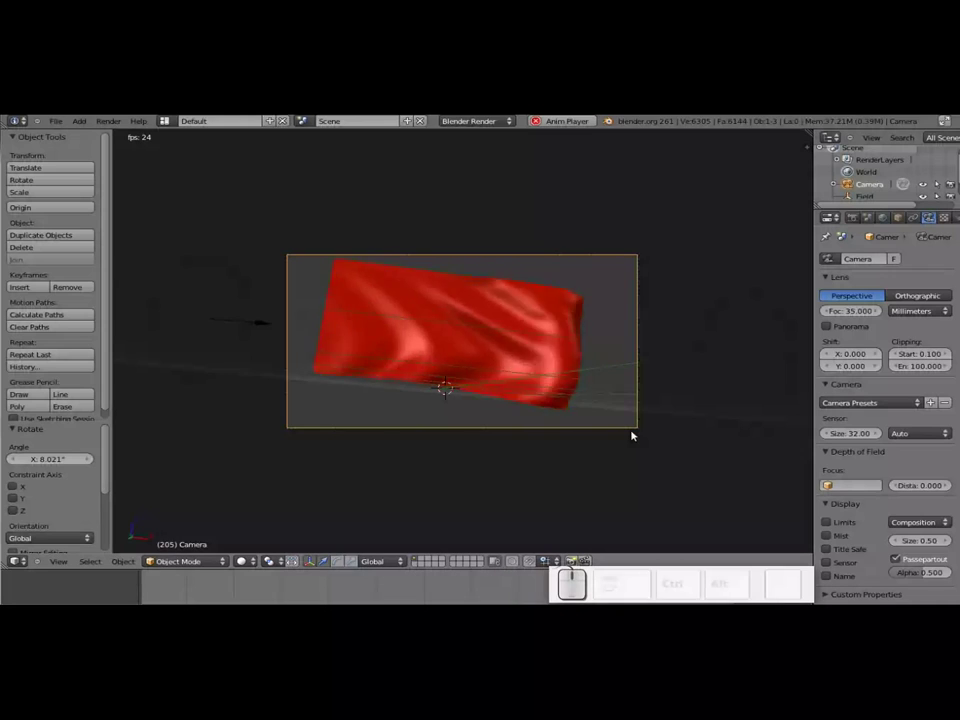
key("Escape")
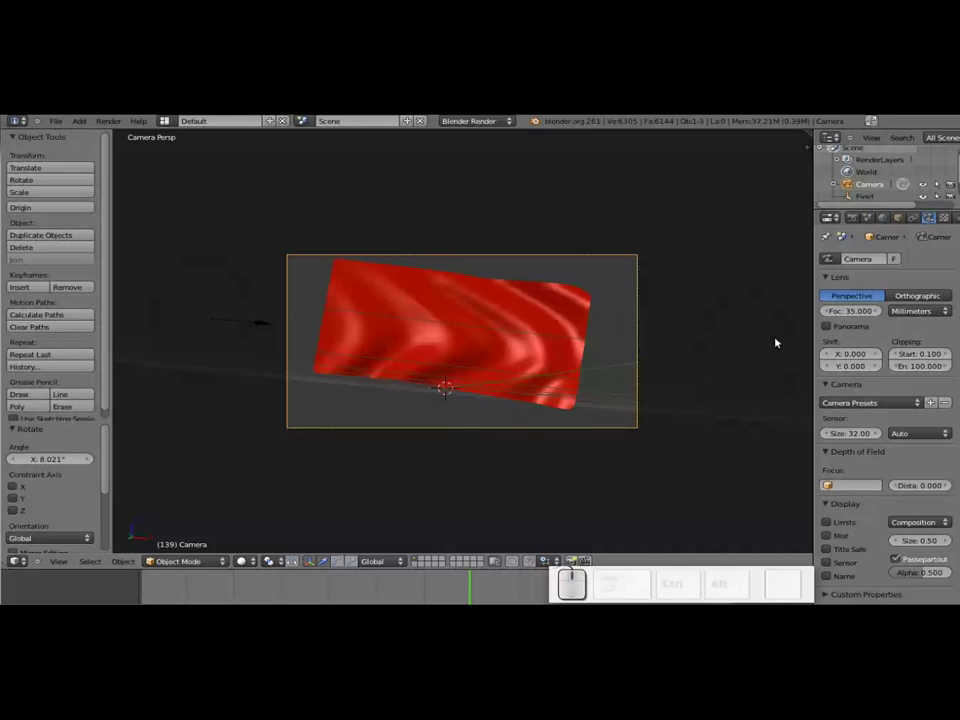
Select the red flag and show its material settings.
right_click(493, 340)
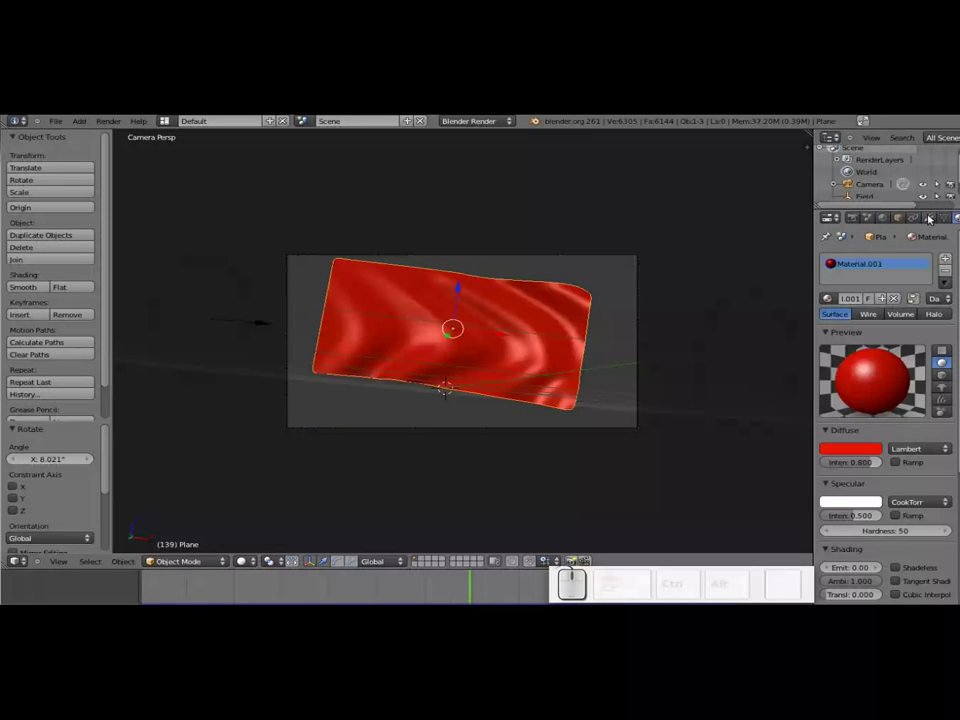
left_click_drag(940, 213, 688, 332)
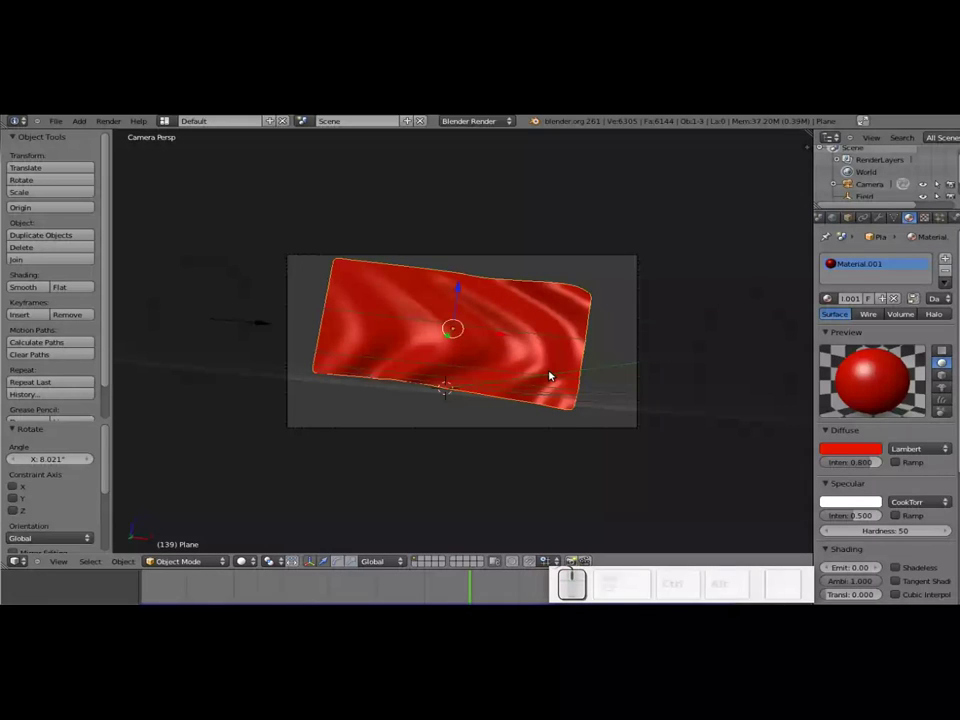
key("u")
key("Escape")
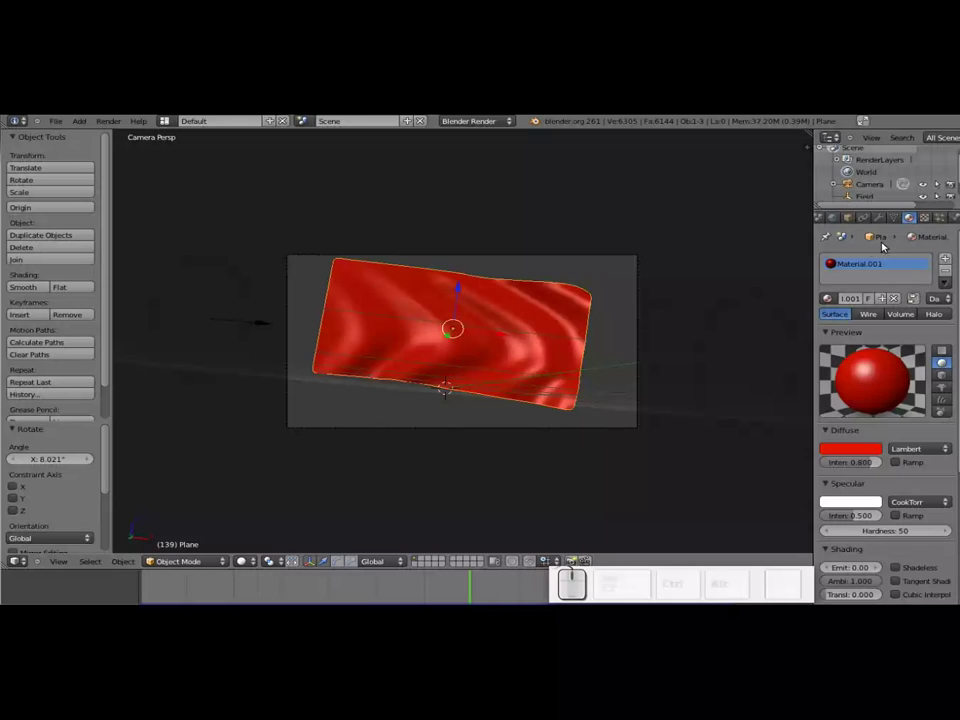
left_click(931, 219)
Show the flag's texture settings and unlink the default texture, leaving an empty slot.
left_click(877, 342)
left_click(906, 360)
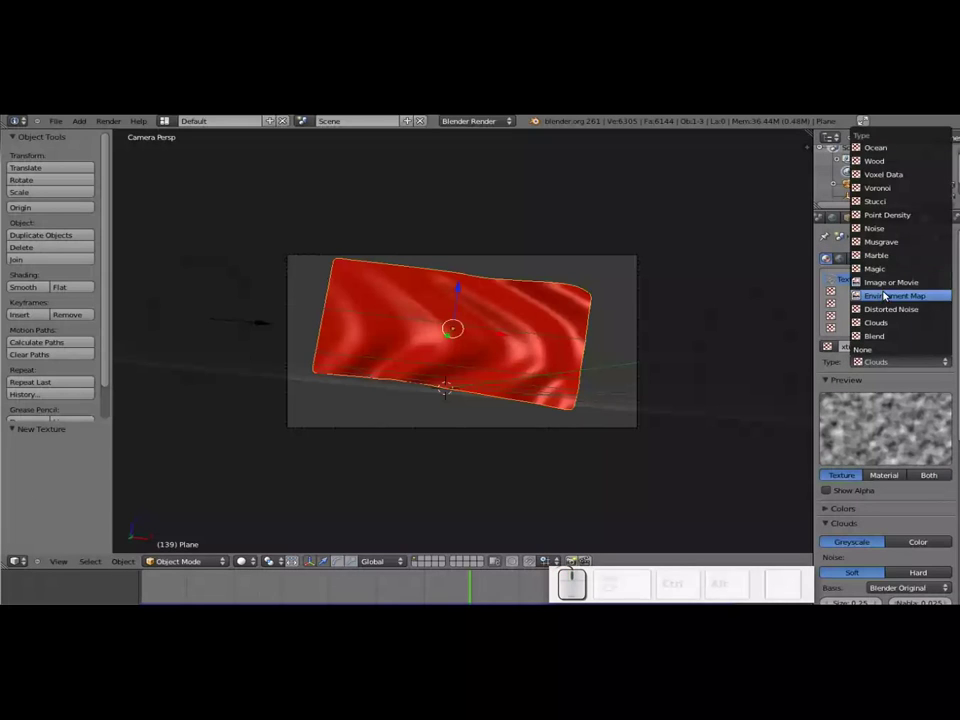
key("Escape")
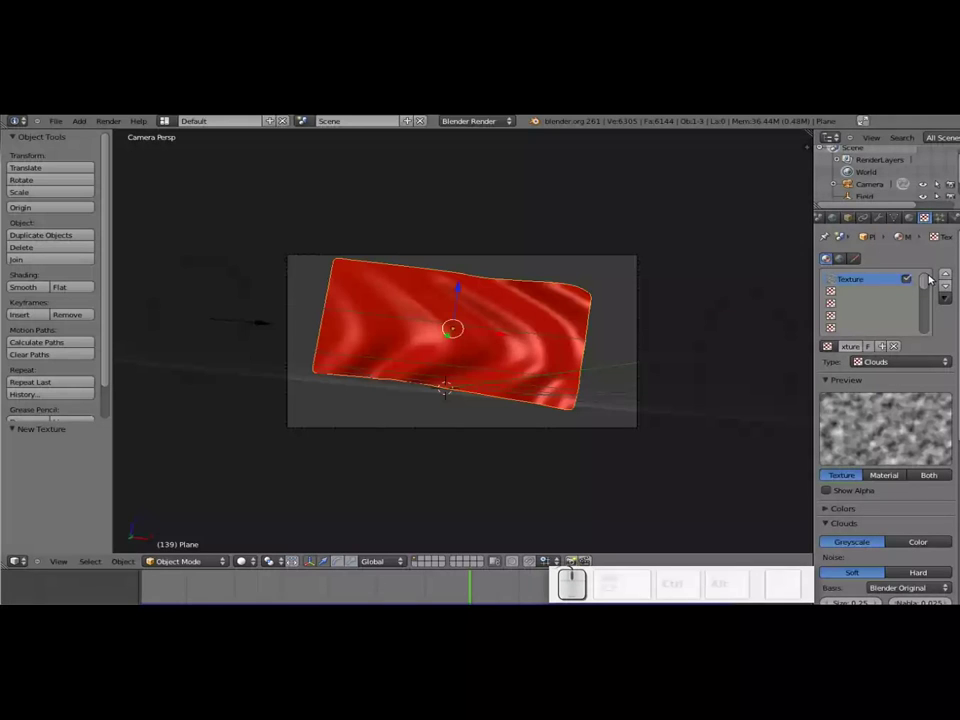
left_click(879, 285)
scroll("up", 3)
left_click(900, 345)
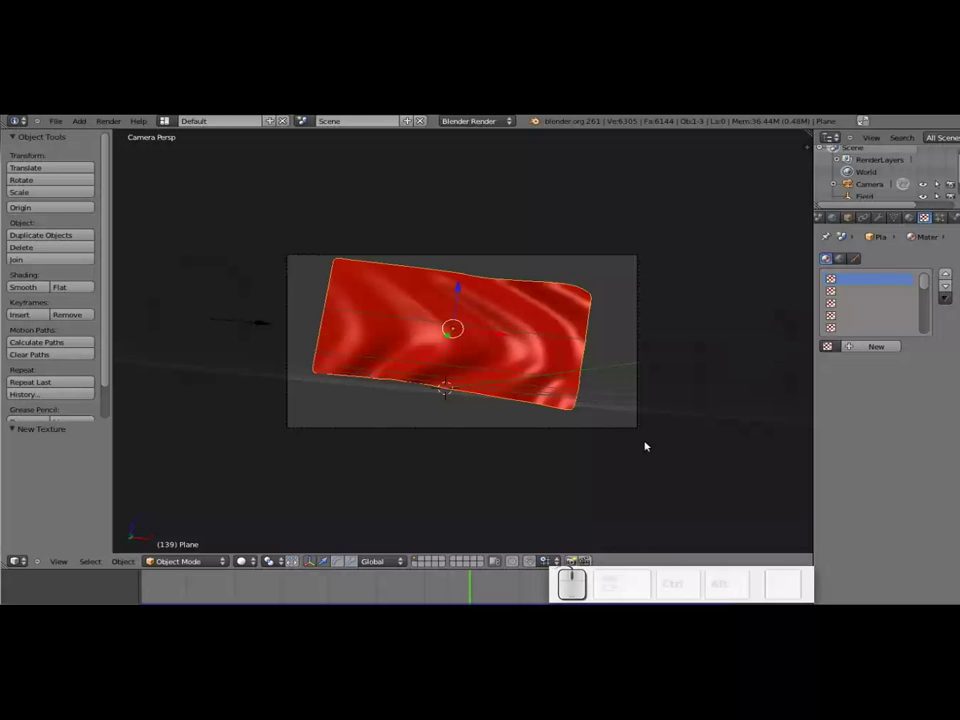
Rotate and move the red flag so it faces the camera squarely in the upper frame.
right_click(651, 413)
key("r")
left_click(629, 434)
key("g")
left_click(530, 437)
Cancel and undo stray scale attempts on the flag, then reselect the camera.
right_click(530, 356)
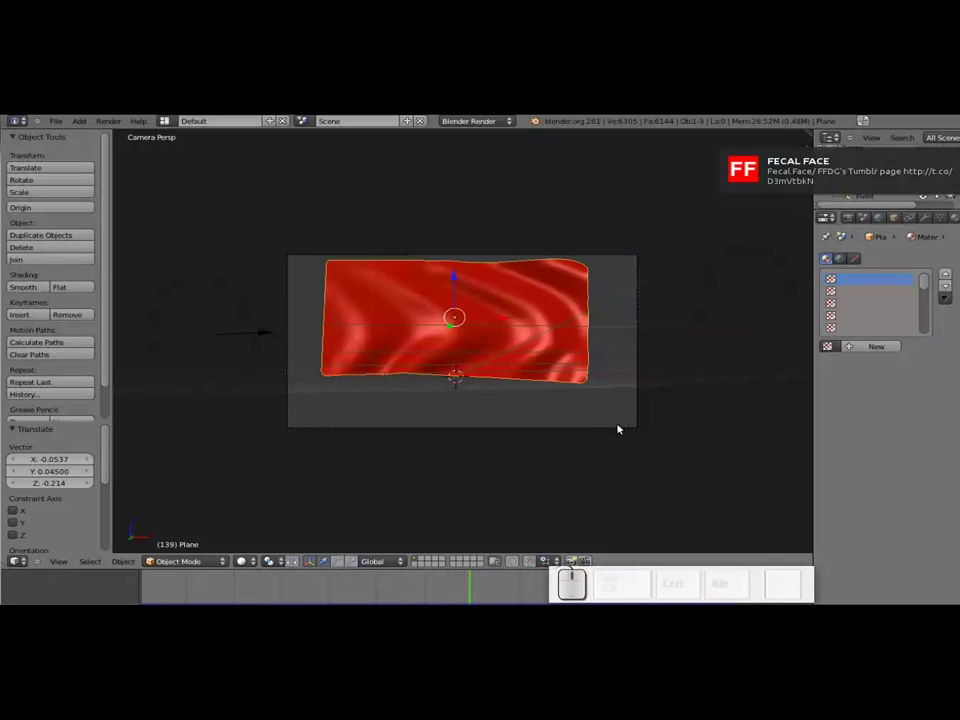
key("s")
key("Escape")
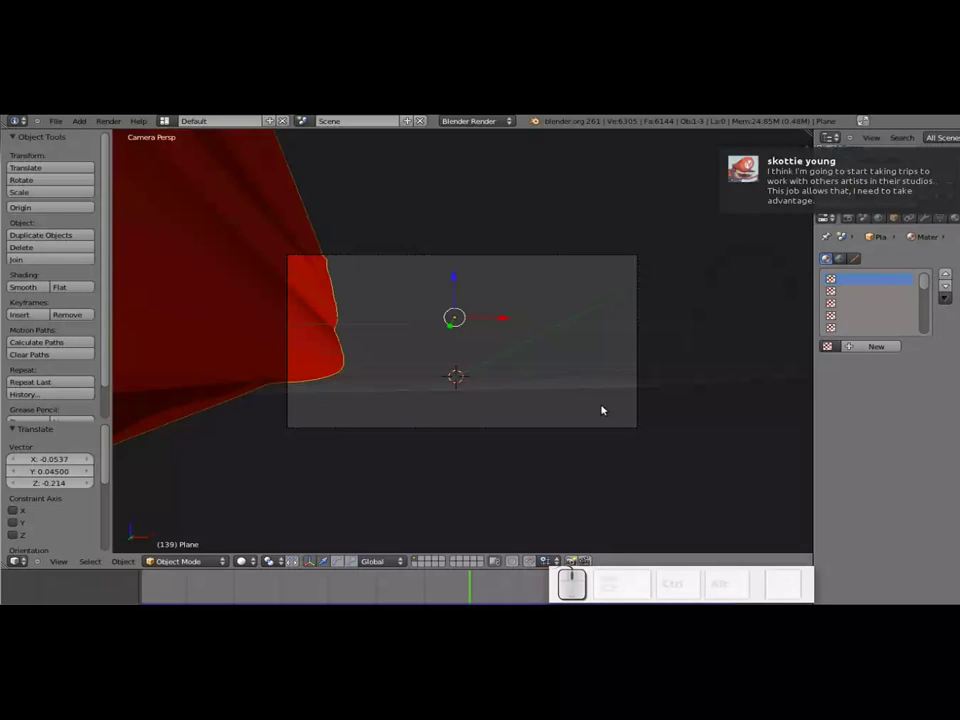
key("ctrl+z")
right_click(477, 322)
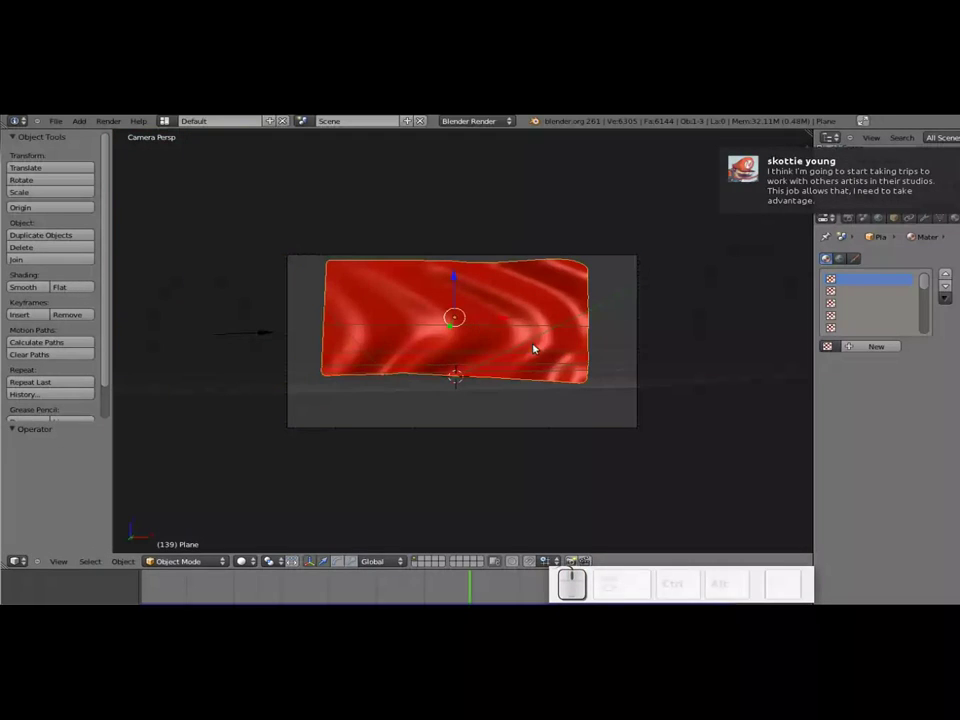
key("s")
key("Escape")
right_click(463, 430)
key("ctrl+z")
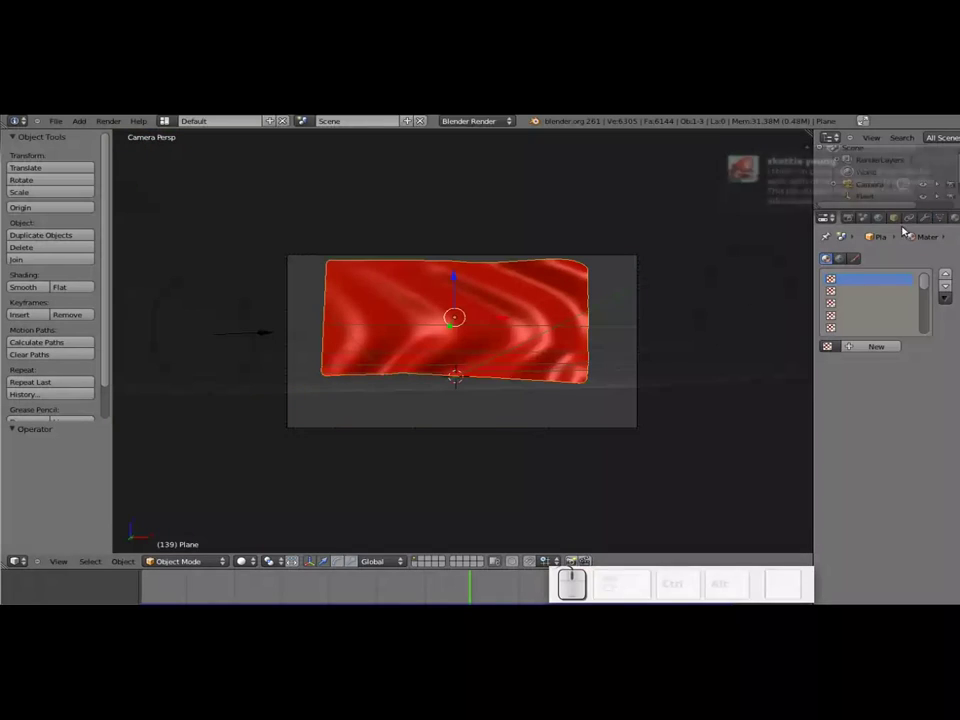
right_click(555, 346)
right_click(514, 425)
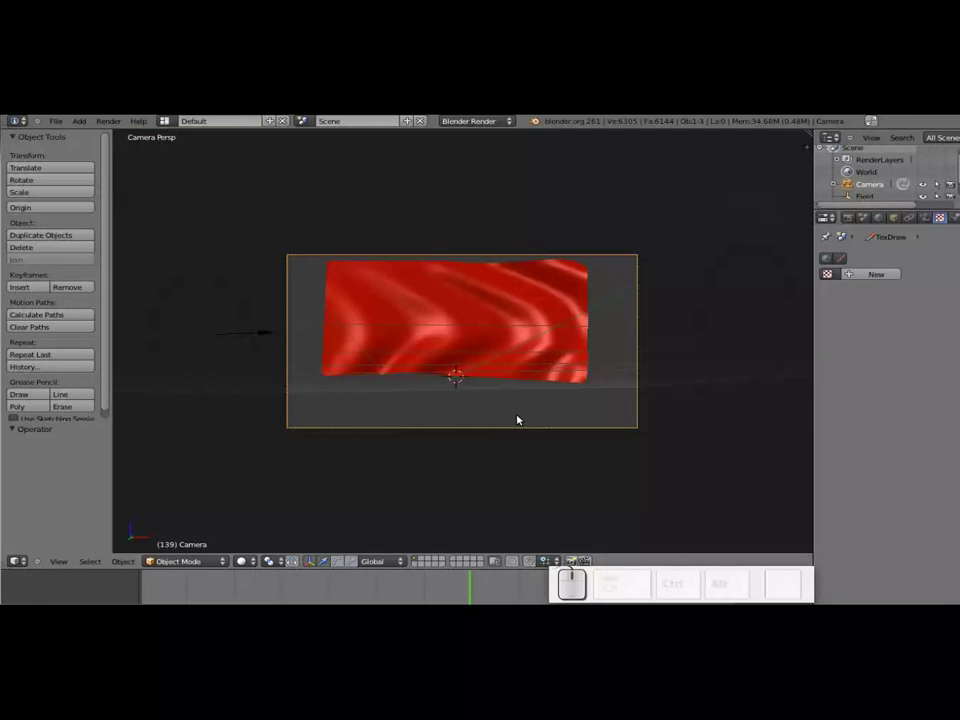
Trackball-rotate the camera to level the view and preview the cloth animation.
key("r")
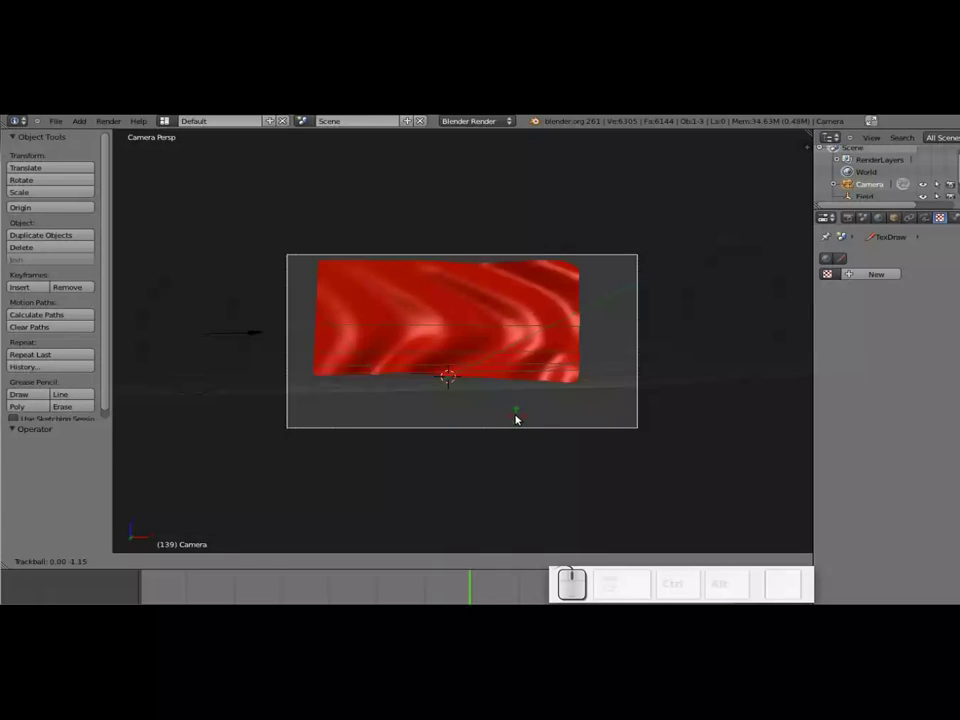
left_click(517, 416)
key("alt+a")
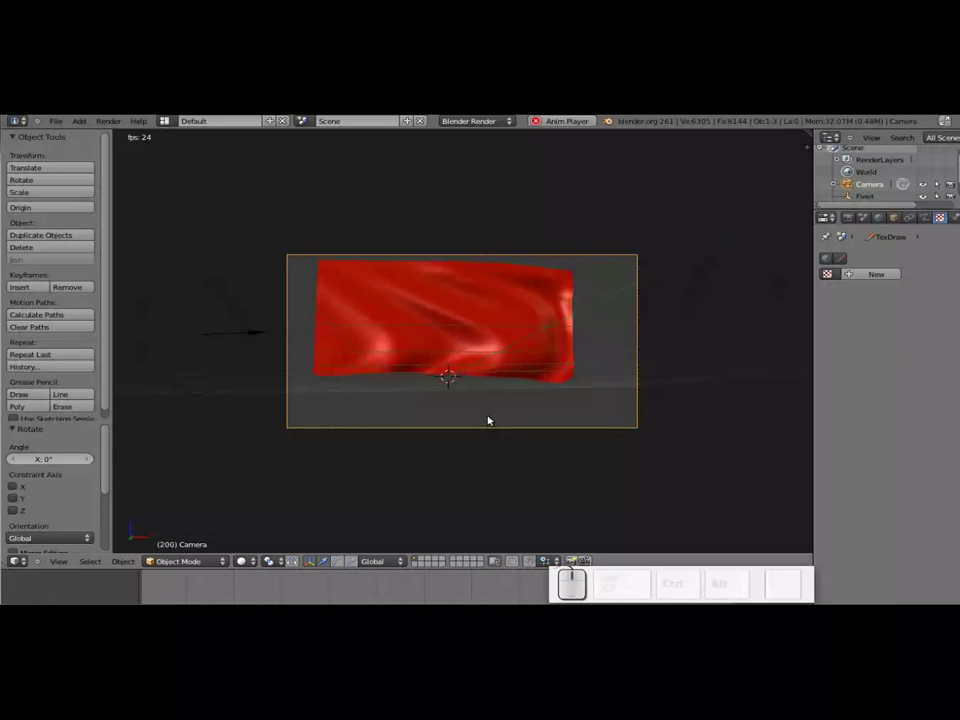
key("Escape")
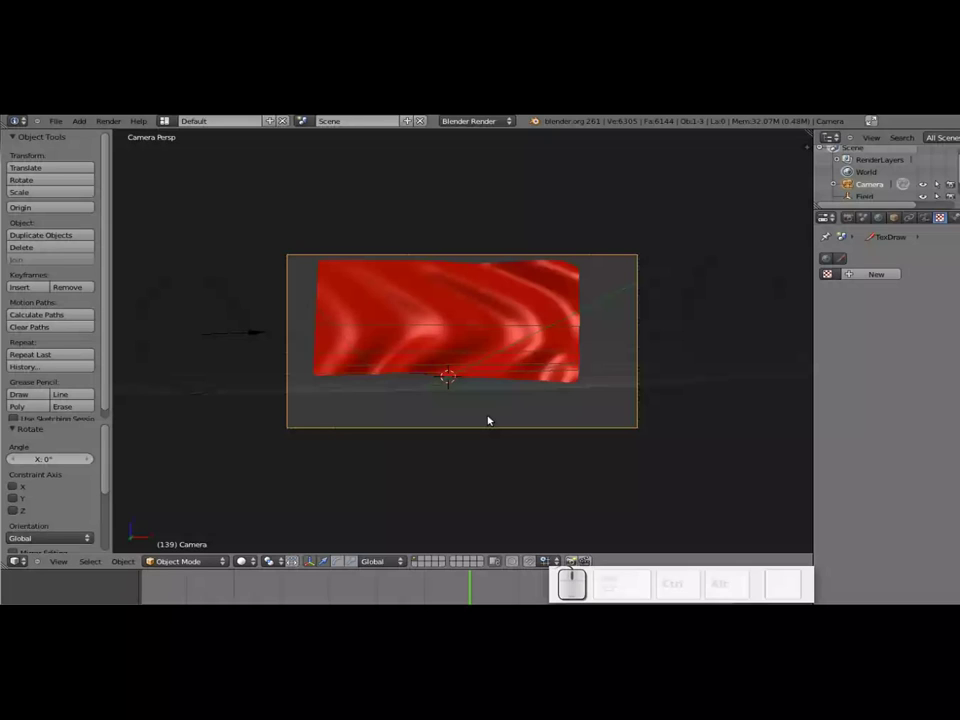
Leave camera view and orbit out to see the whole flag and camera.
key("KP_0")
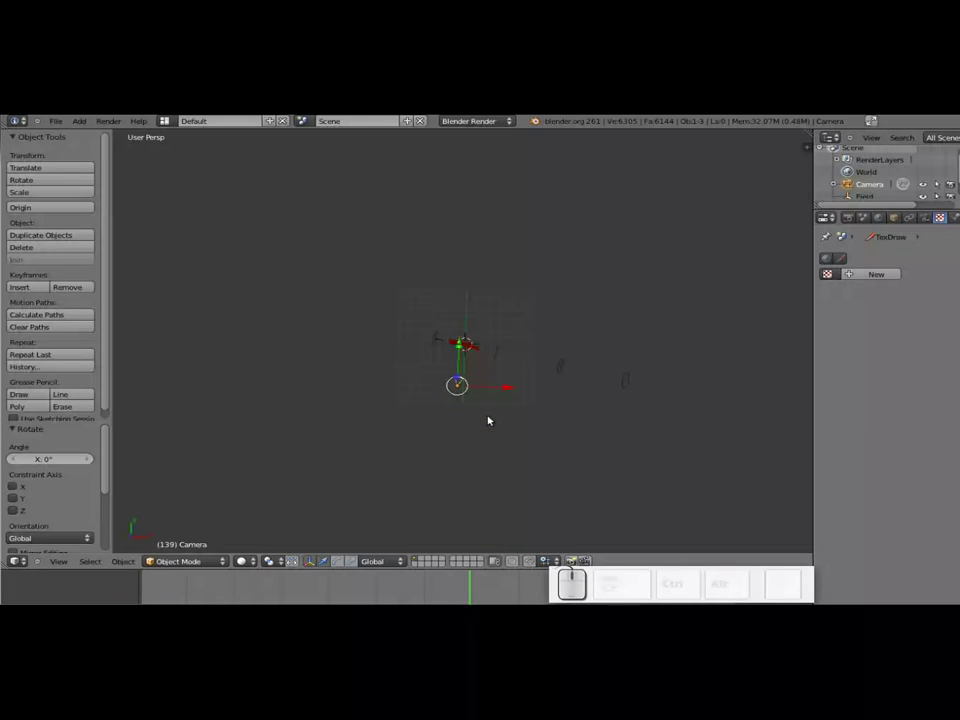
left_click_drag(479, 432, 471, 364)
scroll("up", 3)
middle_click(542, 506)
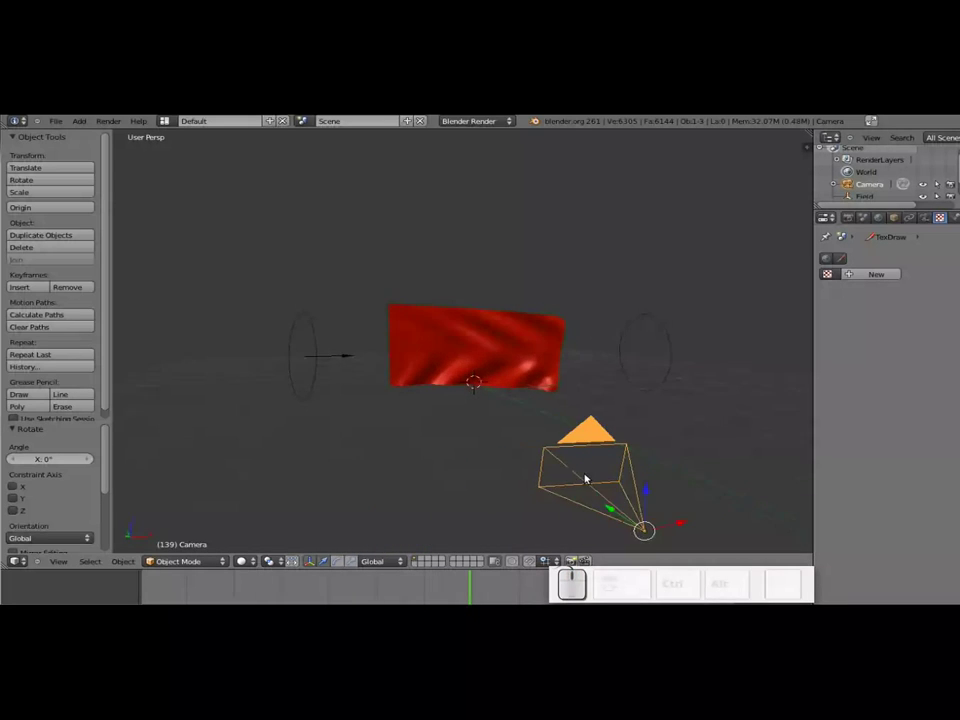
middle_click(307, 368)
middle_click(459, 394)
scroll("up", 3)
Add a mesh cylinder, shrink it to a thin rod and move it to the flag's edge.
key("shift+a")
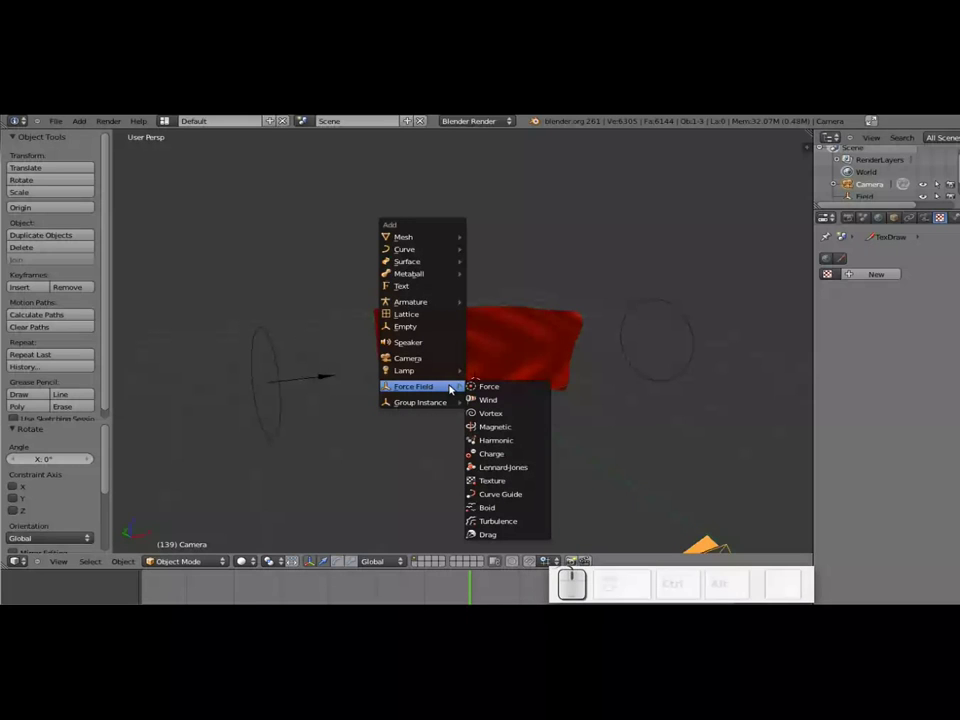
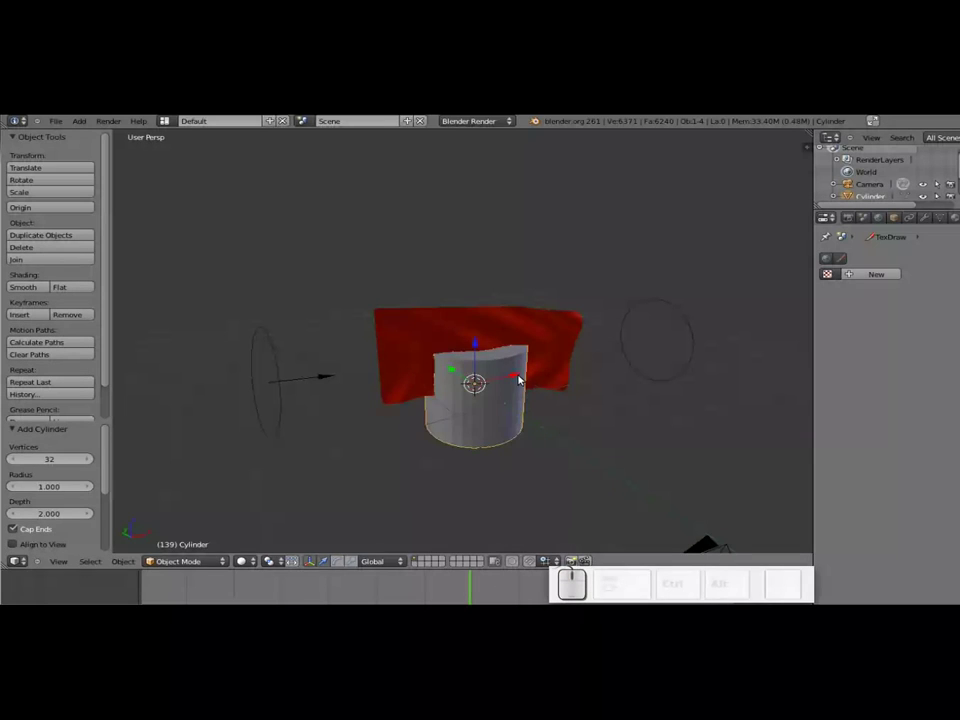
left_click_drag(517, 374, 611, 511)
key("s")
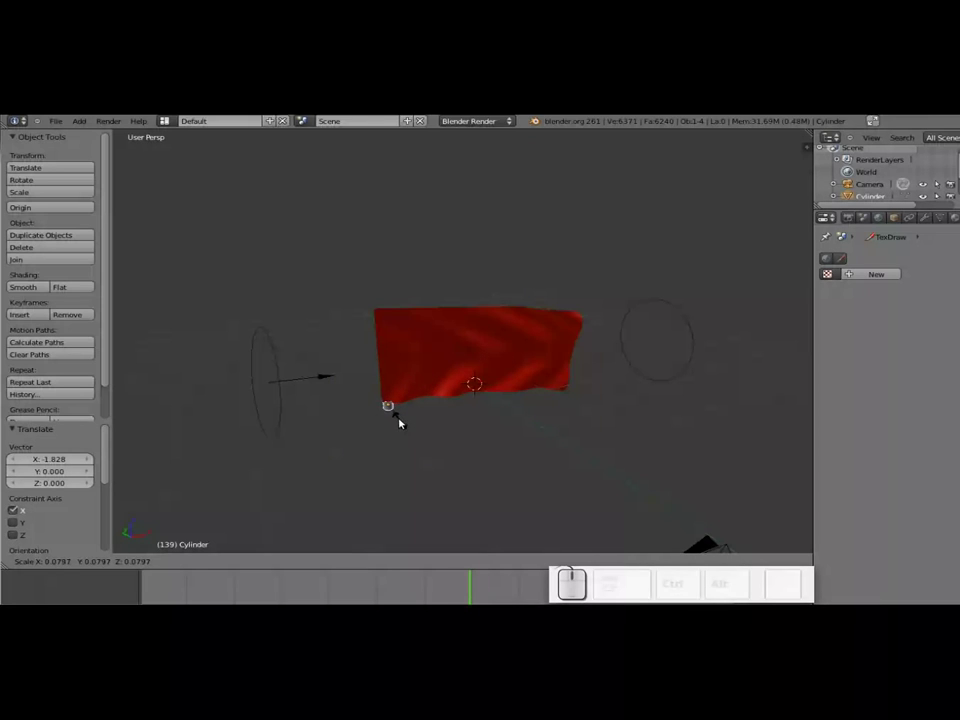
left_click(409, 418)
left_click(421, 396)
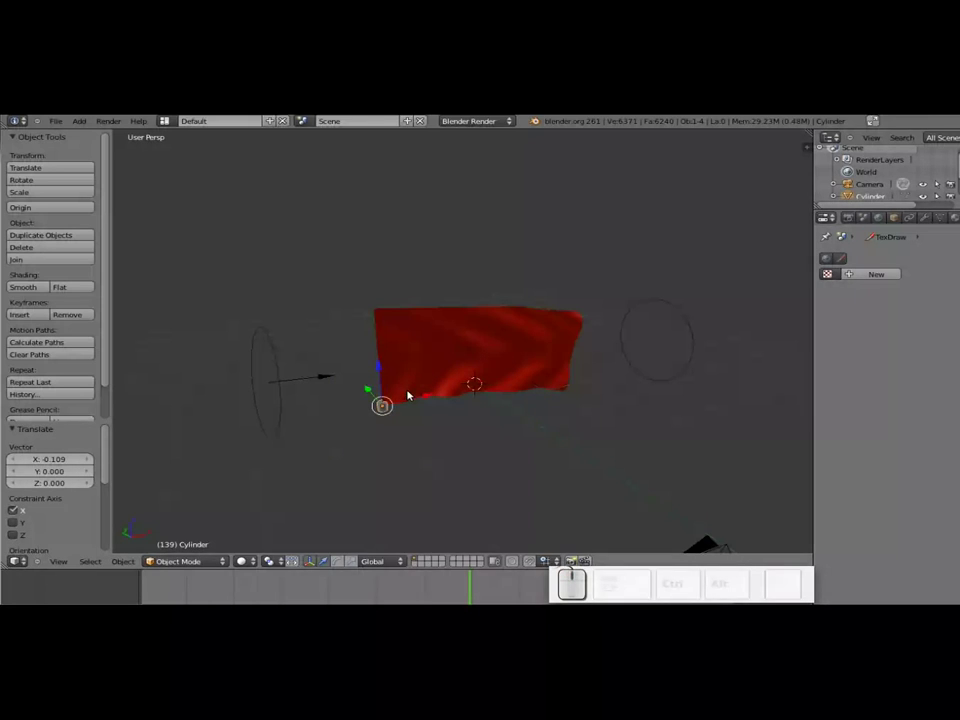
Stretch the cylinder tall along Z and line it up along the flag's left edge.
left_click(761, 503)
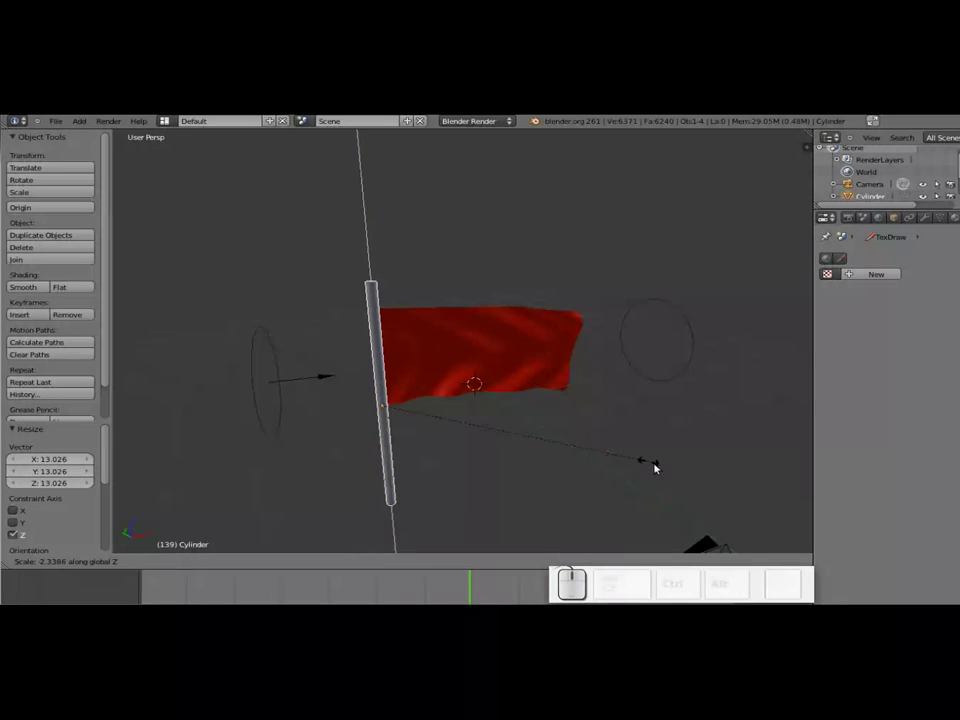
left_click(663, 468)
left_click_drag(387, 362, 393, 379)
right_click(395, 383)
left_click_drag(417, 423, 576, 369)
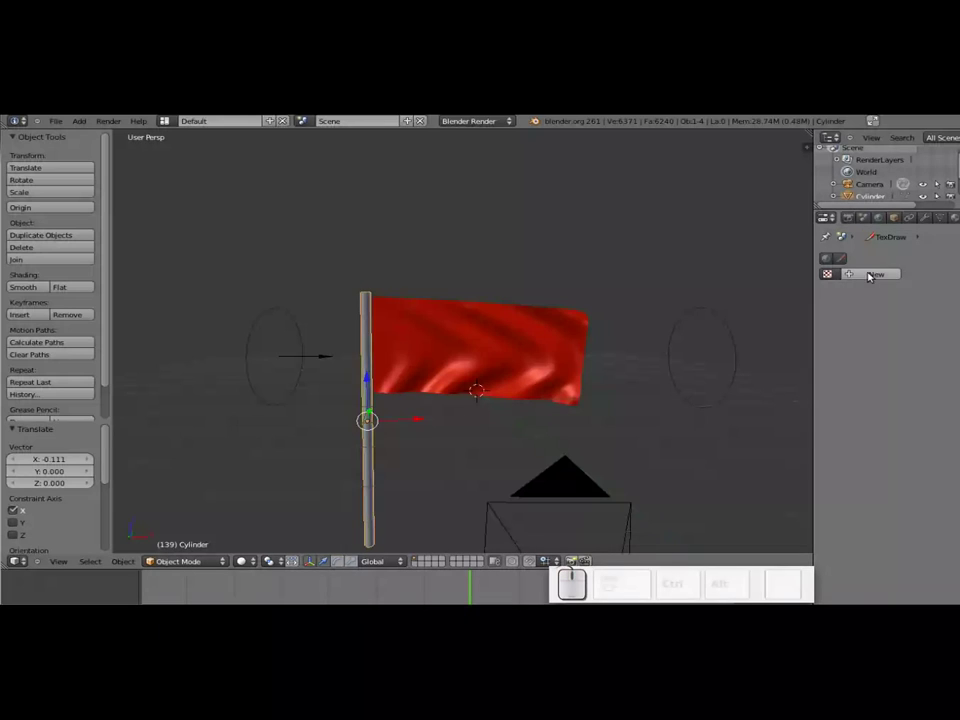
Give the pole a new material and turn the flag's specular intensity down to 0.
left_click(951, 215)
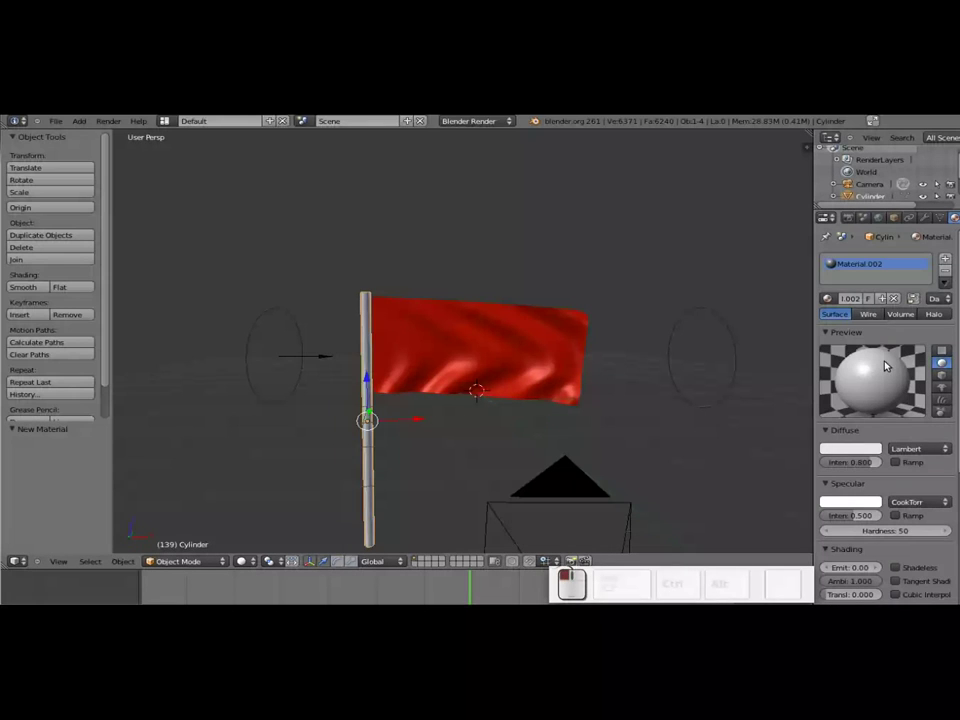
left_click(864, 449)
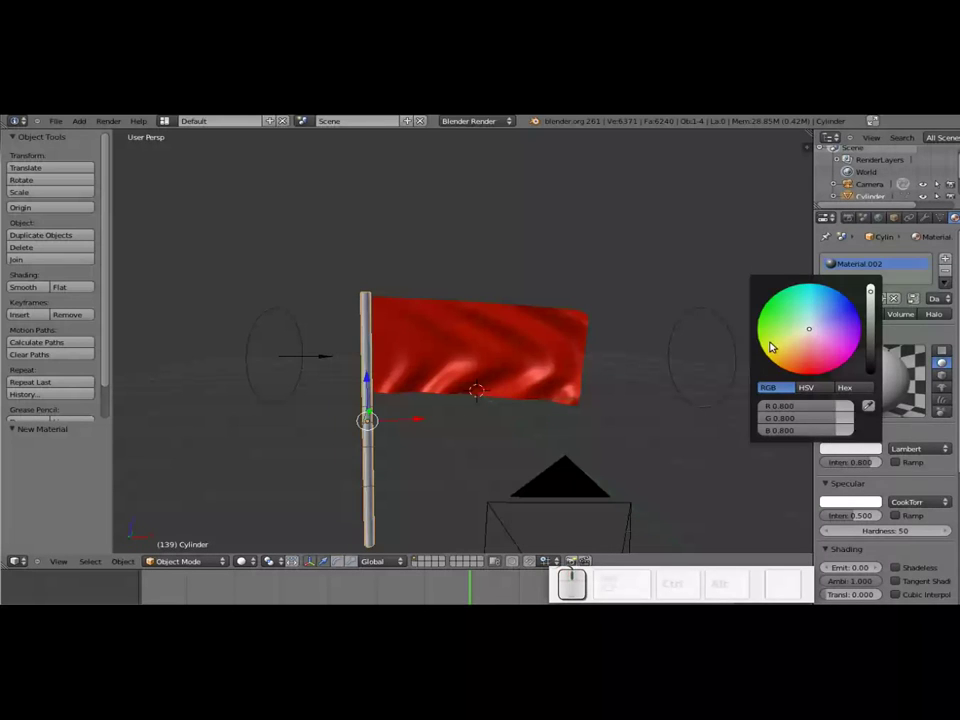
key("Escape")
right_click(515, 357)
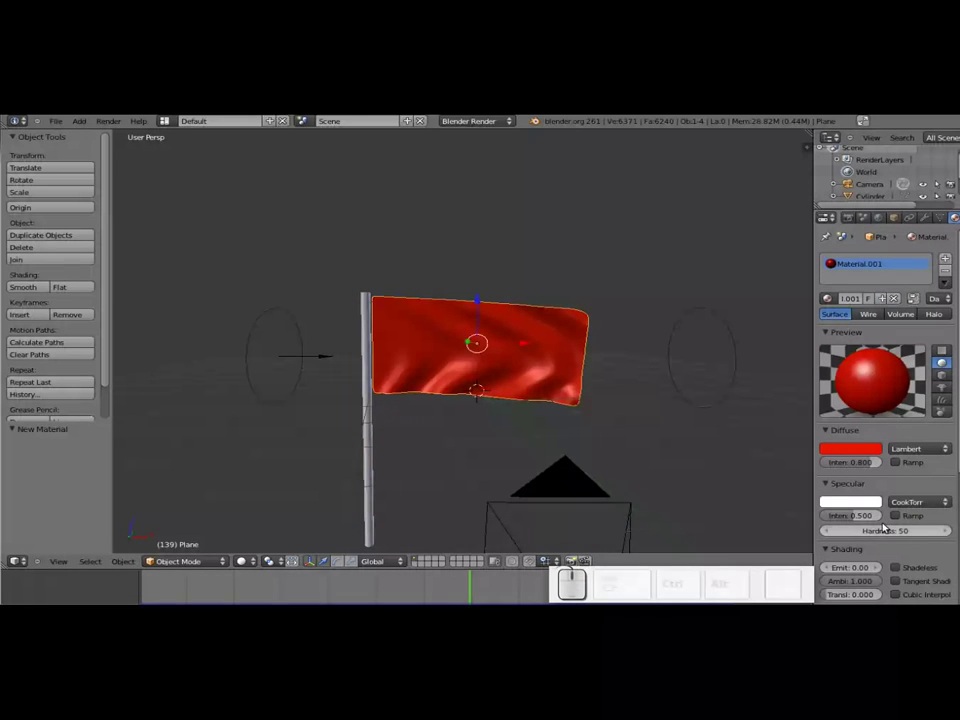
left_click_drag(912, 530, 930, 526)
key("ctrl+z")
left_click_drag(853, 516, 593, 525)
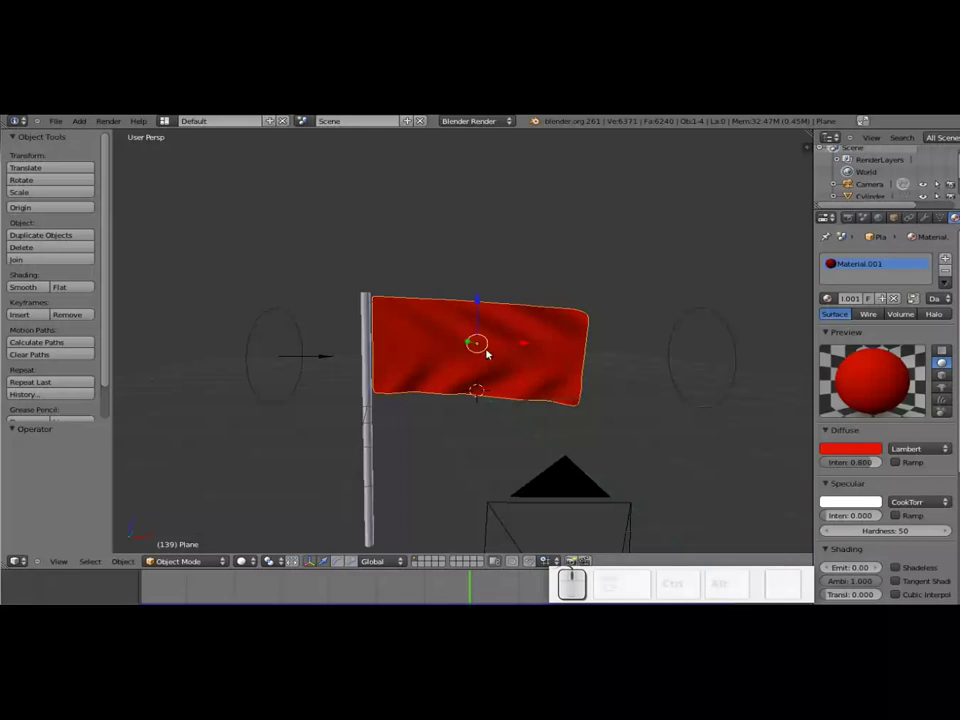
Shade the pole smooth and enable Mirror on its material.
right_click(374, 397)
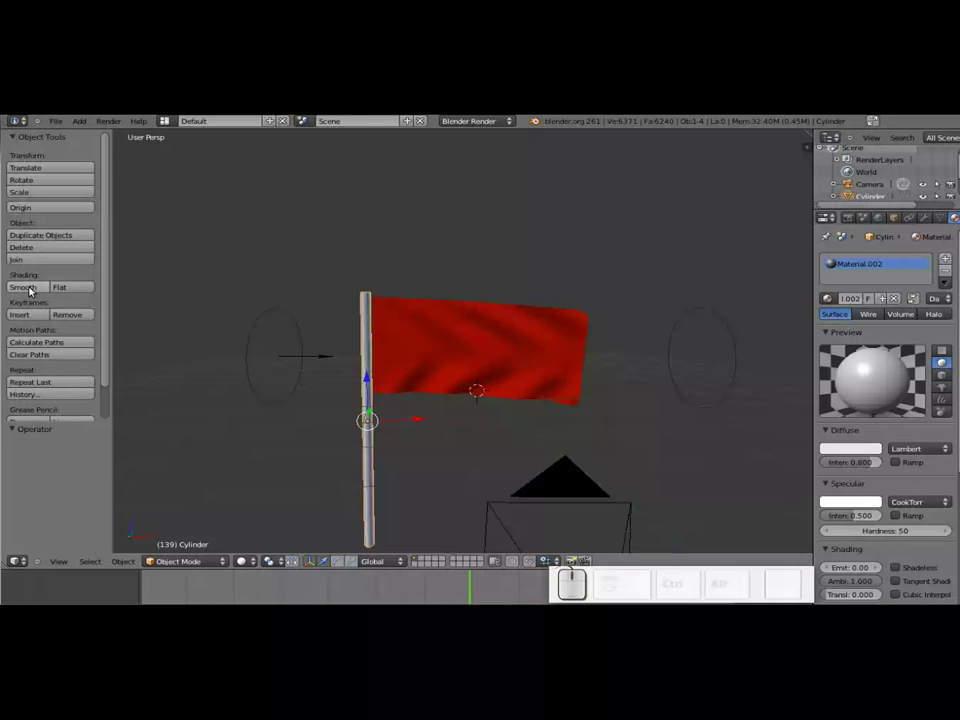
left_click(34, 292)
scroll("up", 3)
scroll("down", 3)
left_click(858, 327)
left_click(875, 189)
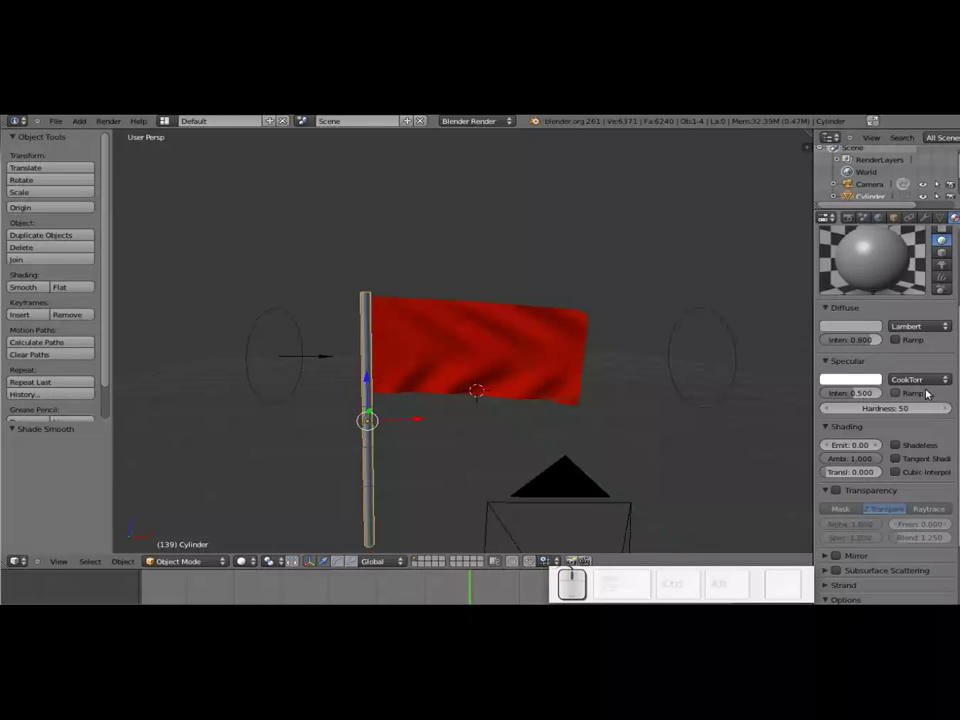
scroll("down", 3)
scroll("up", 3)
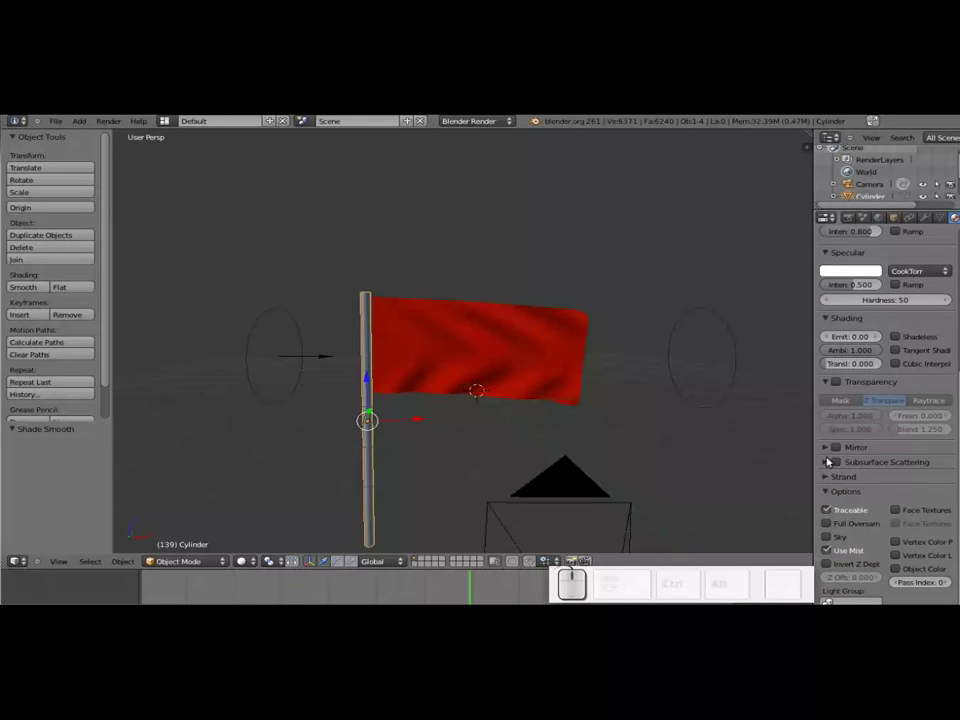
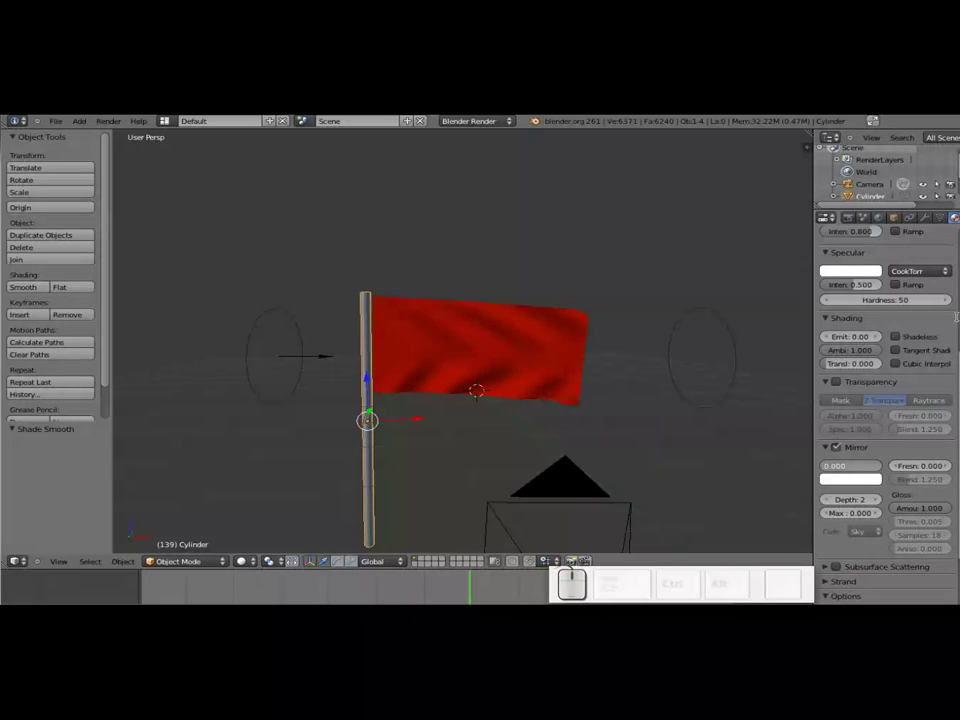
Set the pole's mirror reflectivity to 0.750 and save the scene as 'bandera'.
key("KP_0")
key("KP_Decimal")
key("KP_7")
key("KP_5")
key("KP_Enter")
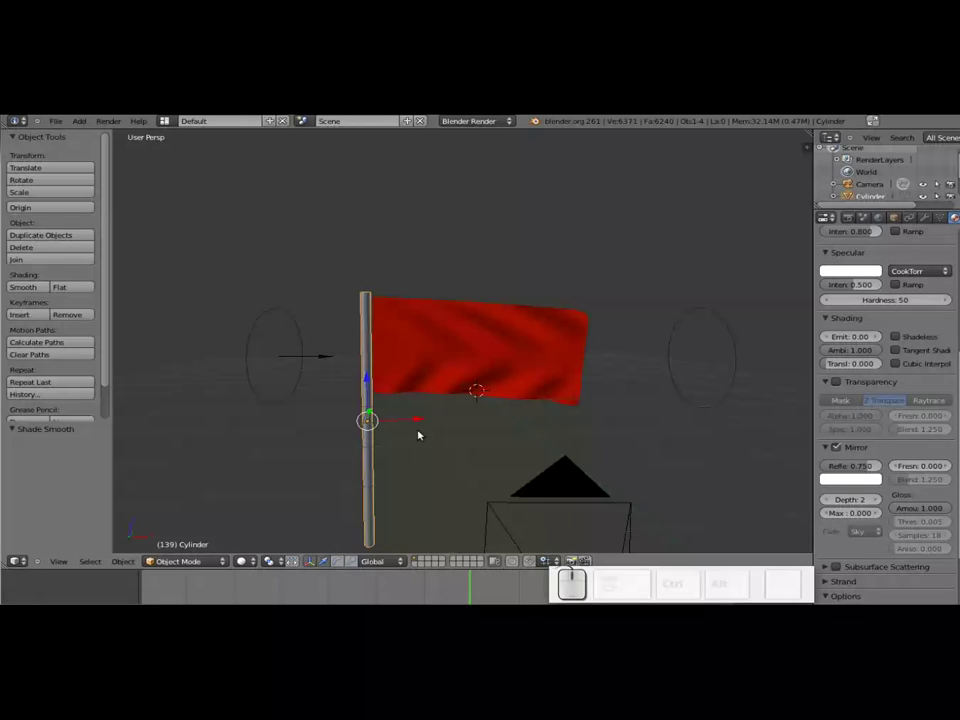
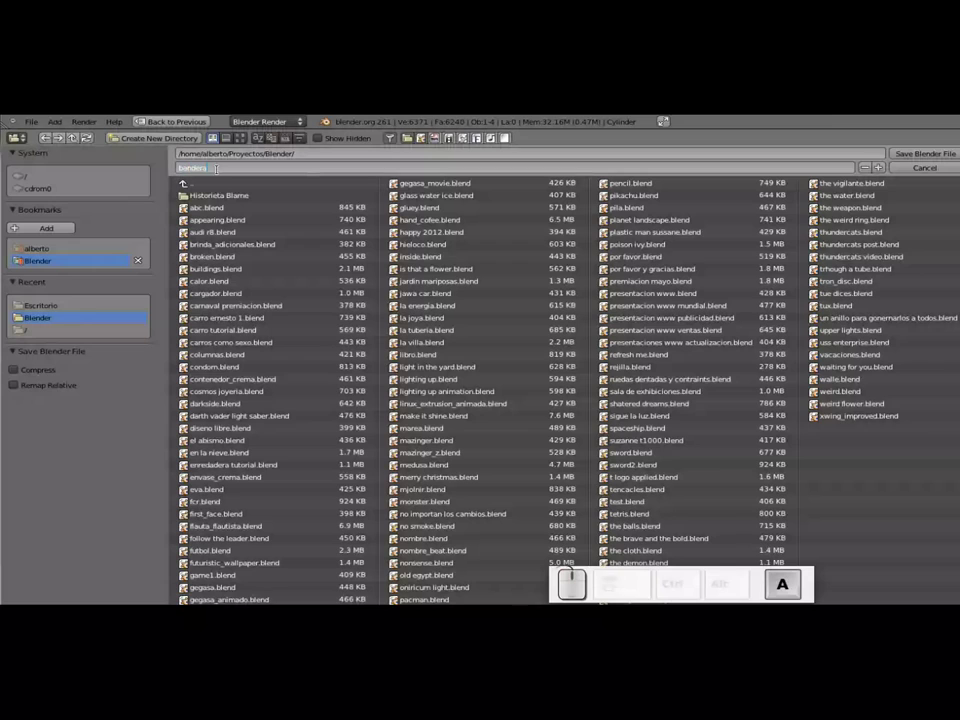
key("space")
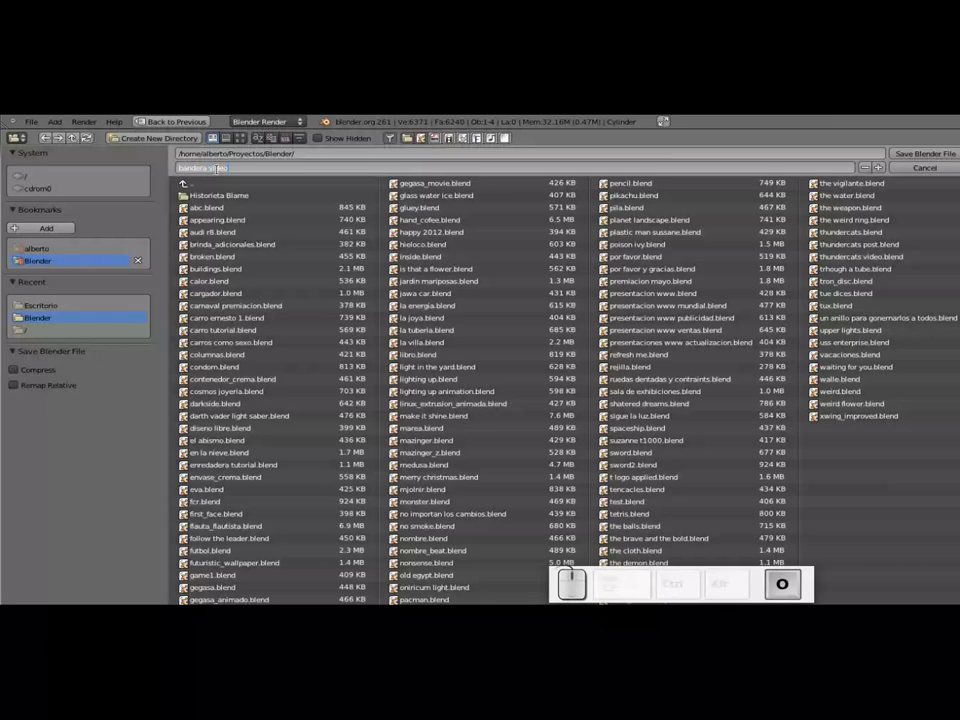
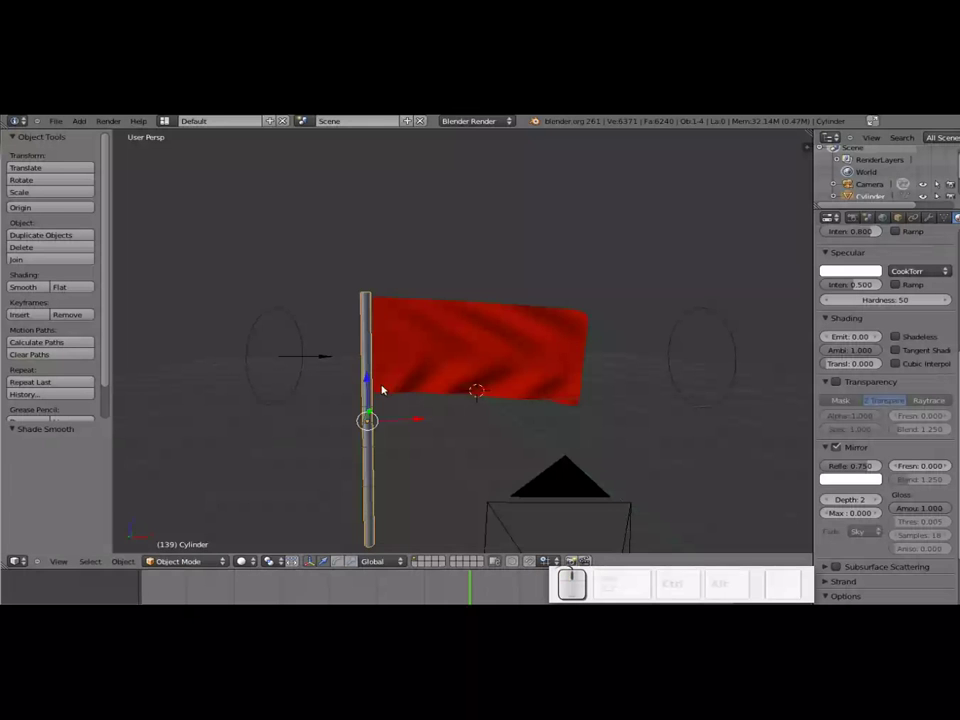
Zoom in and orbit to look along the pole and flag.
left_click_drag(293, 346, 300, 337)
middle_click(294, 328)
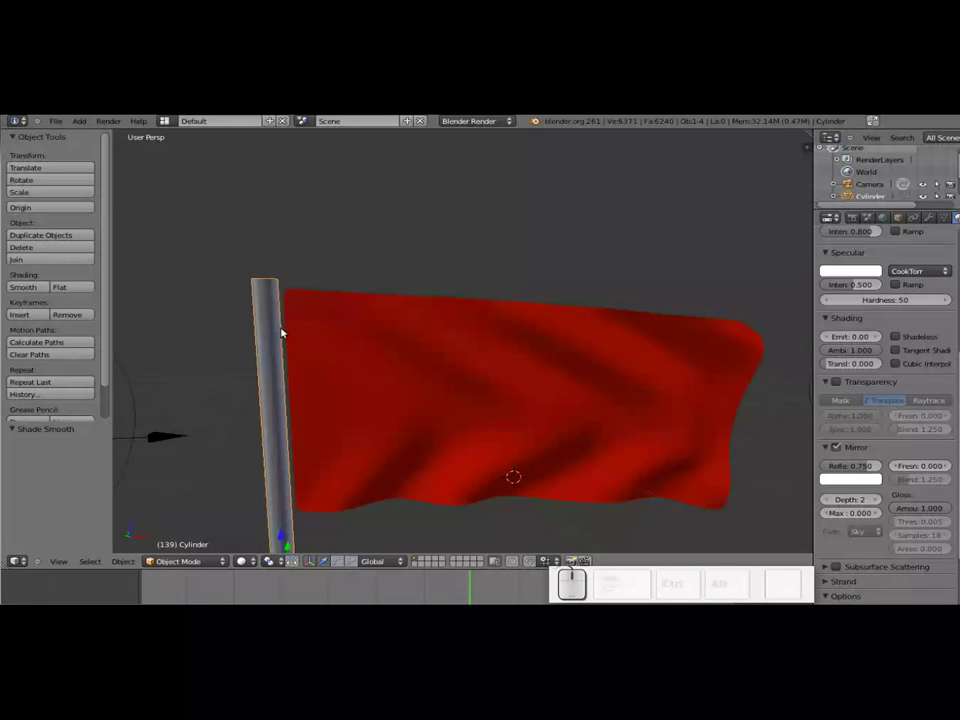
left_click_drag(284, 352, 333, 412)
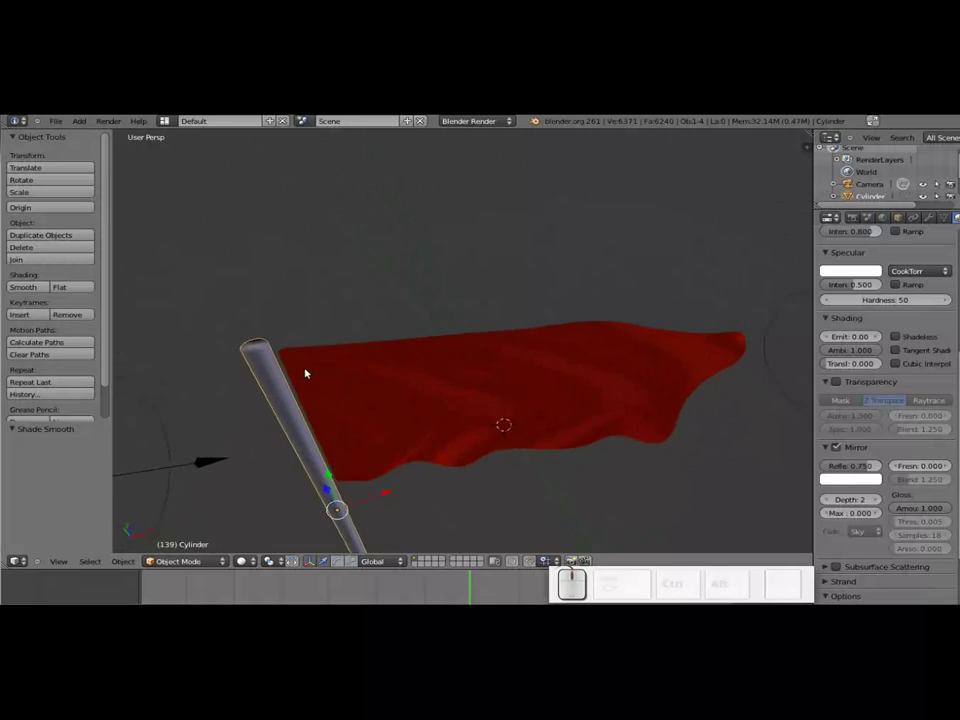
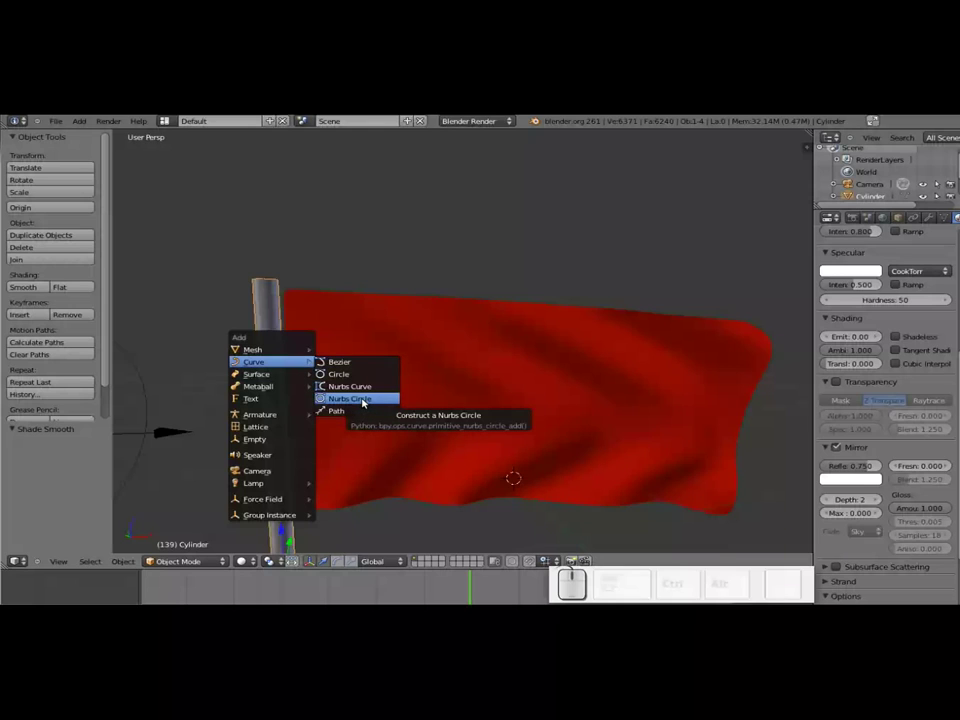
Add a NURBS circle, raise it over the flag and rotate it 90° about Y.
left_click(364, 398)
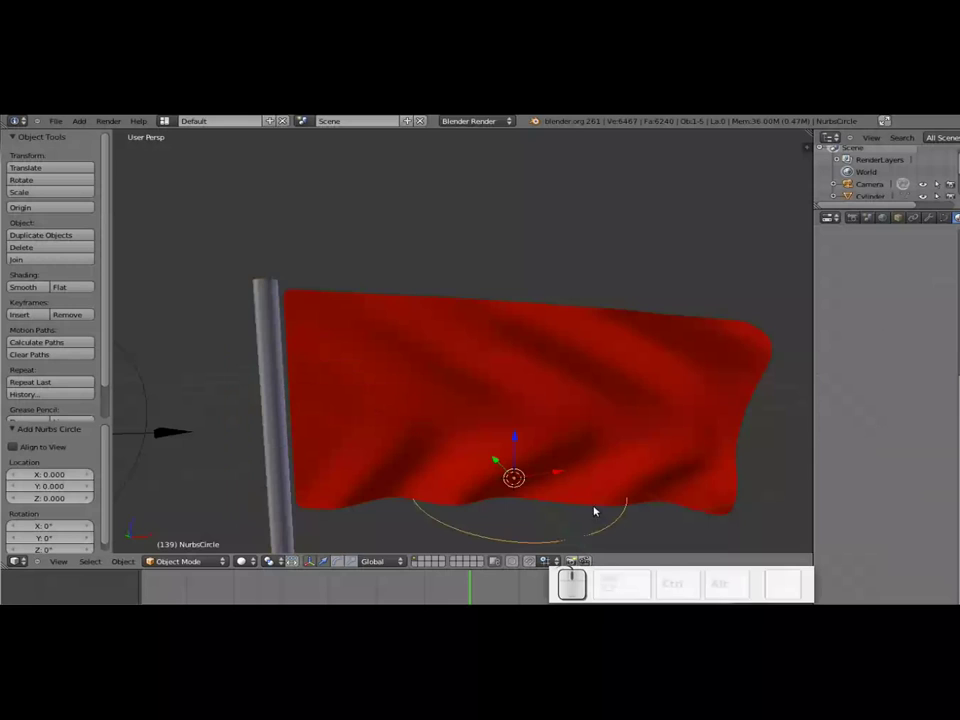
left_click_drag(514, 432, 717, 437)
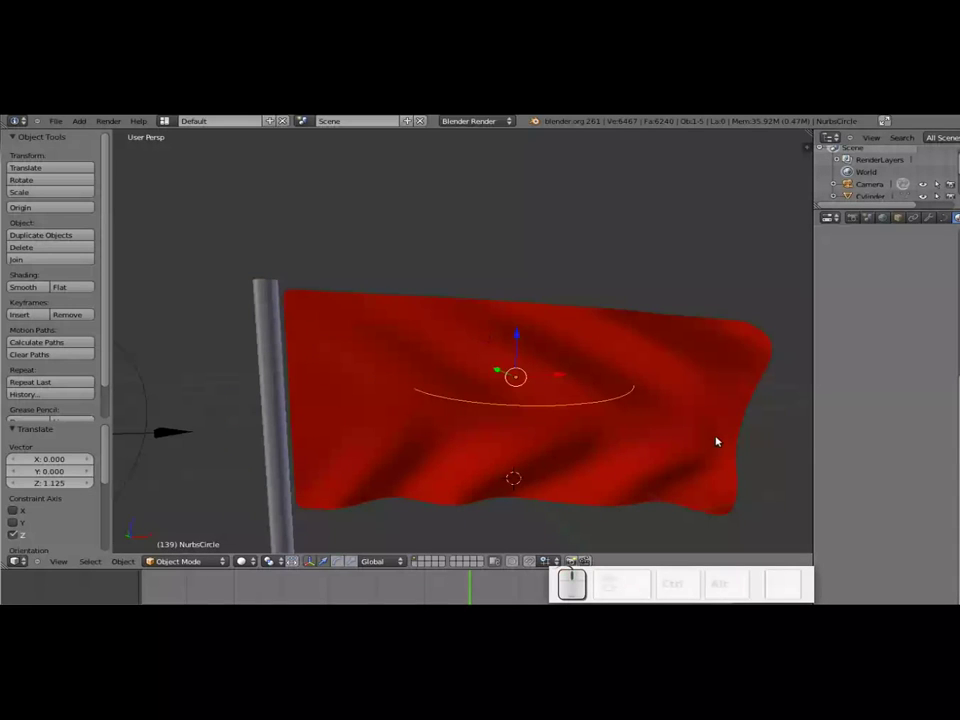
left_click_drag(684, 435, 669, 434)
key("r")
key("y")
key("KP_9")
key("KP_0")
key("KP_Enter")
left_click_drag(575, 381, 435, 443)
Scale the circle down and move it onto the top of the pole.
key("s")
left_click(317, 388)
scroll("up", 3)
key("s")
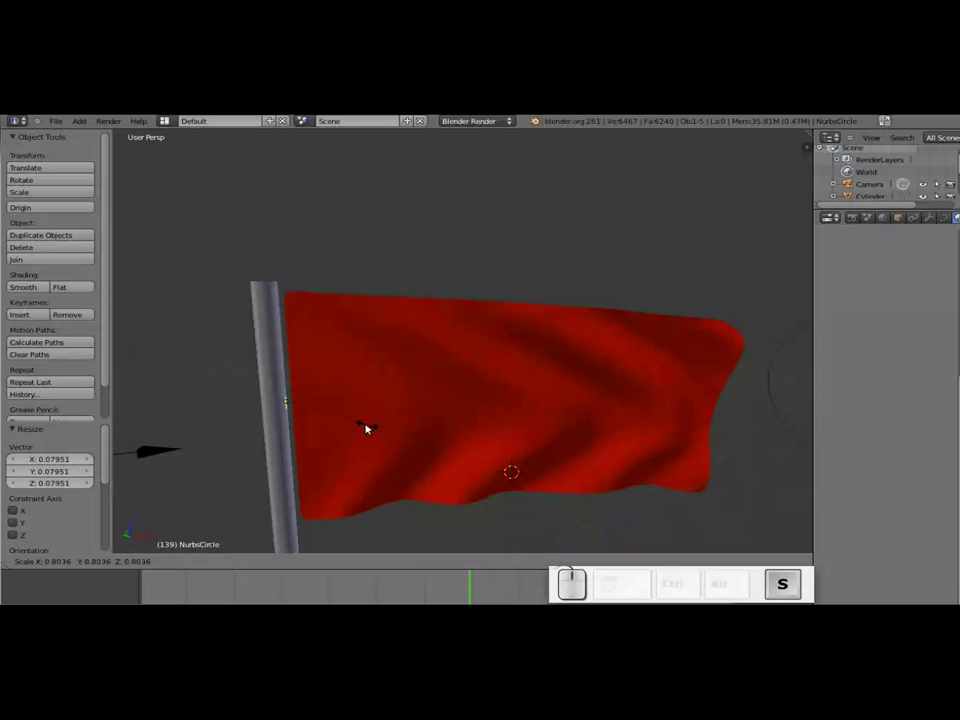
left_click(346, 424)
left_click_drag(289, 360, 306, 310)
left_click(309, 310)
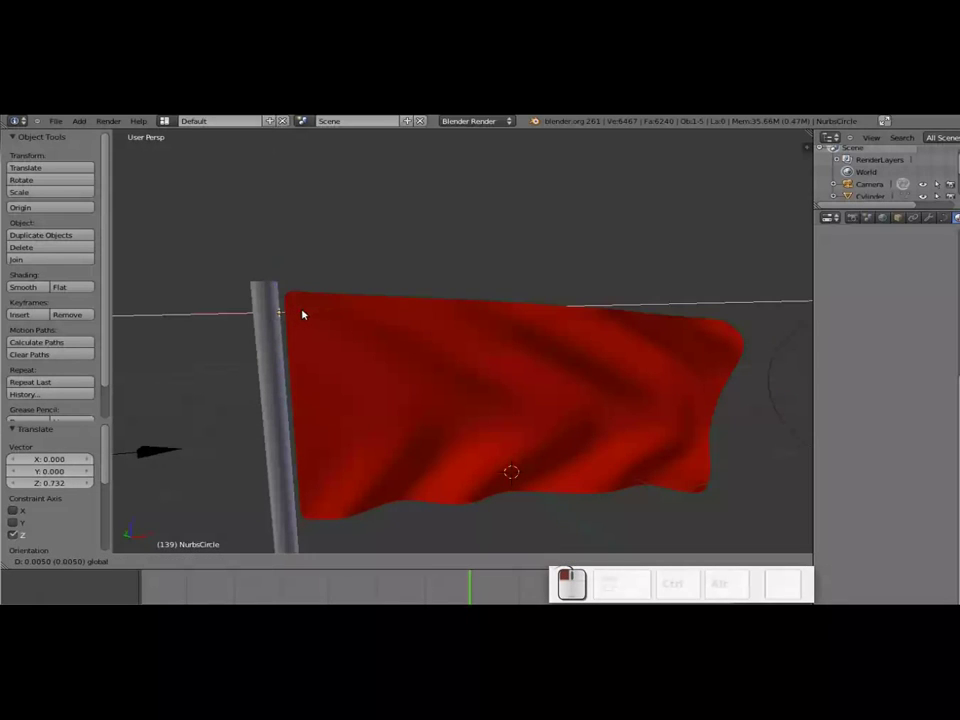
right_click(332, 311)
middle_click(346, 305)
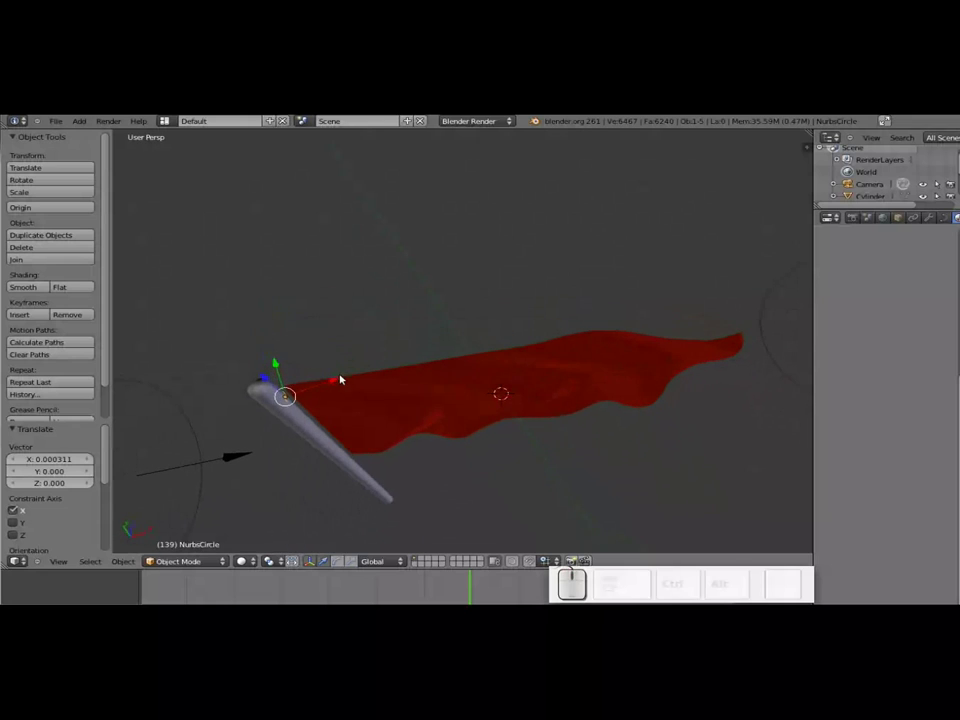
Centre the ring on the pole, size it to the pole's width and set its curve to 2D with full fill.
left_click_drag(283, 361, 435, 434)
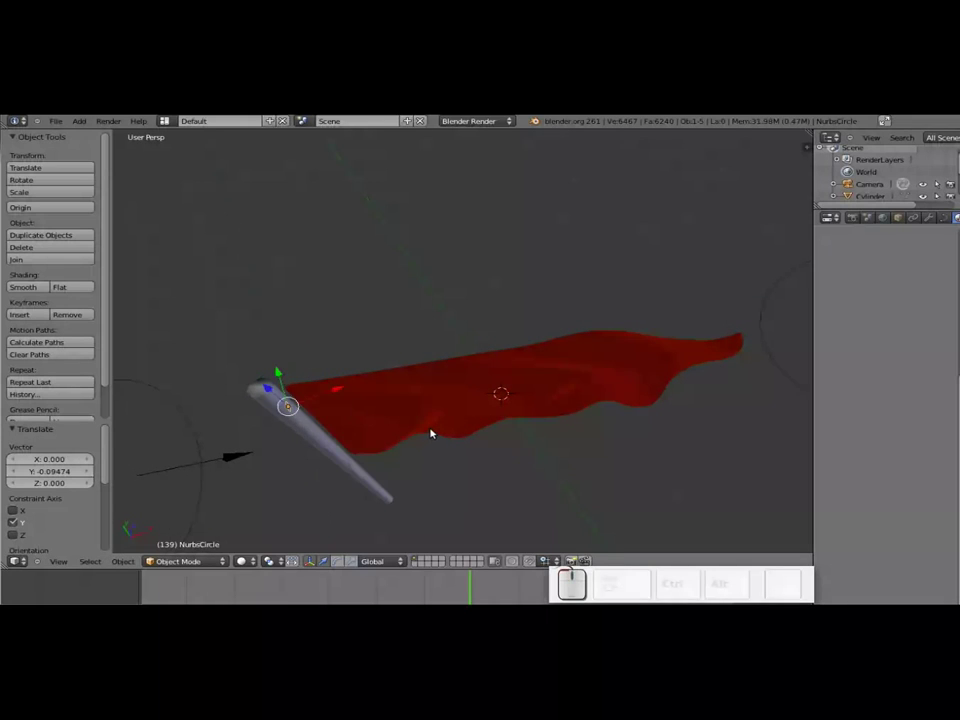
key("r")
key("z")
left_click(410, 453)
key("s")
left_click(377, 449)
left_click(949, 217)
left_click(853, 298)
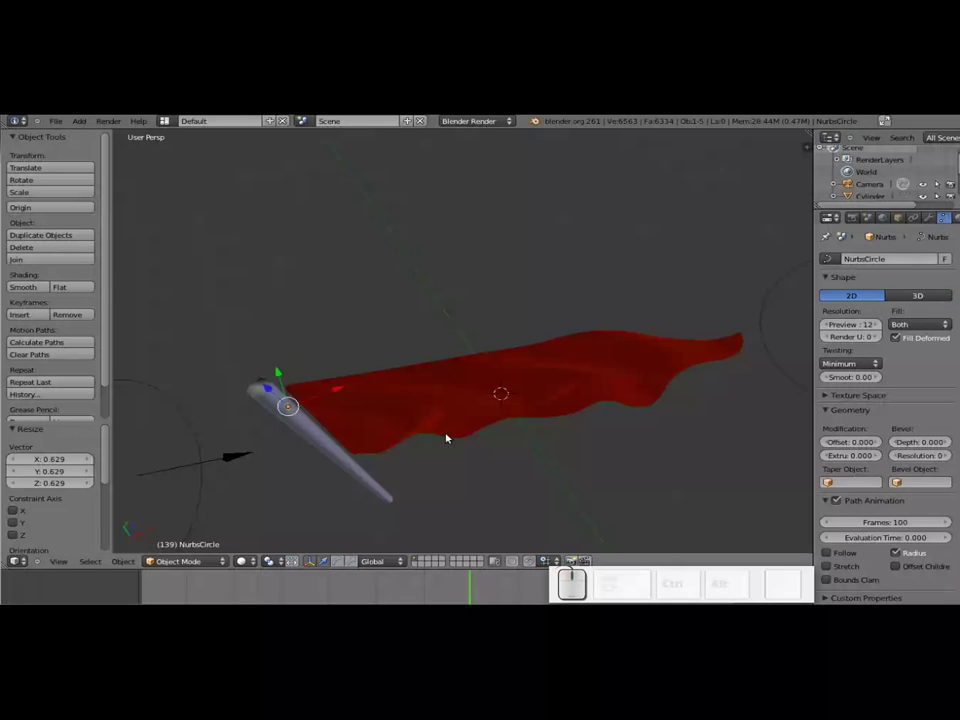
Orbit around the pole top to check the ring's fit.
middle_click(251, 464)
scroll("up", 3)
middle_click(319, 329)
middle_click(320, 341)
scroll("up", 3)
middle_click(172, 286)
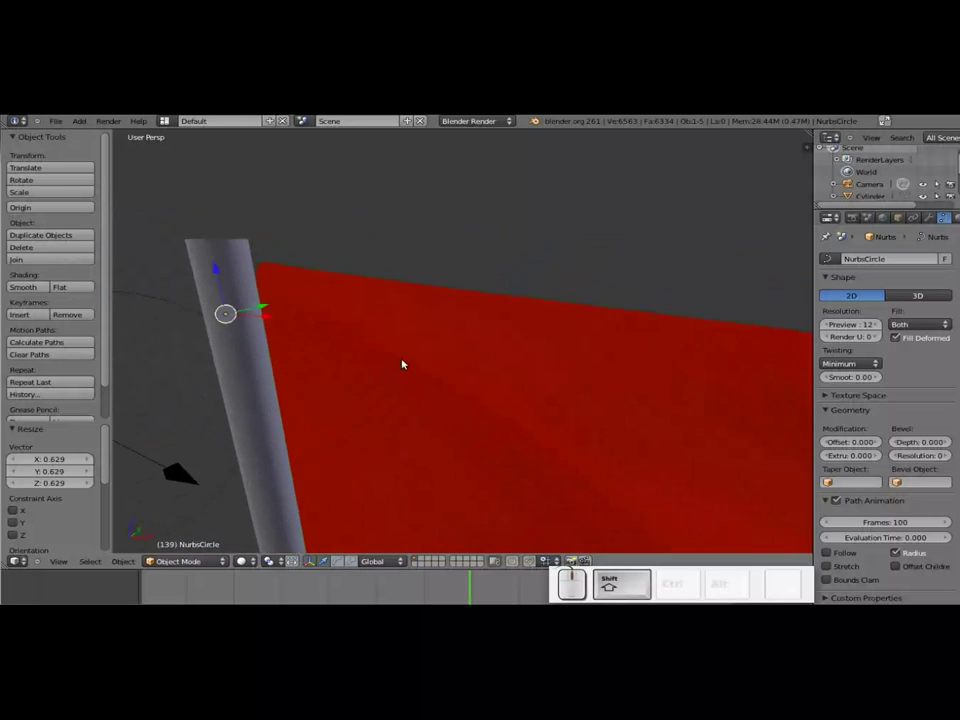
middle_click(333, 350)
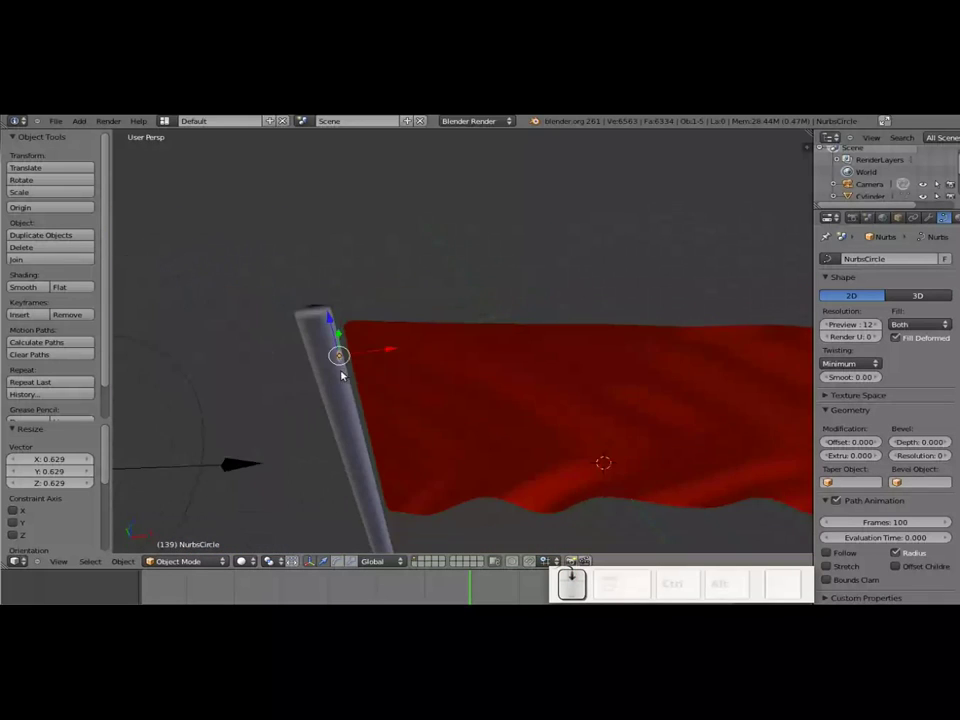
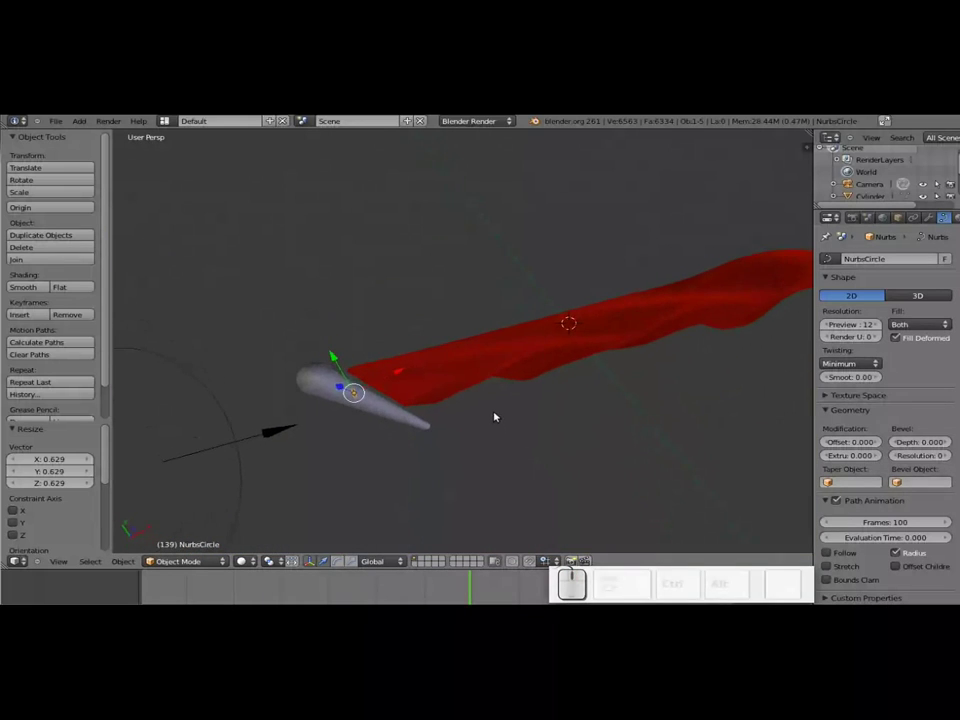
In Edit Mode delete all the ring's points, return to Object Mode and bring up the Add > Curve list.
key("Tab")
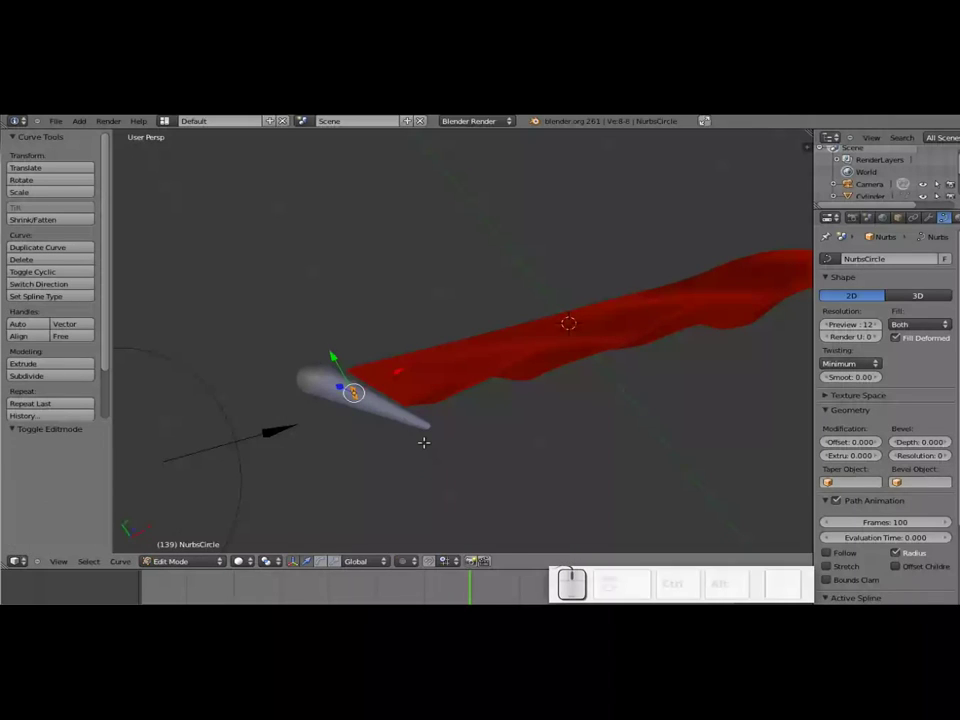
key("e")
key("Escape")
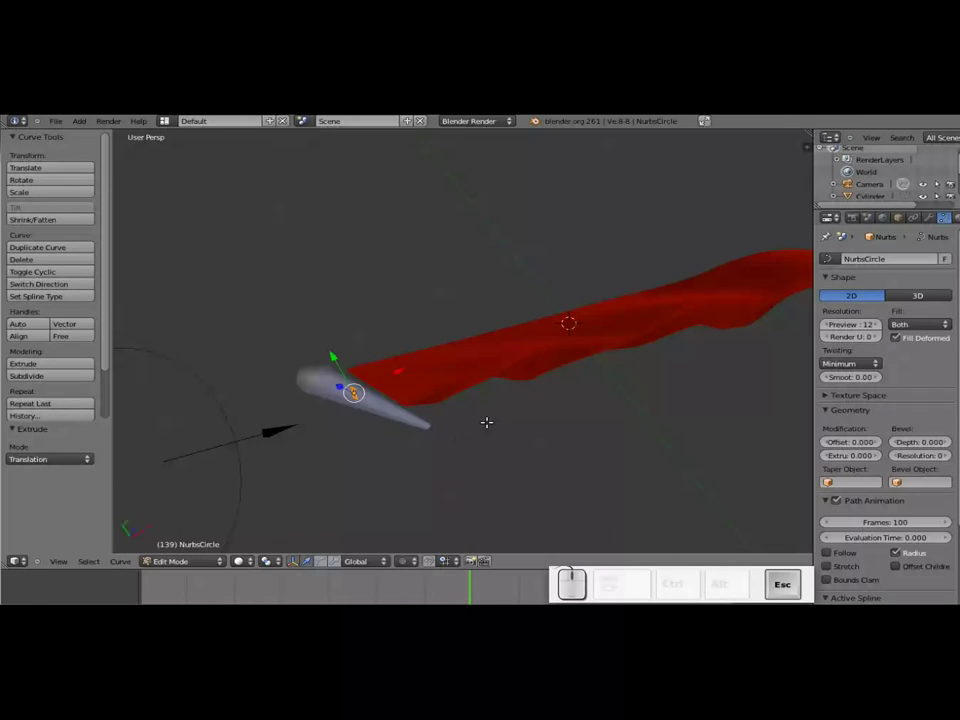
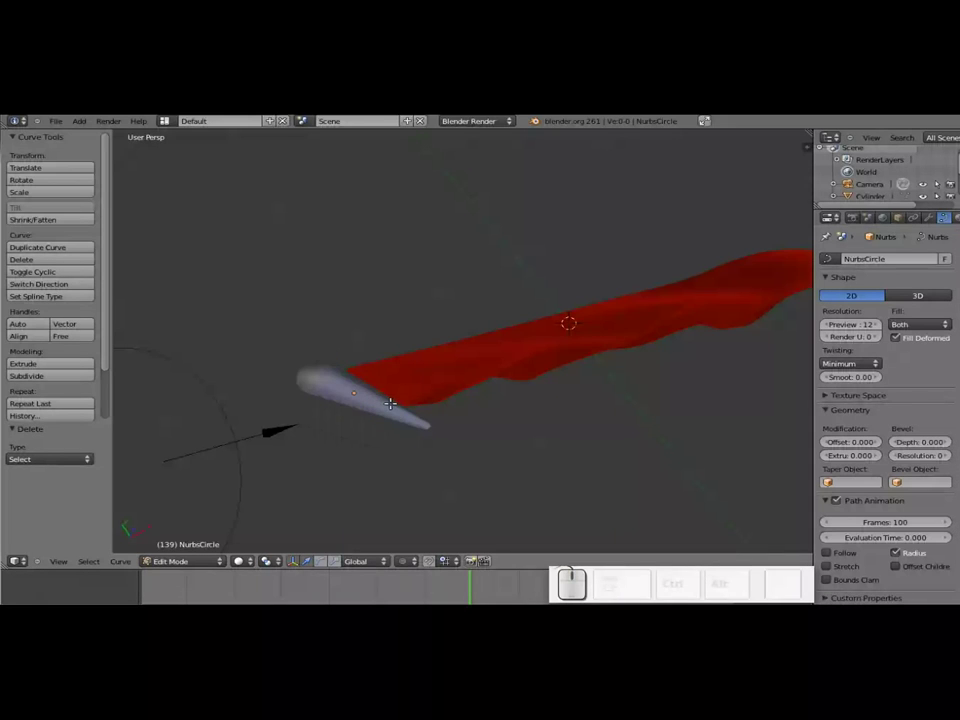
key("shift+a")
key("Escape")
key("shift+a")
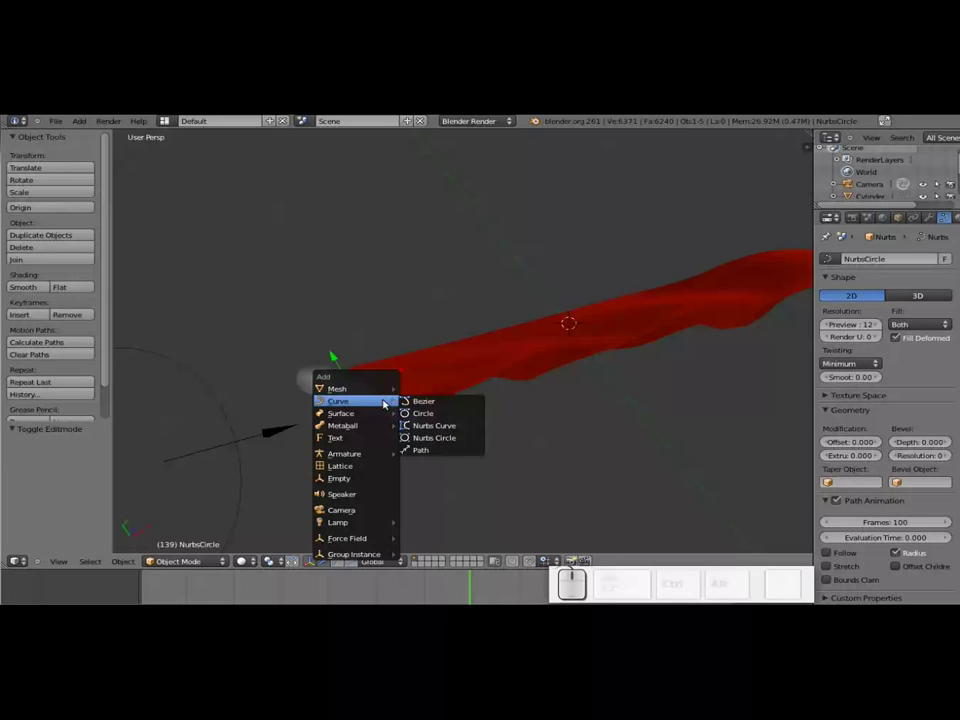
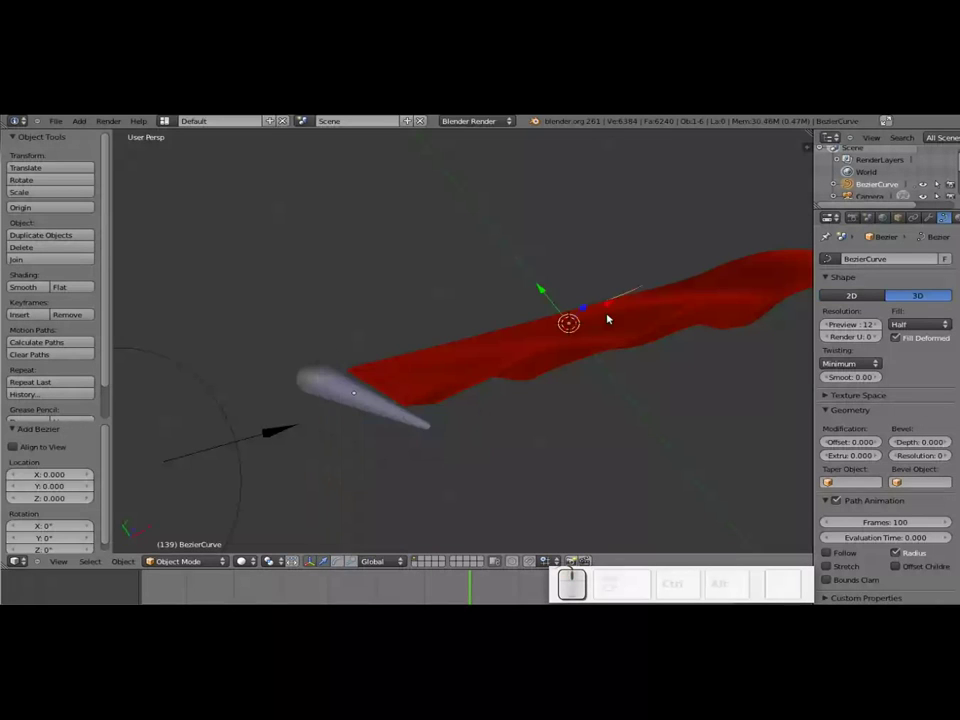
Move the new Bezier curve below the flag toward the pole base and shrink it.
left_click_drag(613, 301, 336, 423)
left_click_drag(329, 414, 351, 460)
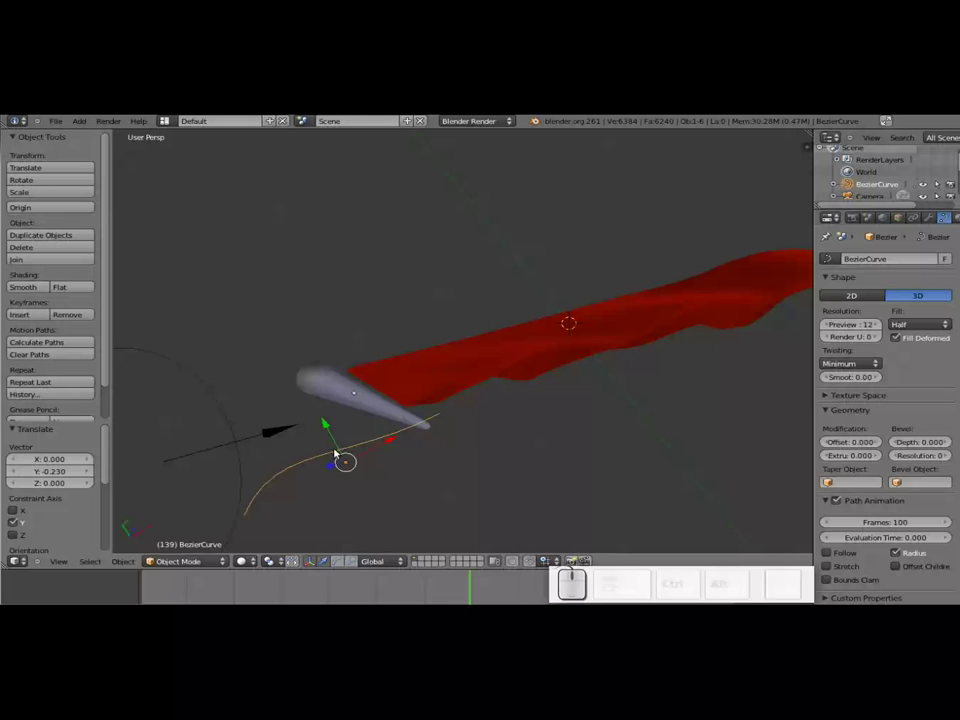
left_click(341, 446)
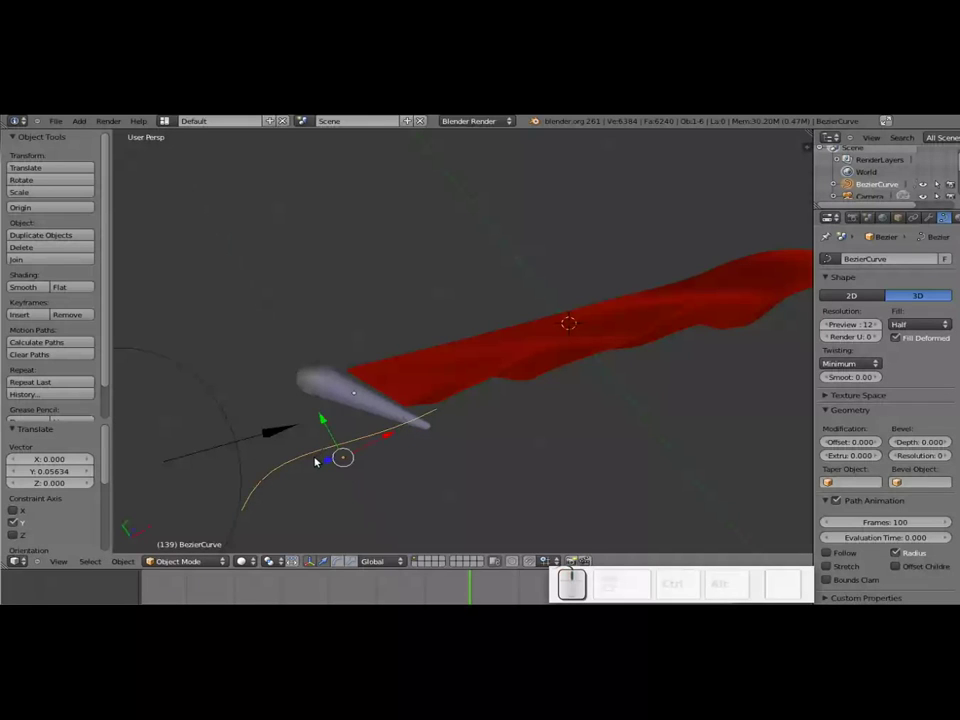
key("s")
left_click(397, 462)
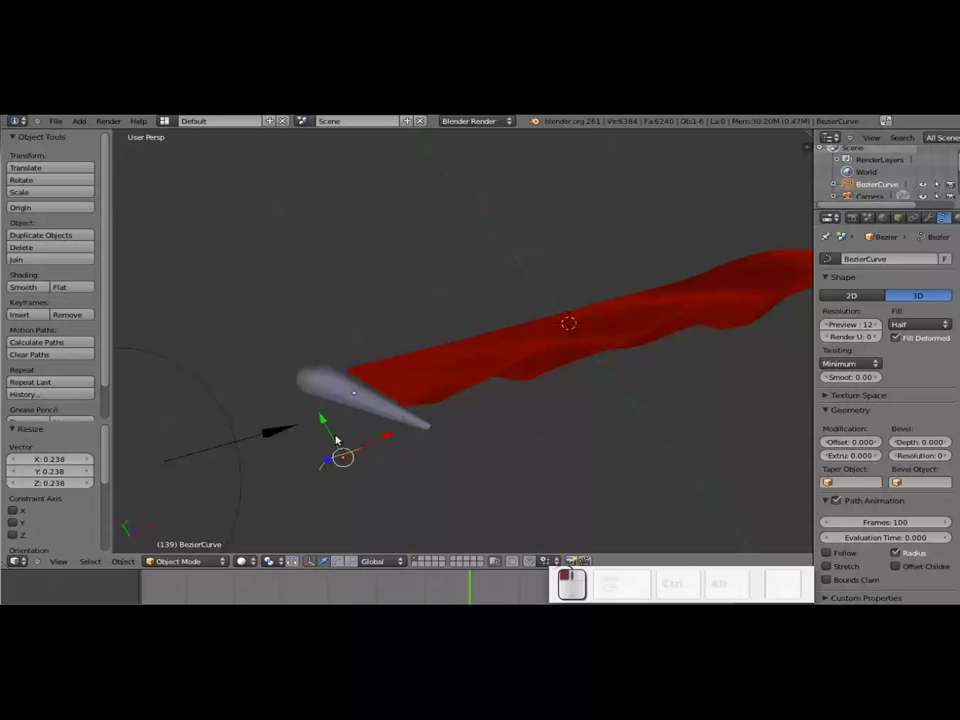
Slide the ring along constrained axes until it sits around the pole.
left_click_drag(386, 435, 376, 416)
left_click_drag(361, 417, 505, 399)
middle_click(488, 367)
middle_click(372, 372)
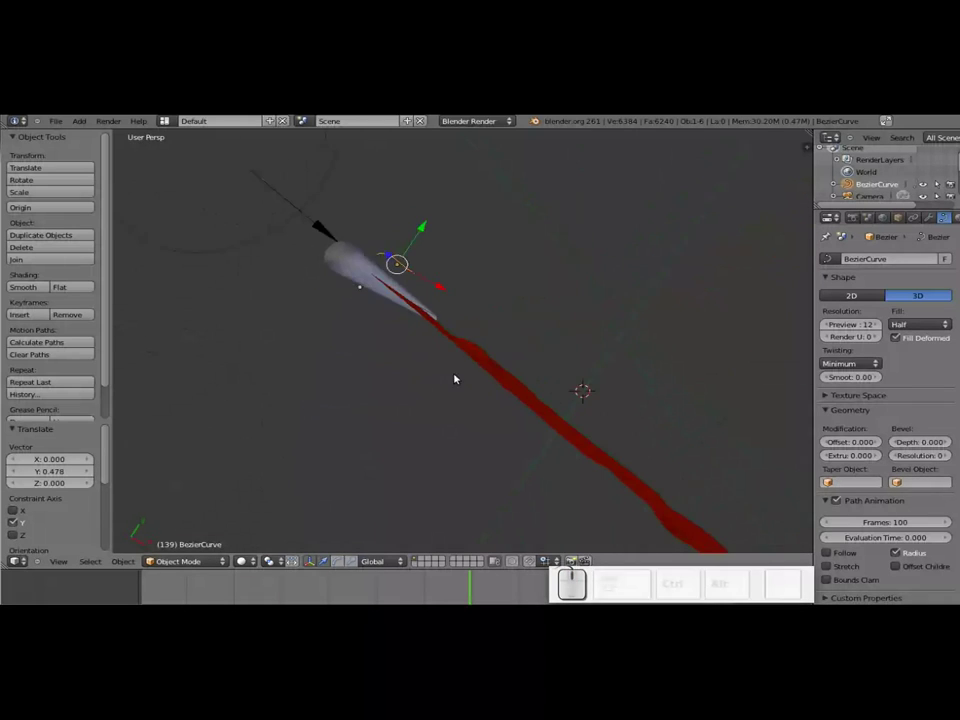
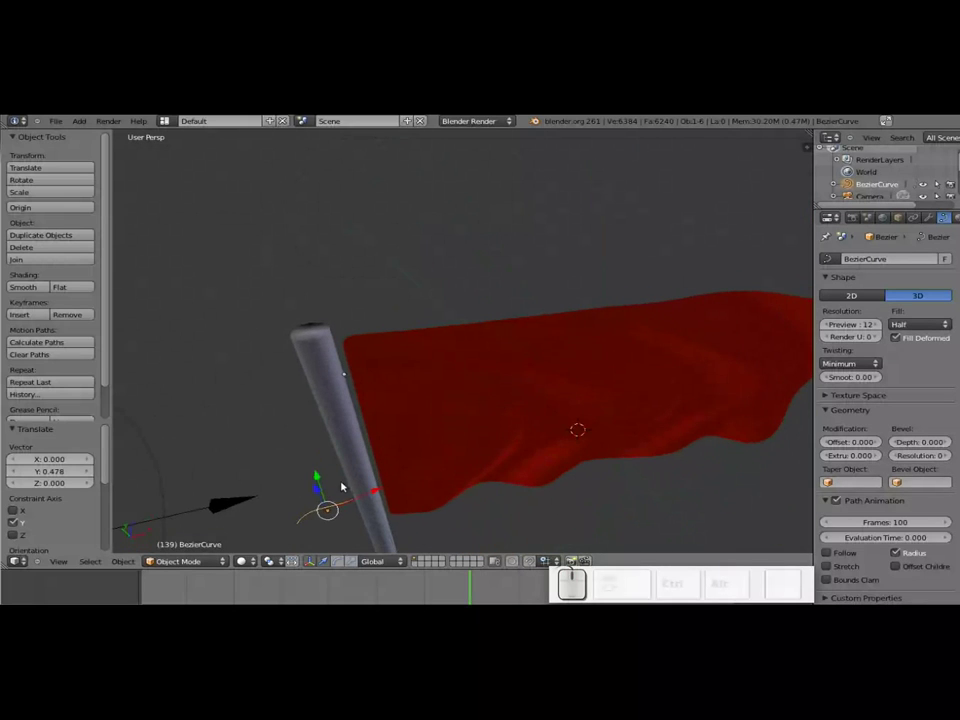
left_click_drag(324, 475, 399, 399)
middle_click(376, 394)
scroll("up", 3)
scroll("down", 3)
left_click_drag(228, 397, 366, 446)
middle_click(401, 501)
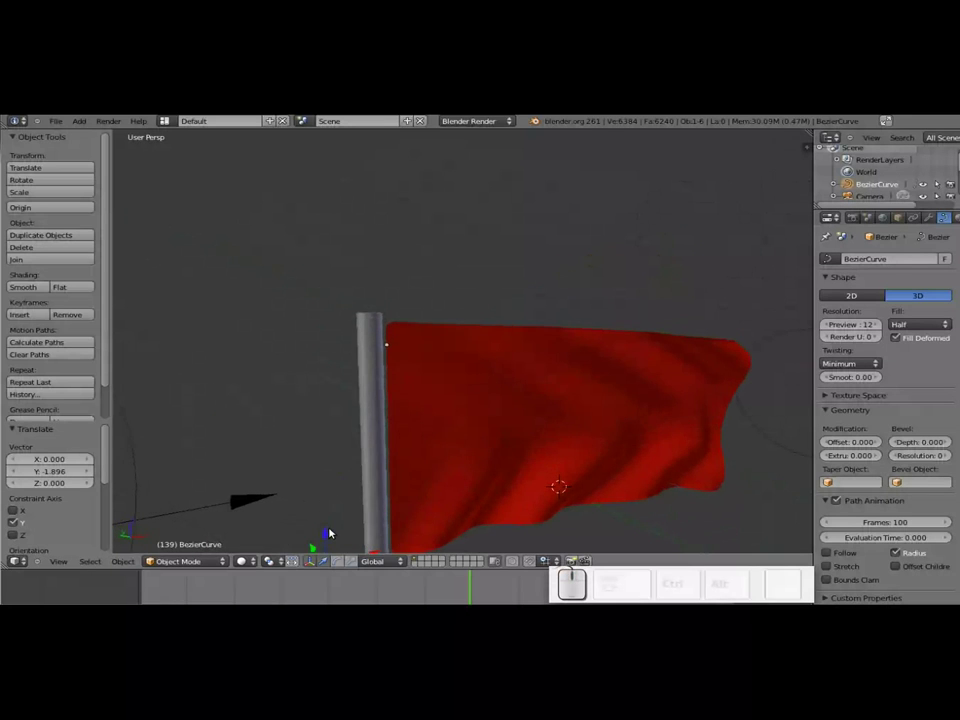
left_click_drag(332, 538, 382, 378)
middle_click(350, 356)
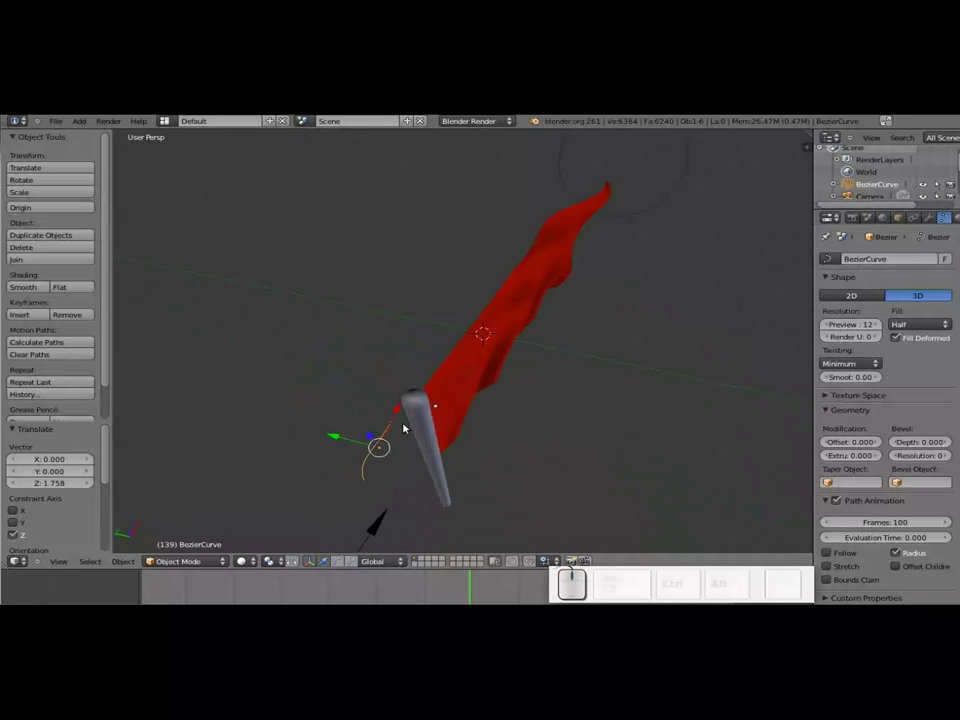
Orbit around the pole and nudge the ring closer onto it.
left_click_drag(410, 420, 441, 393)
left_click_drag(441, 392, 481, 428)
left_click_drag(482, 428, 474, 436)
scroll("up", 3)
scroll("up", 3)
left_click_drag(440, 537, 368, 429)
middle_click(399, 493)
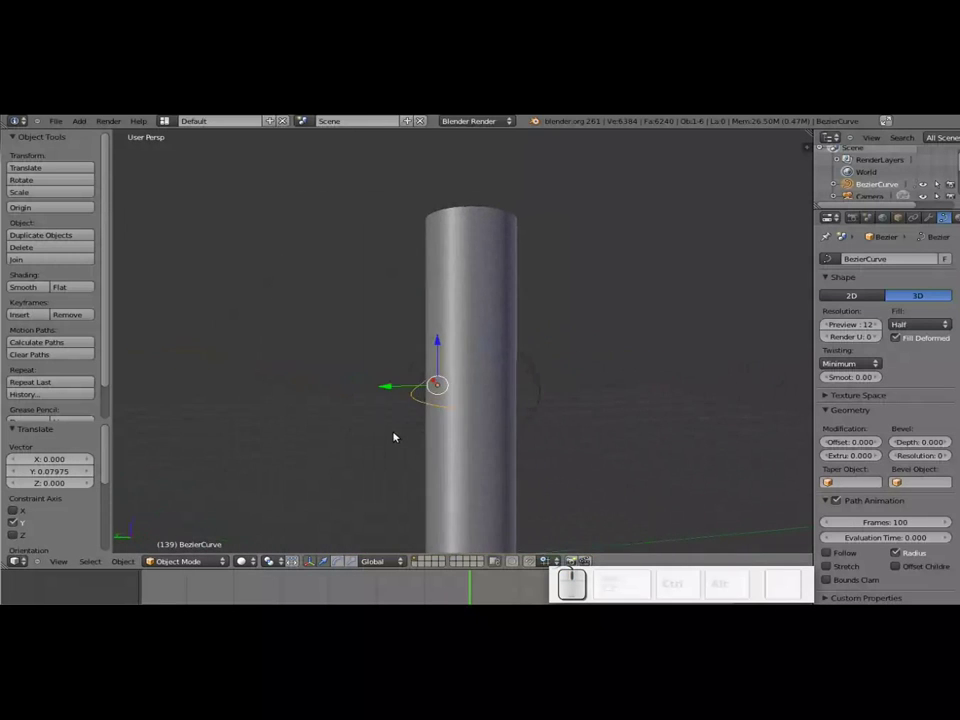
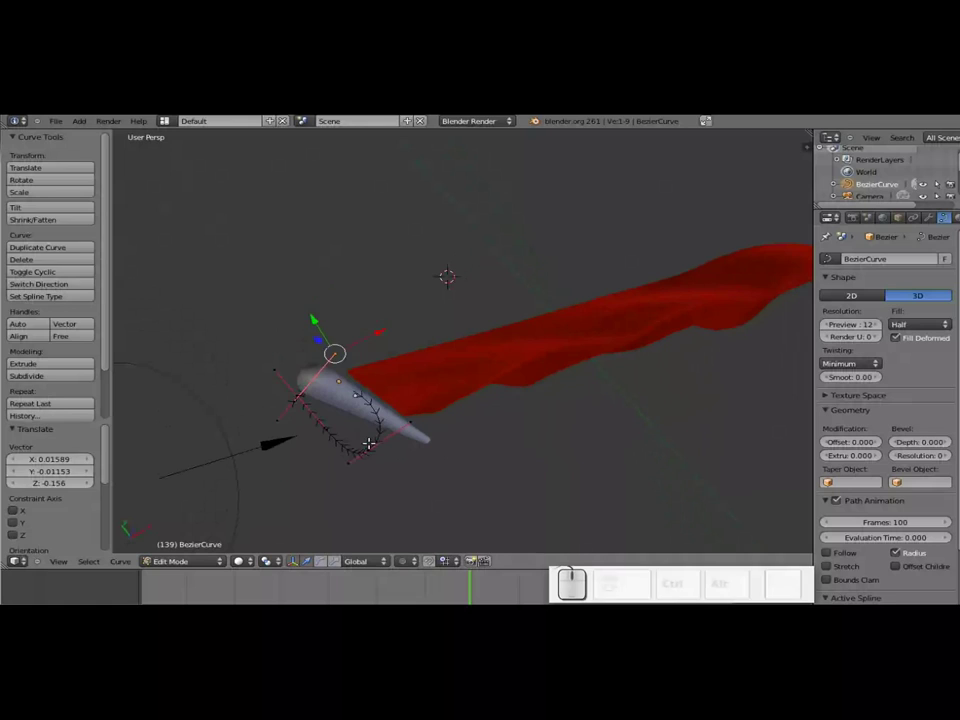
Back in Object Mode, reposition the ring and give it a 0.014 extrude thickness.
key("Tab")
key("g")
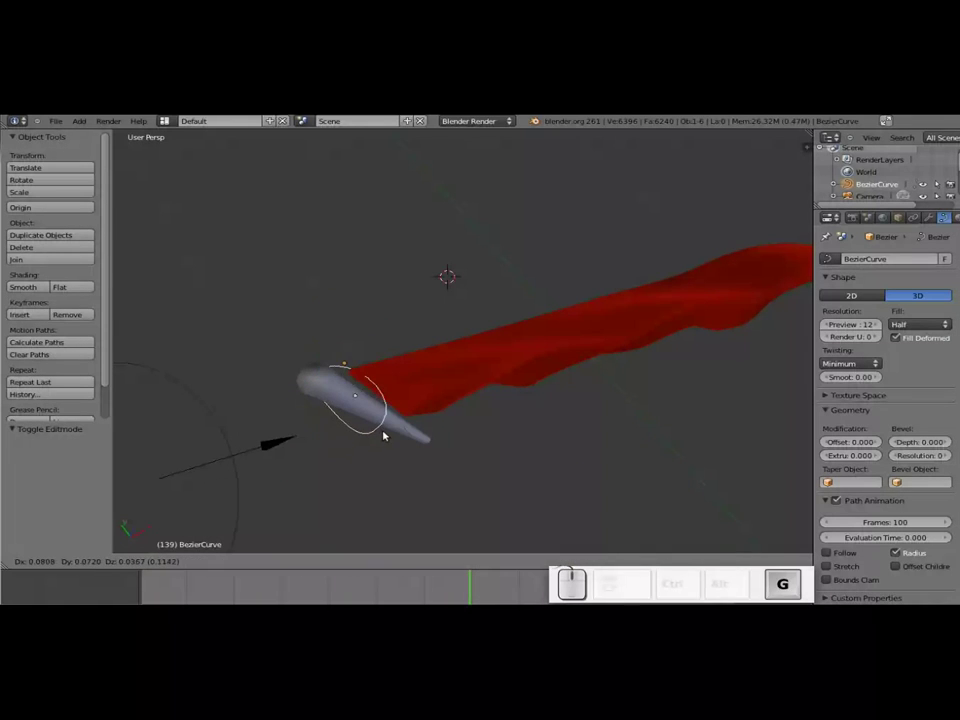
left_click(388, 435)
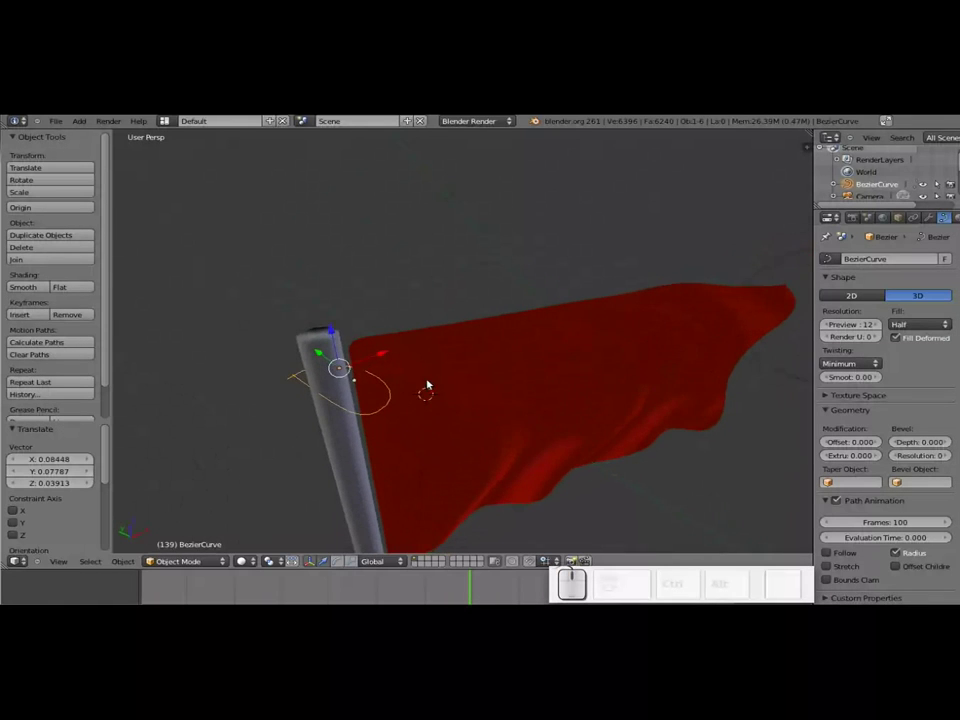
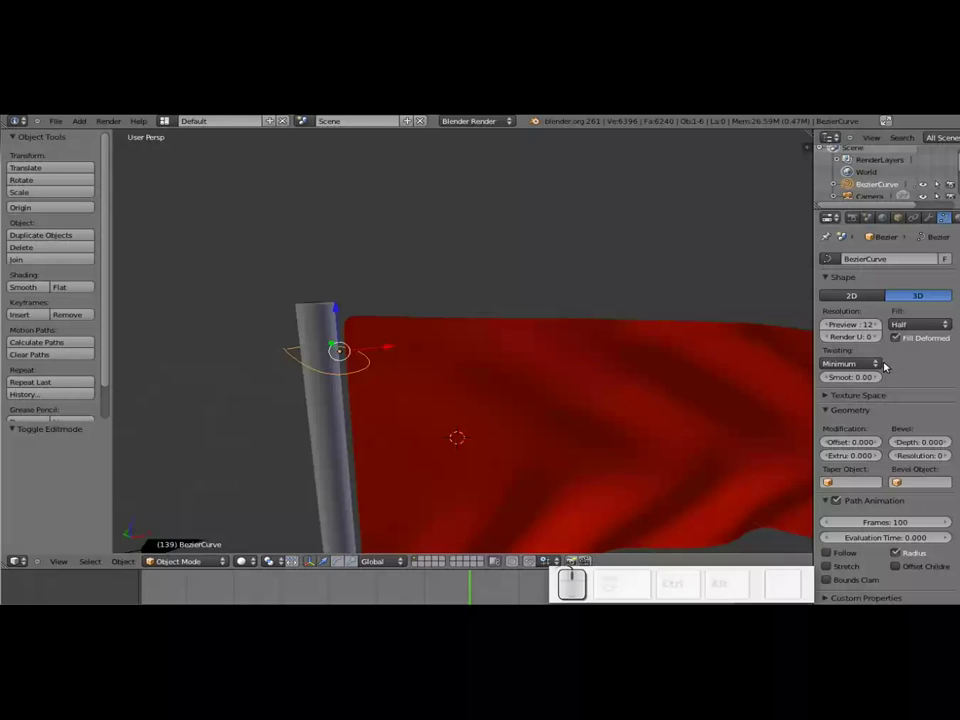
left_click_drag(853, 458, 878, 462)
left_click(880, 462)
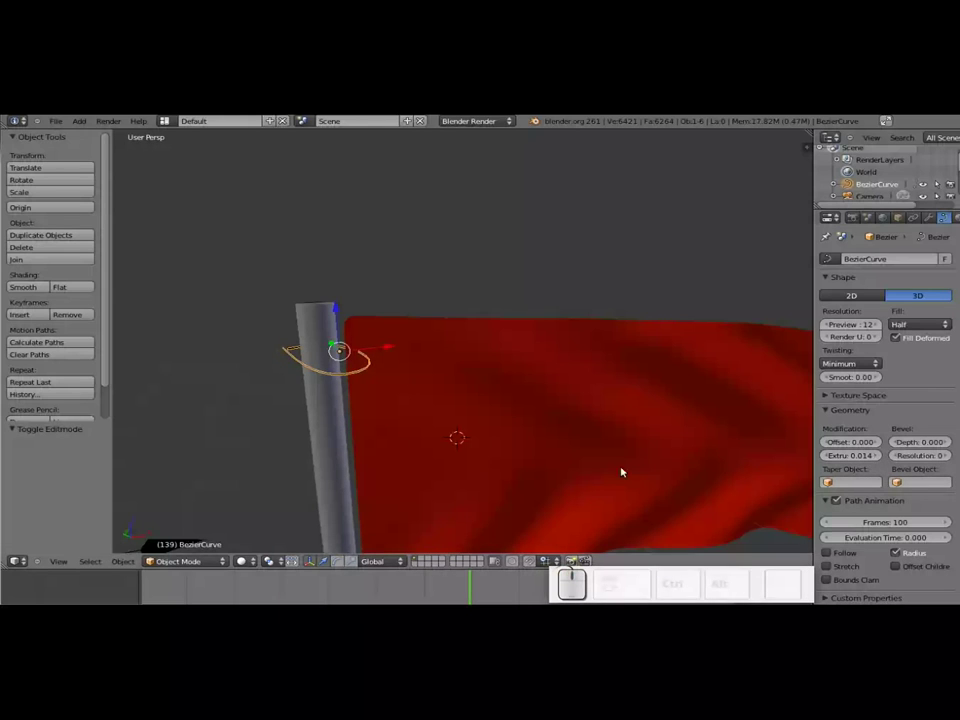
left_click_drag(607, 432, 484, 414)
scroll("down", 3)
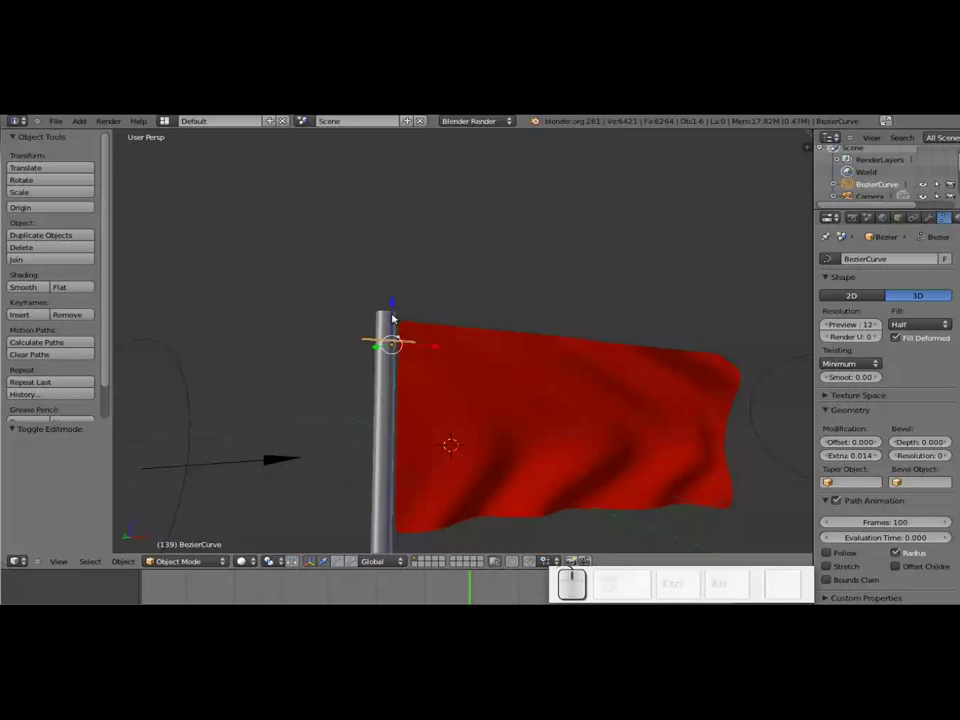
Duplicate the ring, move the copy straight down the pole, and check it through the camera.
right_click(393, 313)
right_click(395, 340)
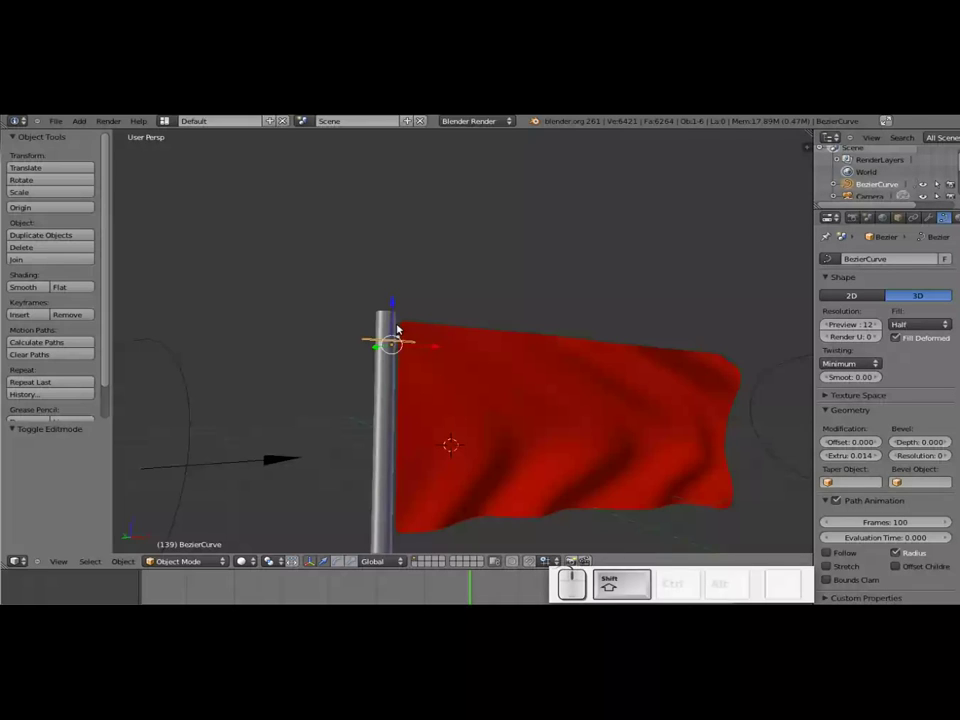
key("shift+d")
key("Return")
left_click_drag(393, 298, 427, 376)
scroll("down", 3)
middle_click(440, 414)
key("KP_0")
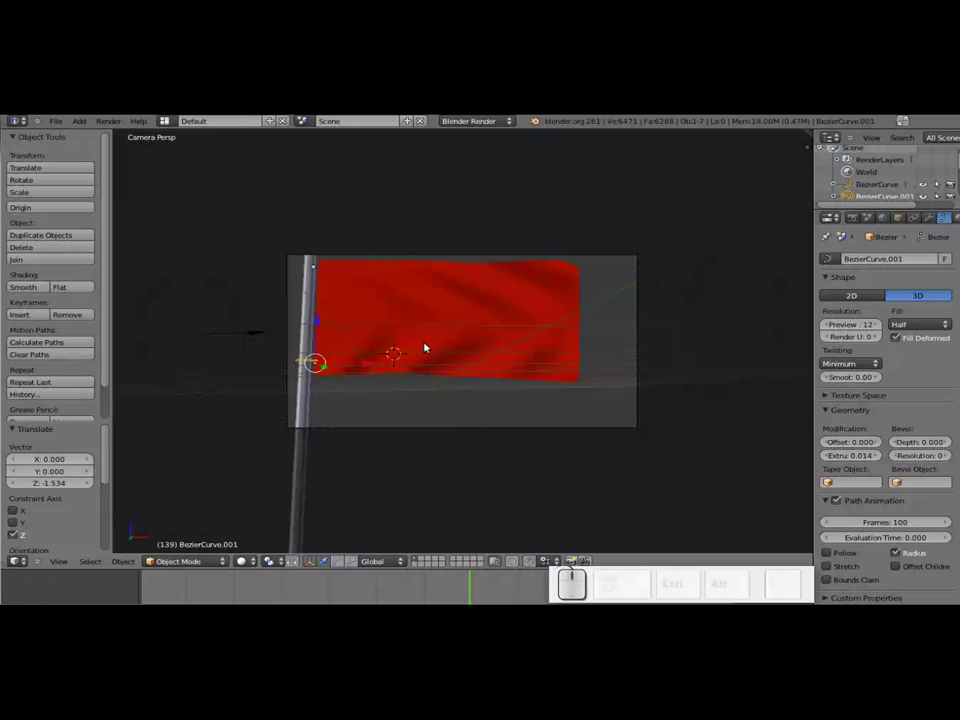
Render to check the rings, then enable Mirror on the pole with Reflectivity 0.350 and save.
key("F12")
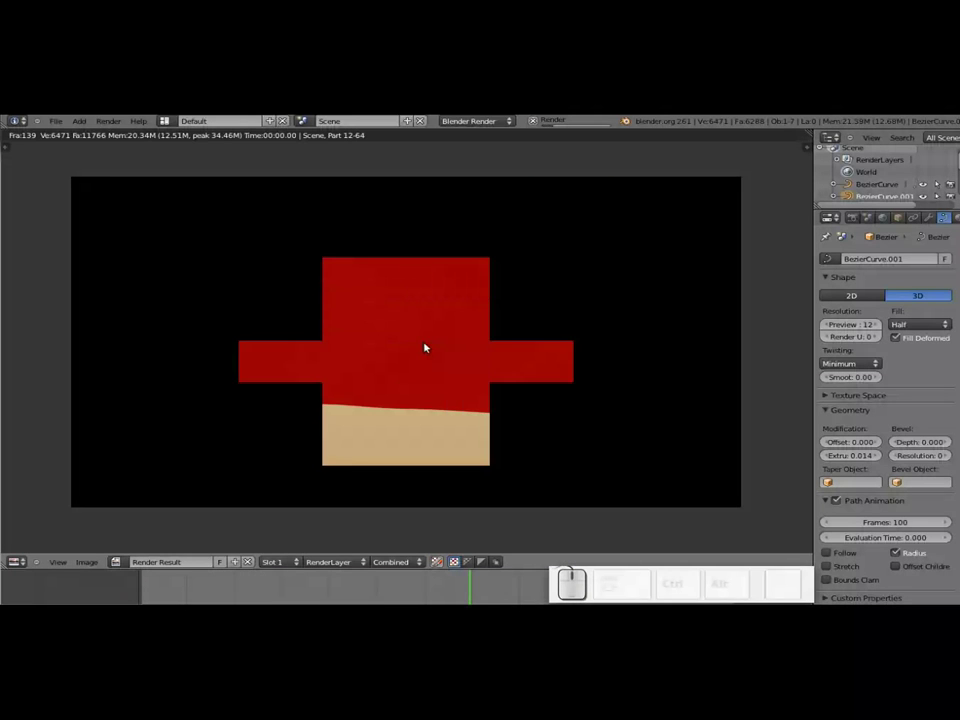
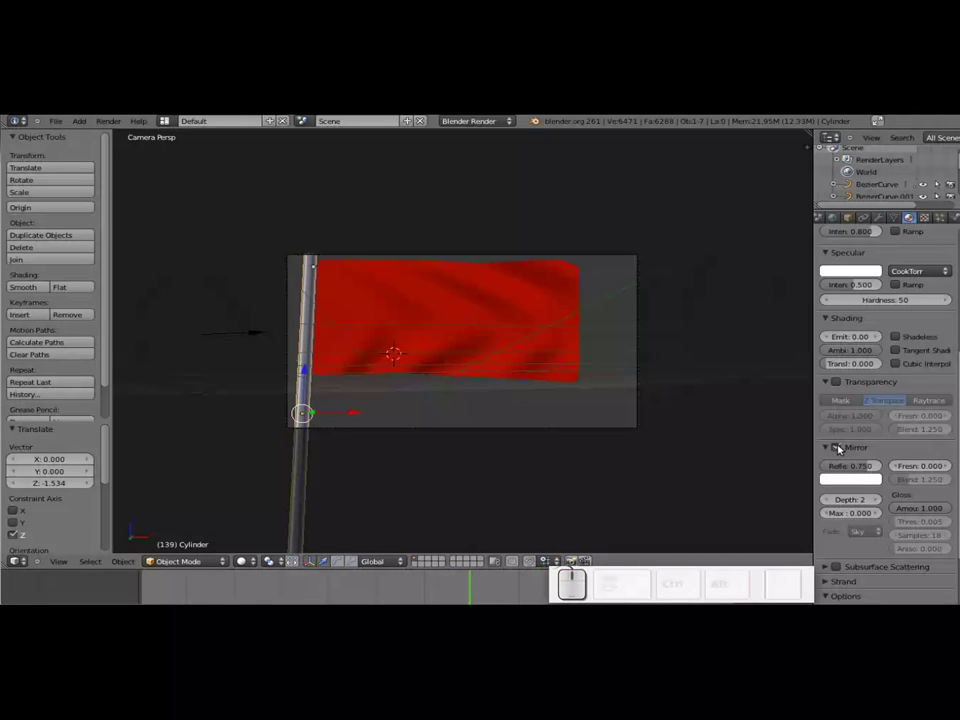
left_click(854, 467)
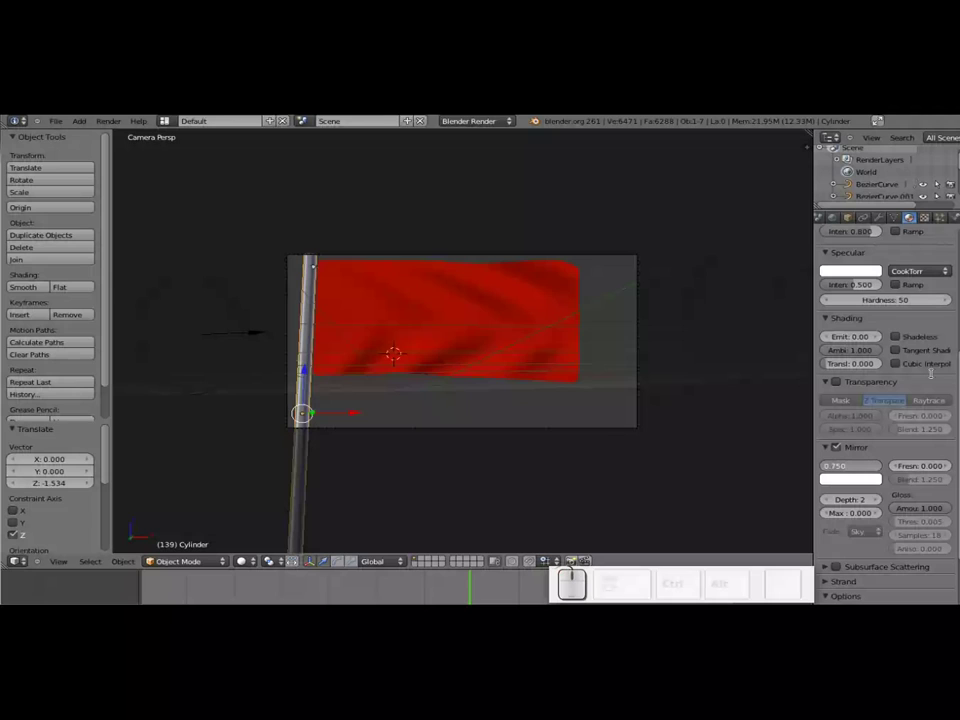
key("KP_Decimal")
key("KP_3")
key("KP_5")
key("KP_Enter")
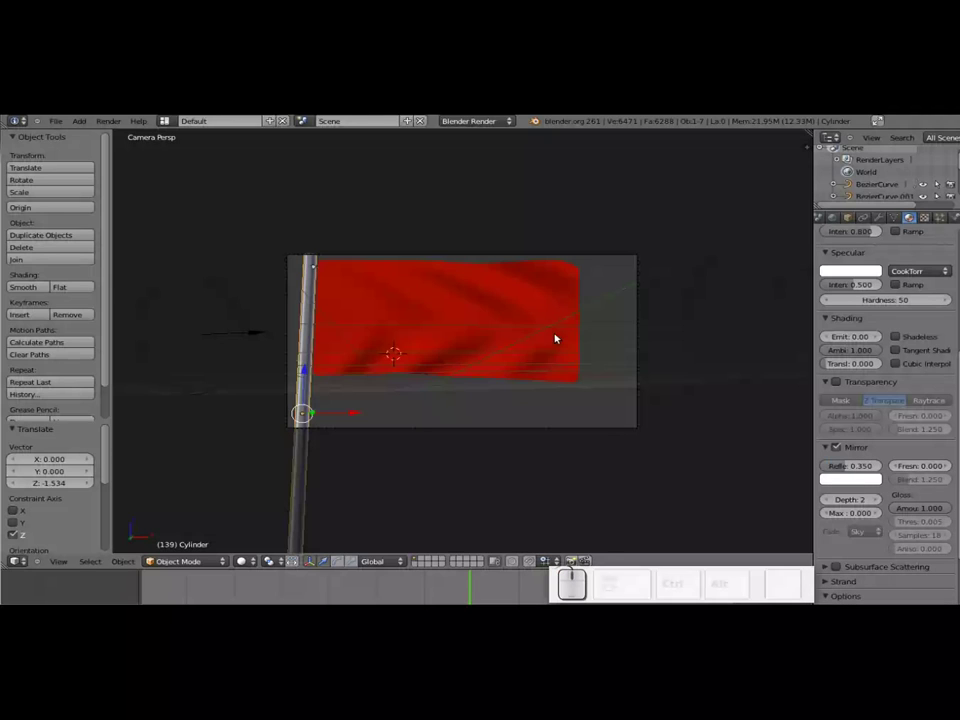
key("ctrl+s")
Re-render the reflective pole and lower its reflectivity field to 0.15, scrolling toward the World settings.
key("ctrl+KP_Enter")
key("ctrl+F12")
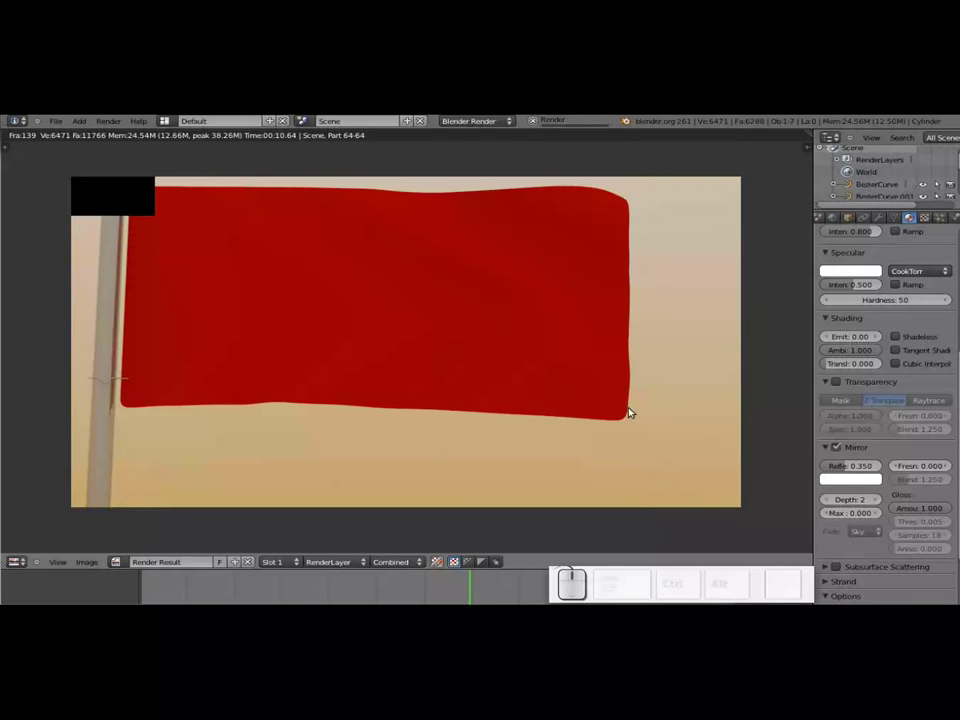
left_click(855, 467)
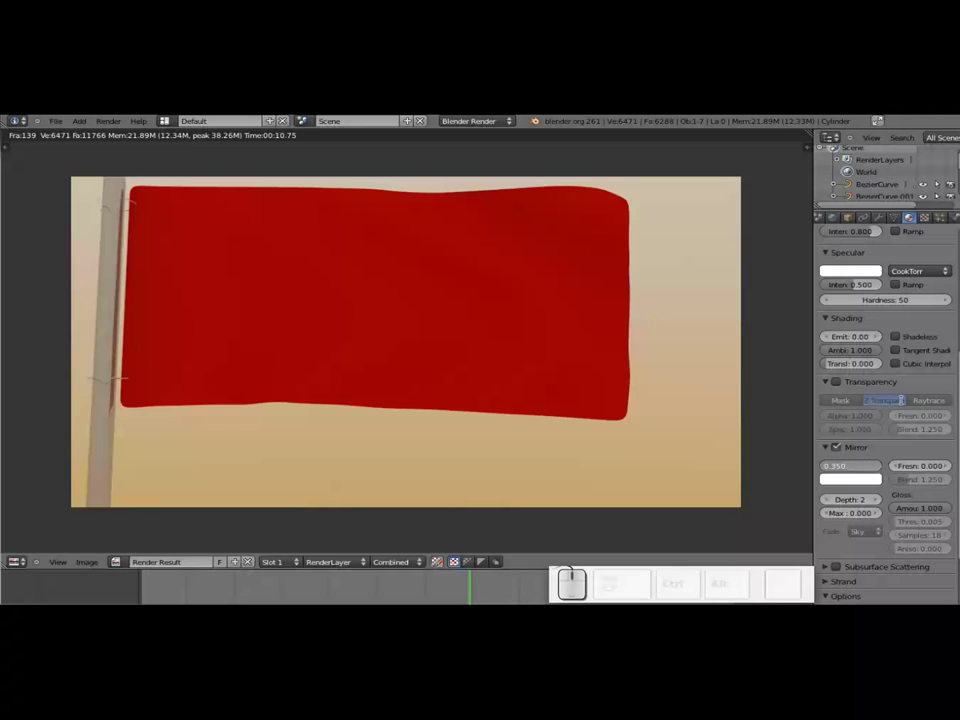
key("KP_Decimal")
key("KP_1")
key("KP_5")
key("KP_Enter")
scroll("up", 3)
Enable Ambient Occlusion in the World settings, save, and render the scene with it.
left_click(839, 222)
left_click(841, 395)
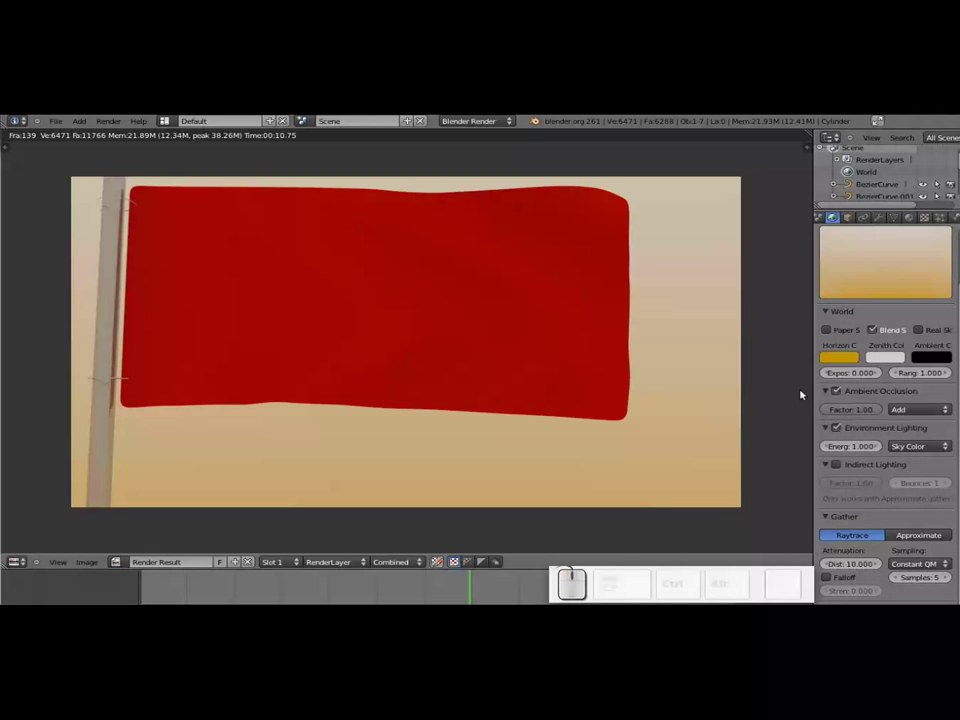
key("ctrl+s")
key("ctrl+KP_Enter")
key("F12")
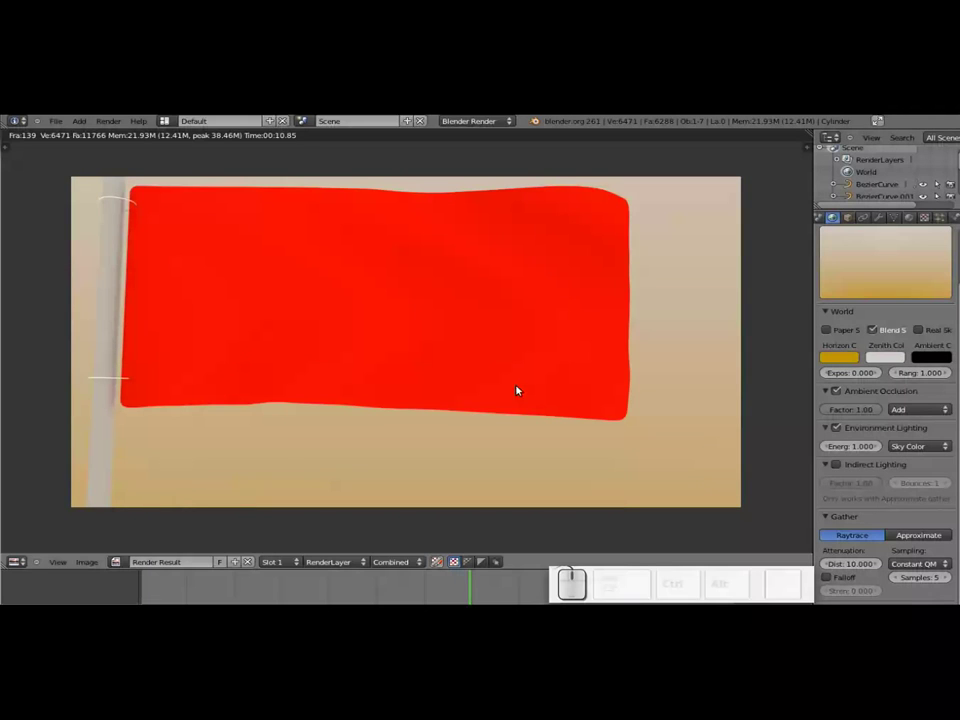
key("Escape")
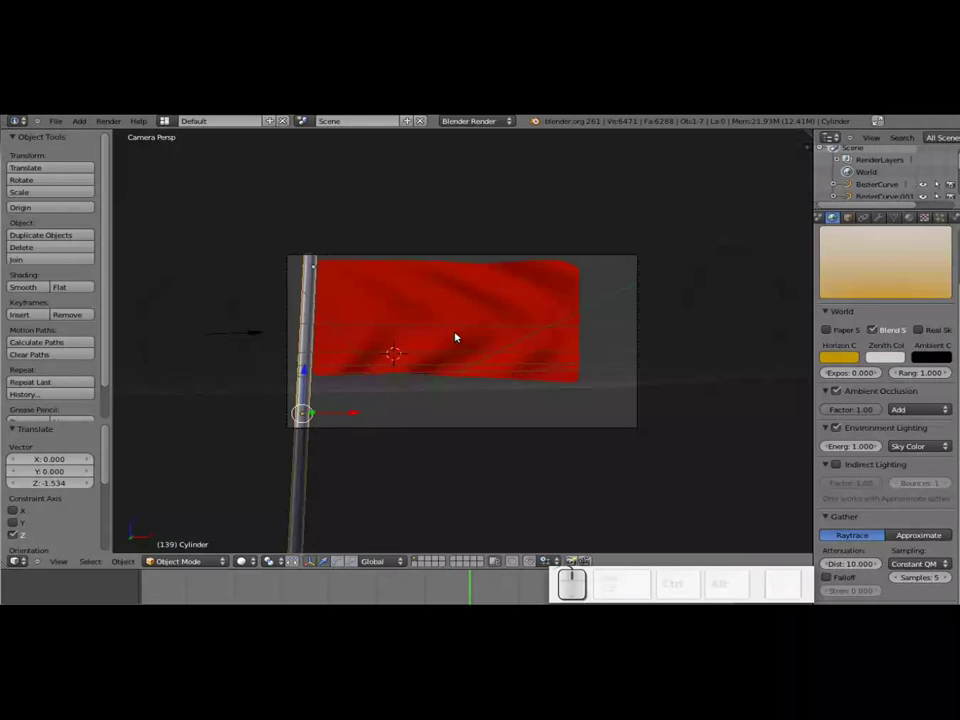
Step back to frame 120, render it, then lower Environment Lighting Energy to 0.250 and re-render.
left_click_drag(469, 592, 443, 542)
key("F12")
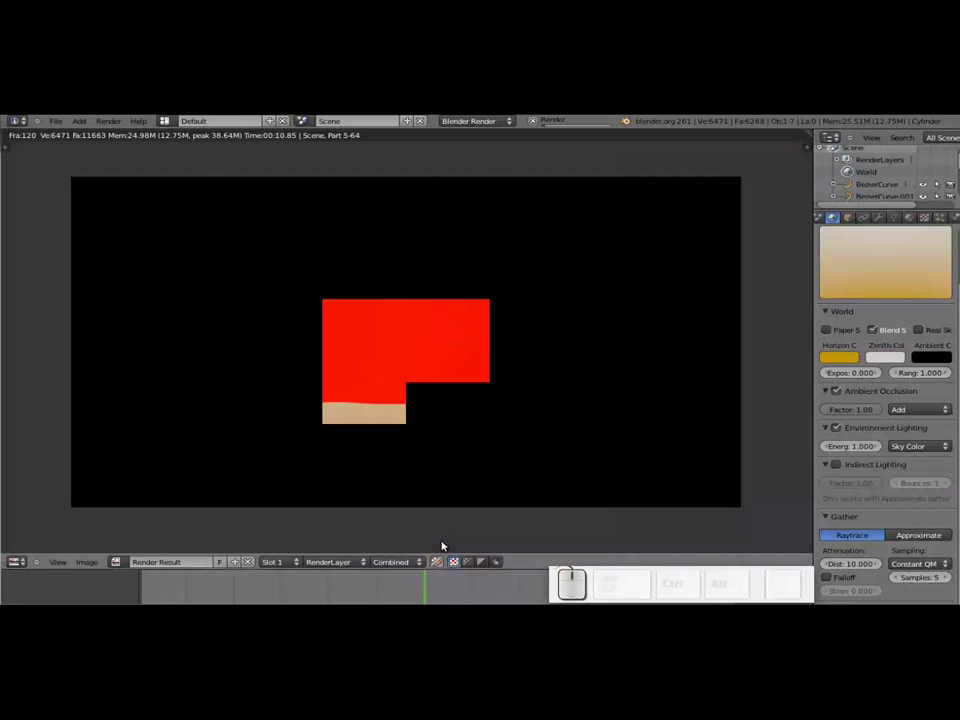
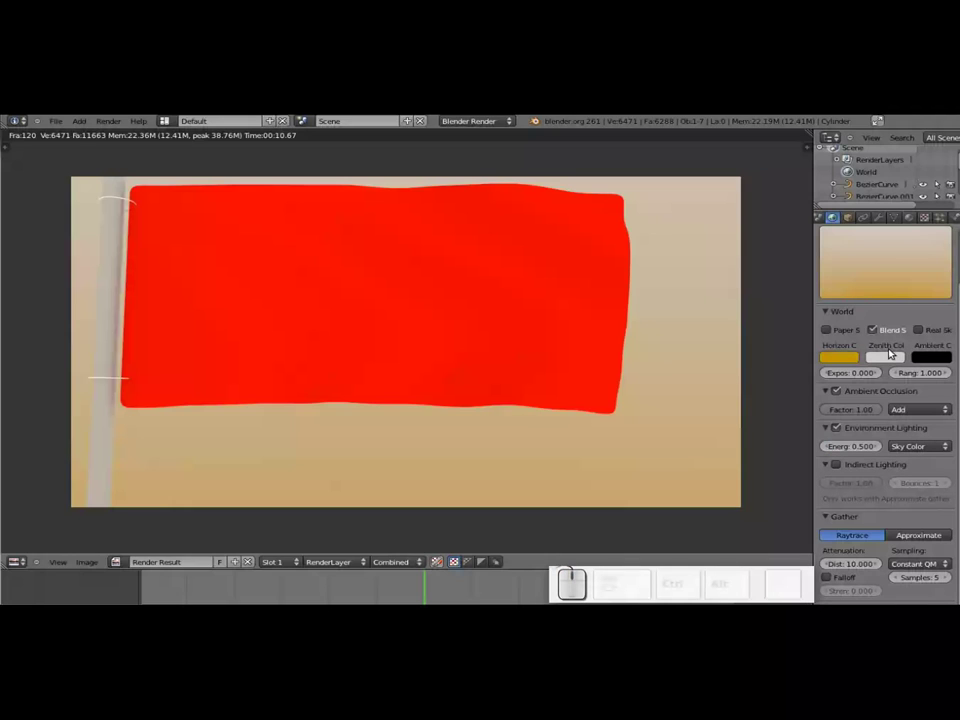
key("F12")
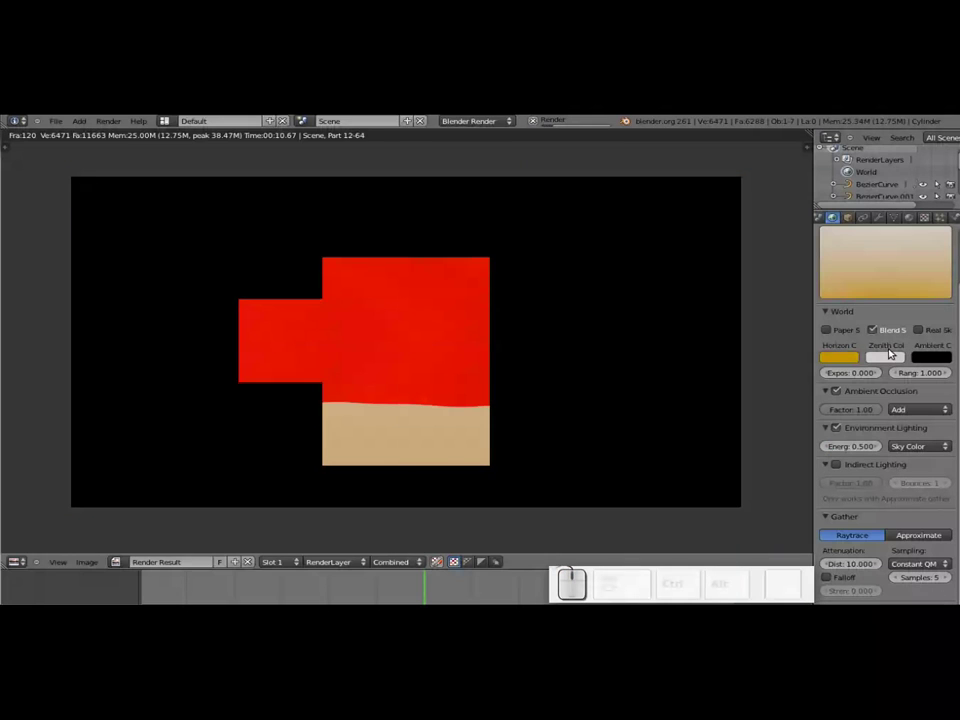
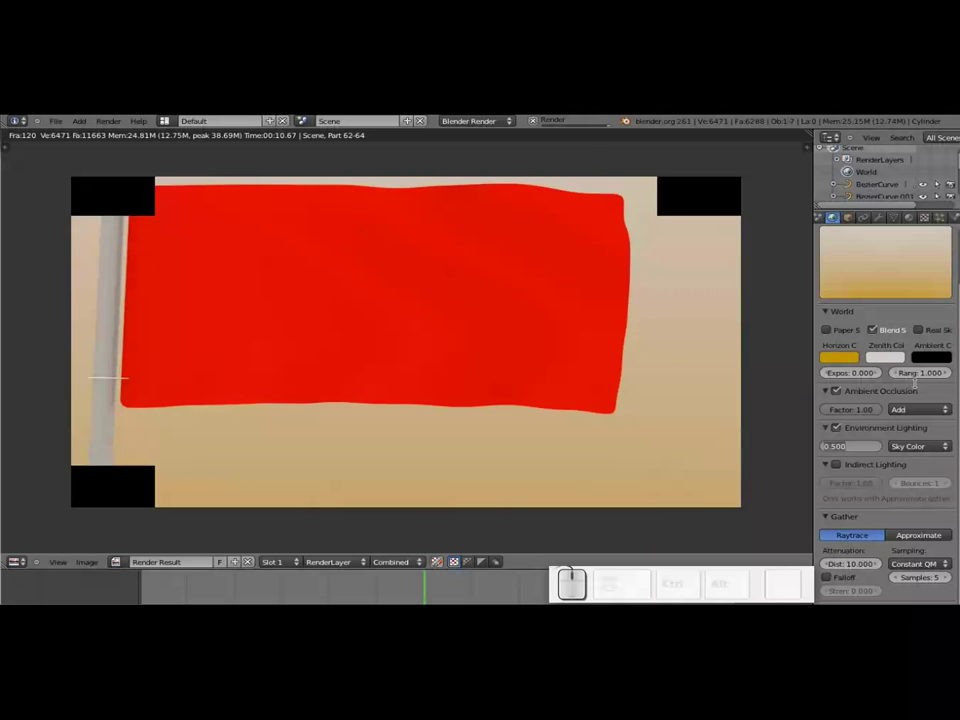
key("KP_Decimal")
key("KP_2")
key("KP_5")
key("KP_Enter")
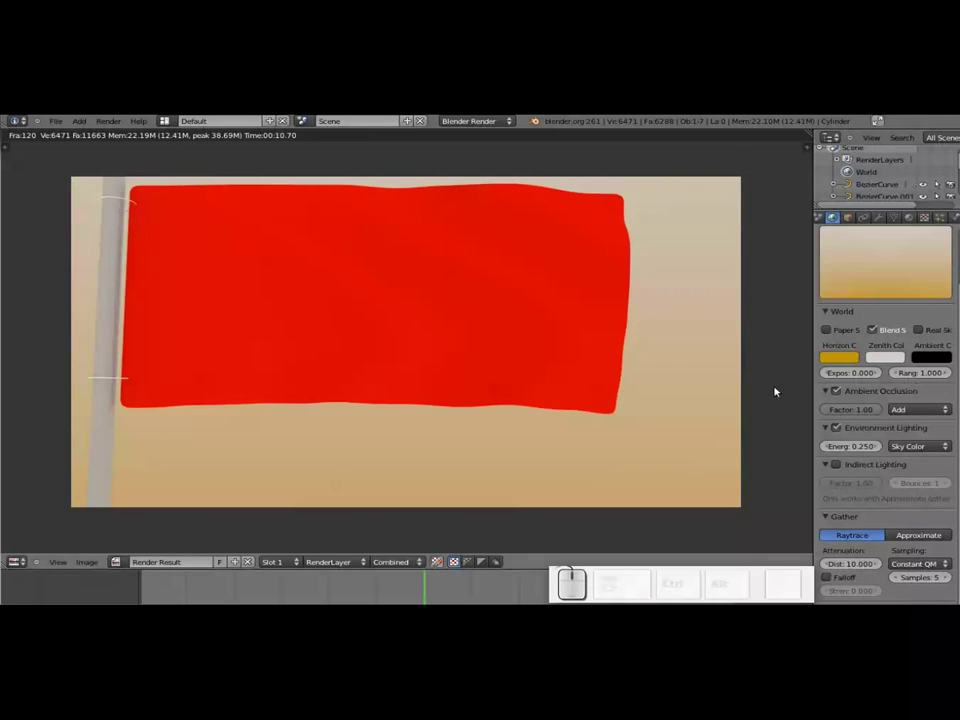
key("F12")
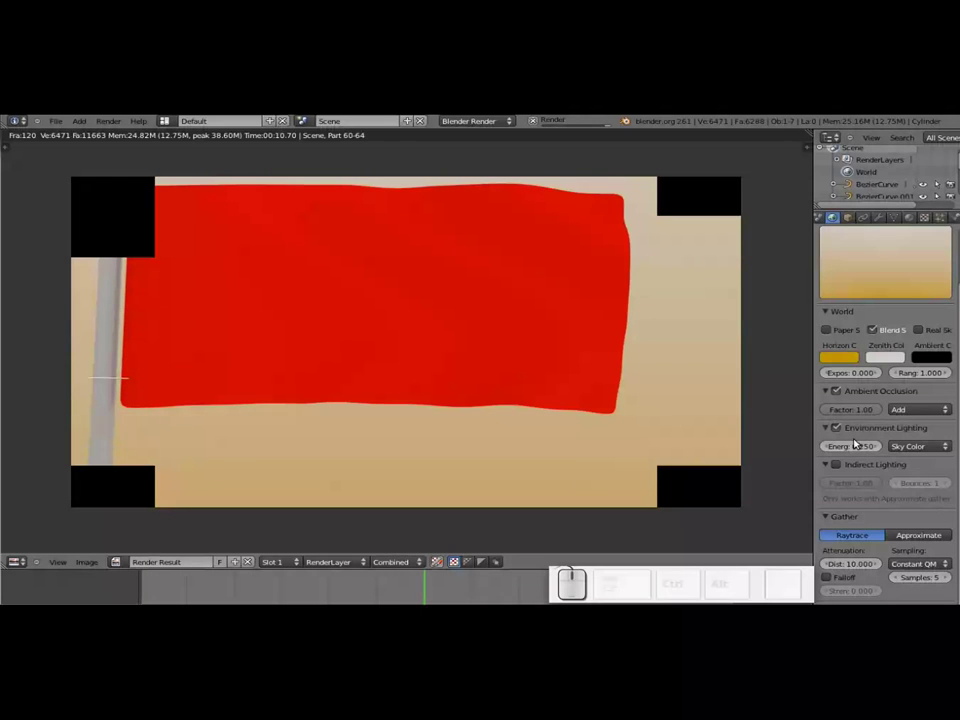
Lower Environment Lighting Energy further to 0.100 and render the brighter red flag.
left_click(858, 453)
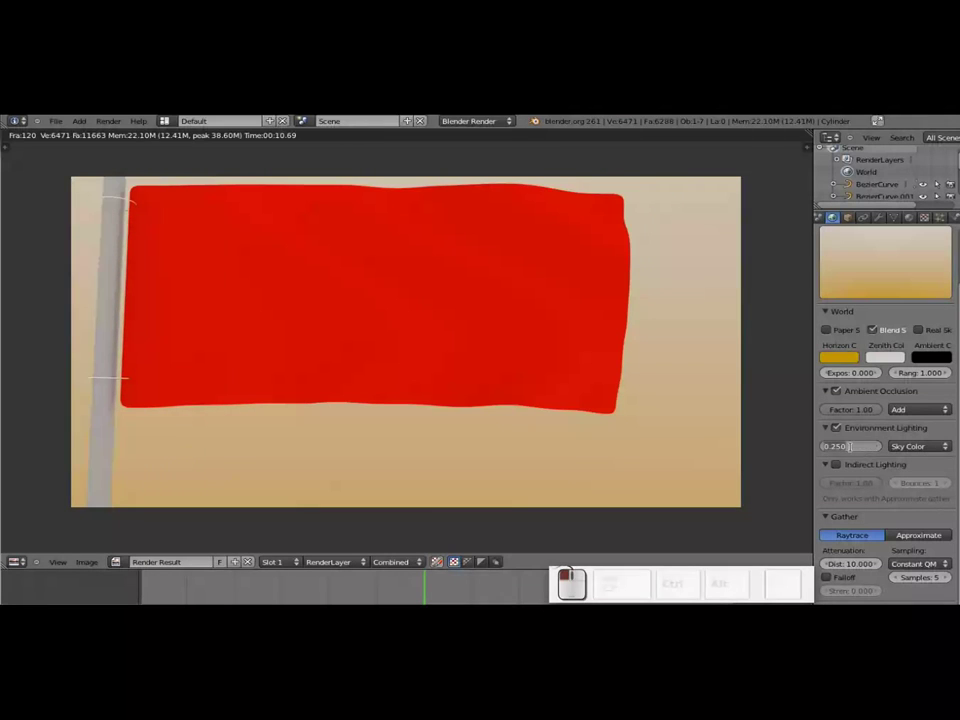
key("KP_Decimal")
key("KP_1")
key("KP_0")
key("KP_Enter")
key("F12")
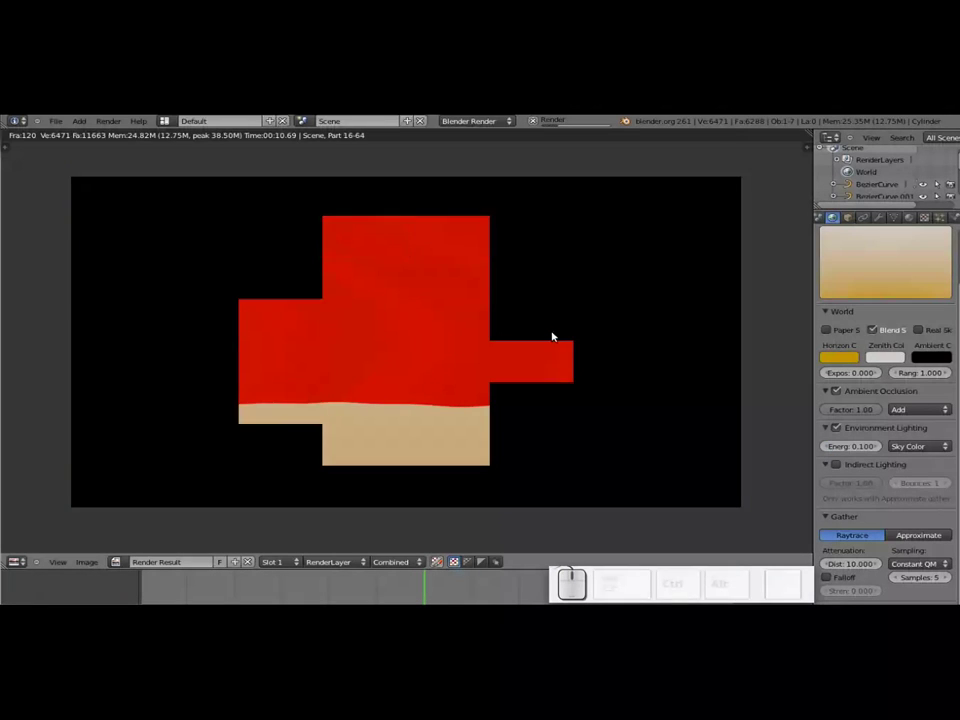